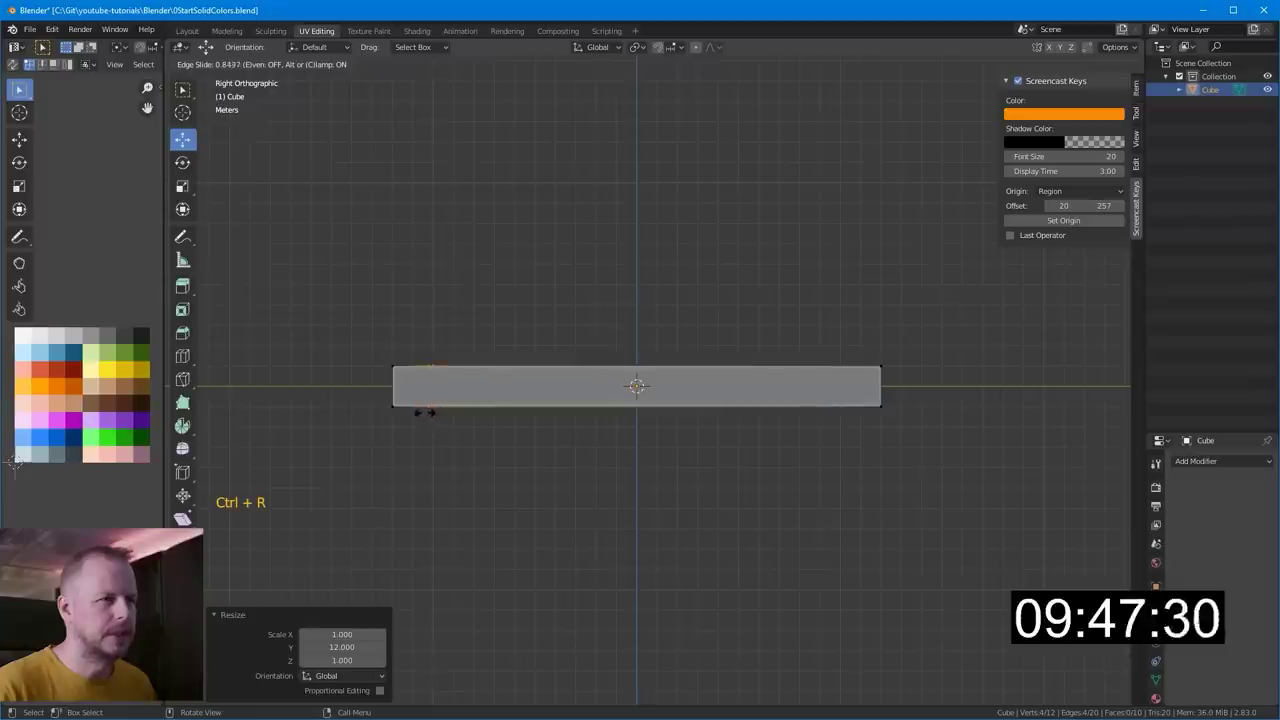
# - Cut three edge loops across the stretched box, checking placement from the side views
pyautogui.press('ctrl+r')
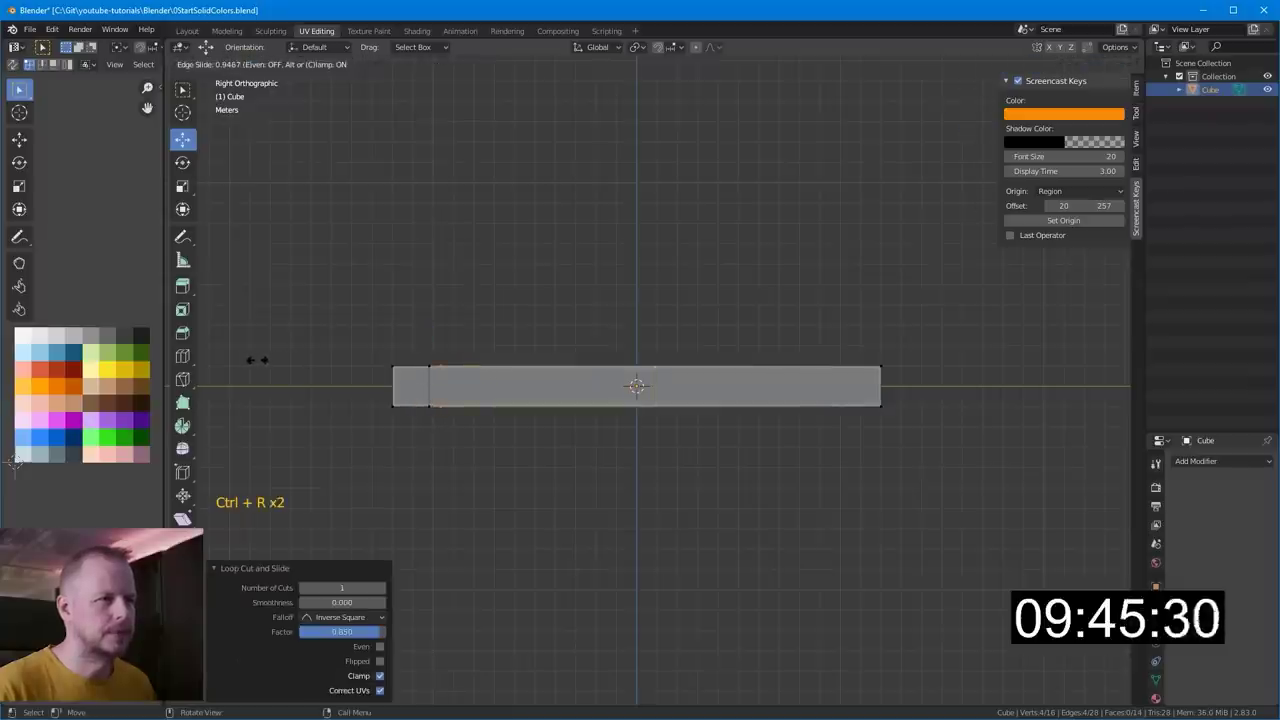
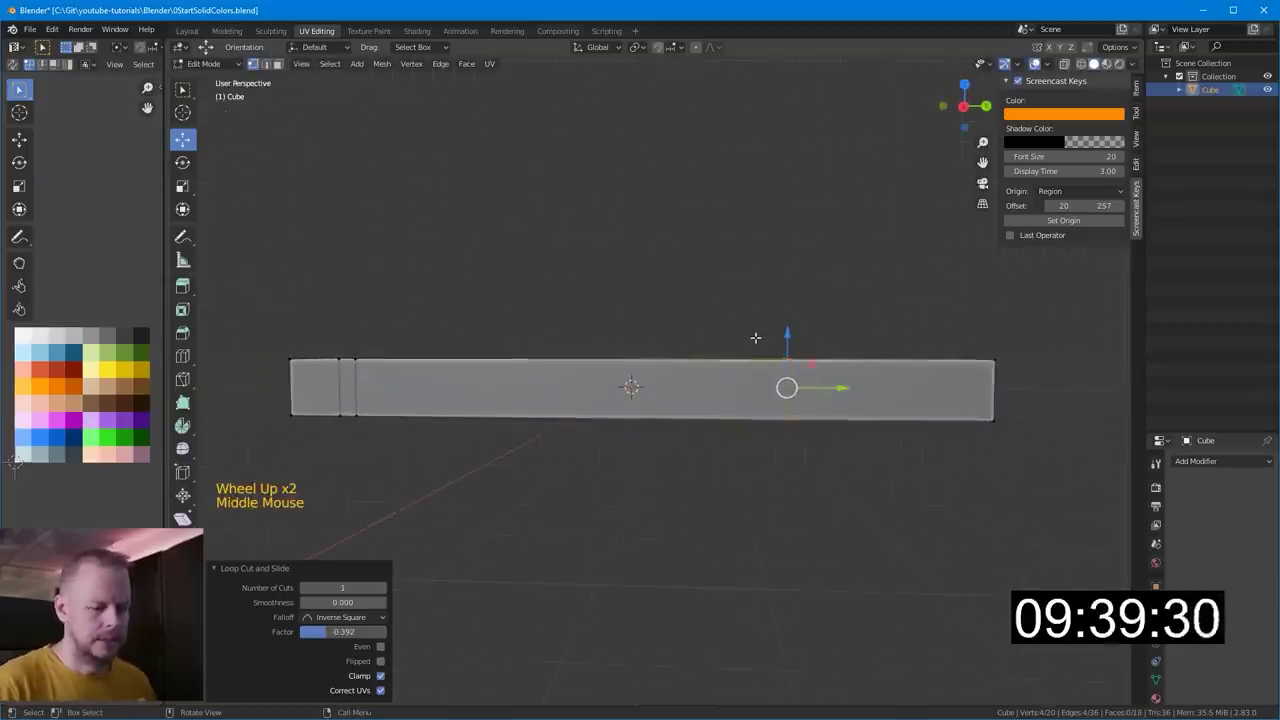
pyautogui.press('KP_1')
pyautogui.press('KP_3')
pyautogui.press('ctrl+r')
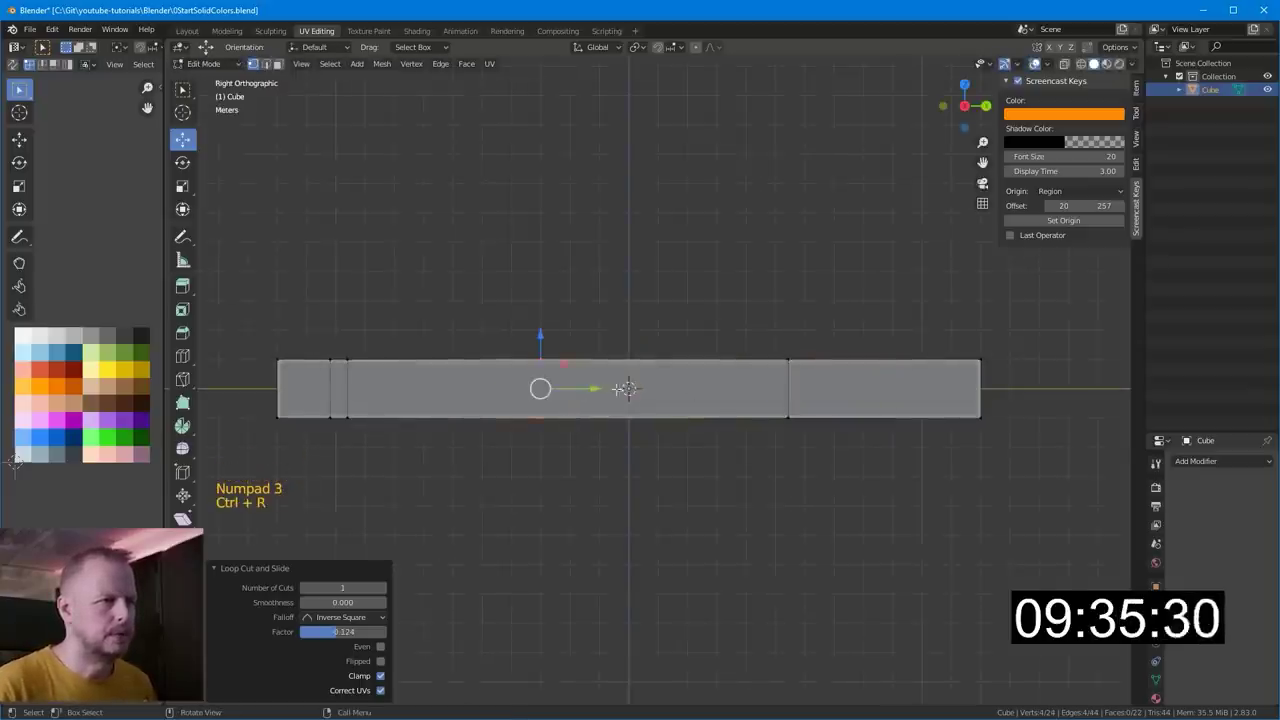
pyautogui.press('ctrl+r')
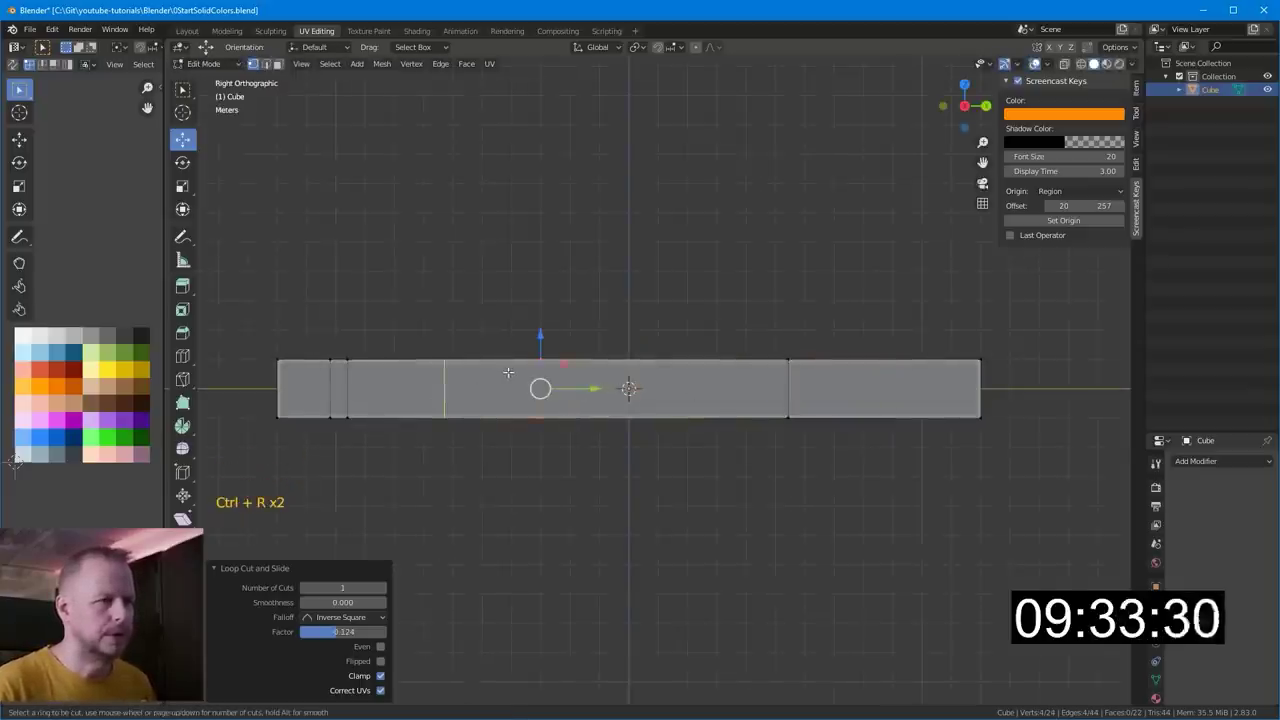
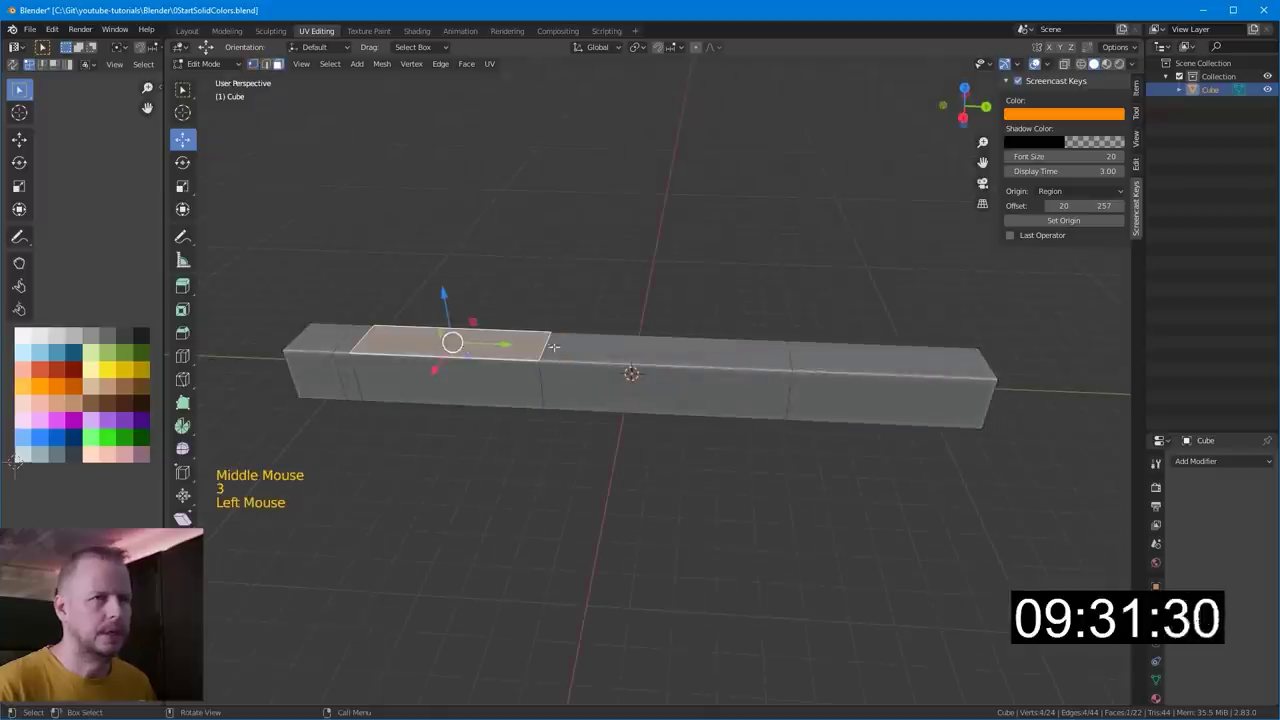
# - Apply AutoMirror on the X axis from the Edit sidebar, then slide an edge loop along the halved body
pyautogui.press('Tab')
pyautogui.click(591, 341)
pyautogui.click(1137, 233)
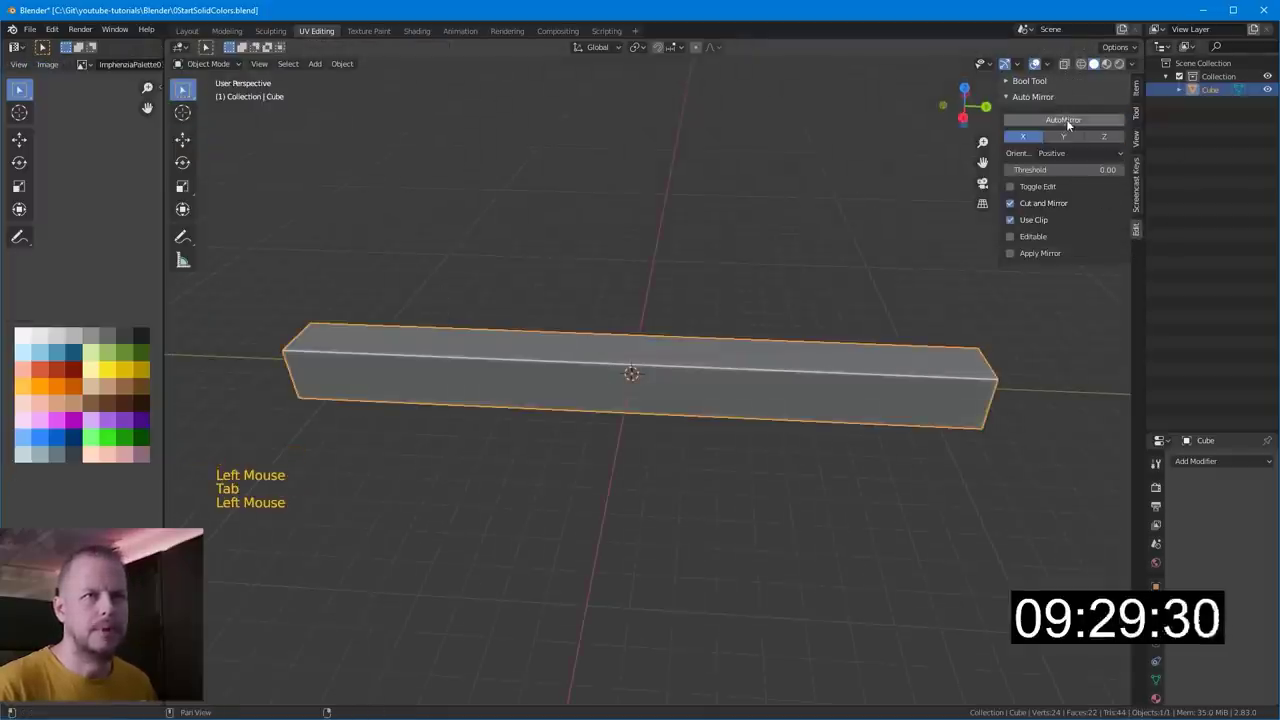
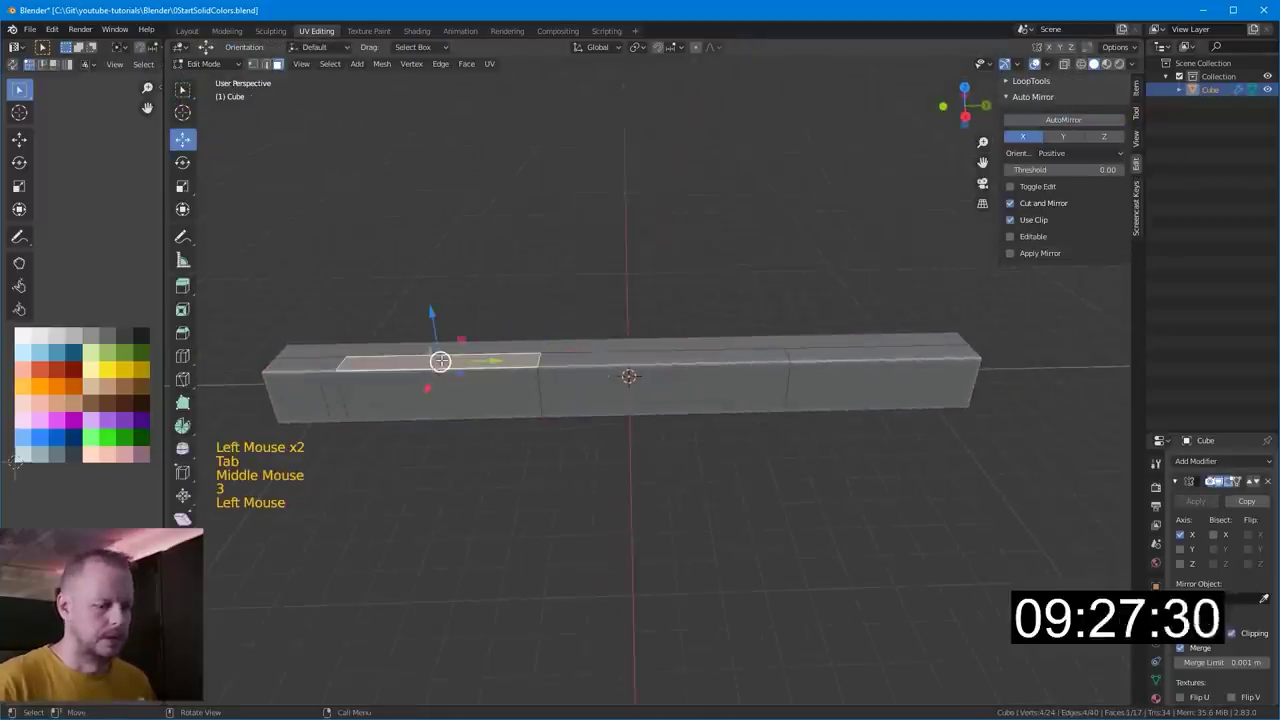
pyautogui.press('KP_1')
pyautogui.press('KP_3')
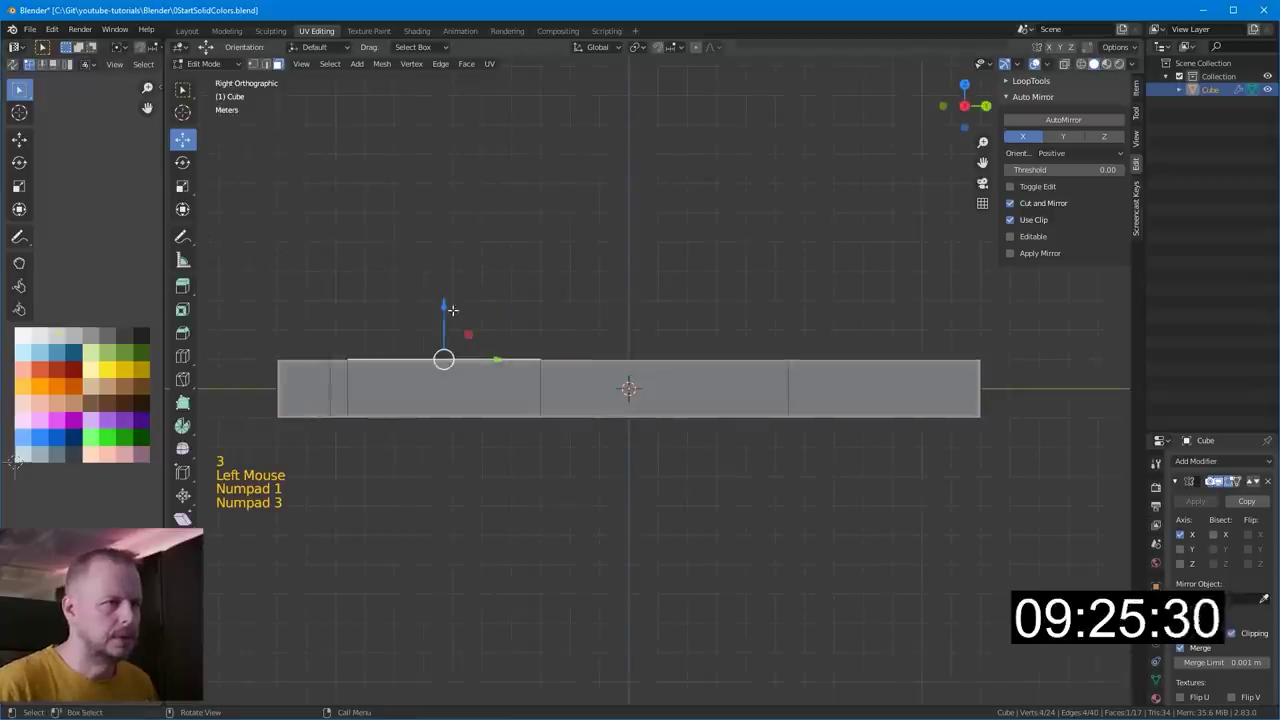
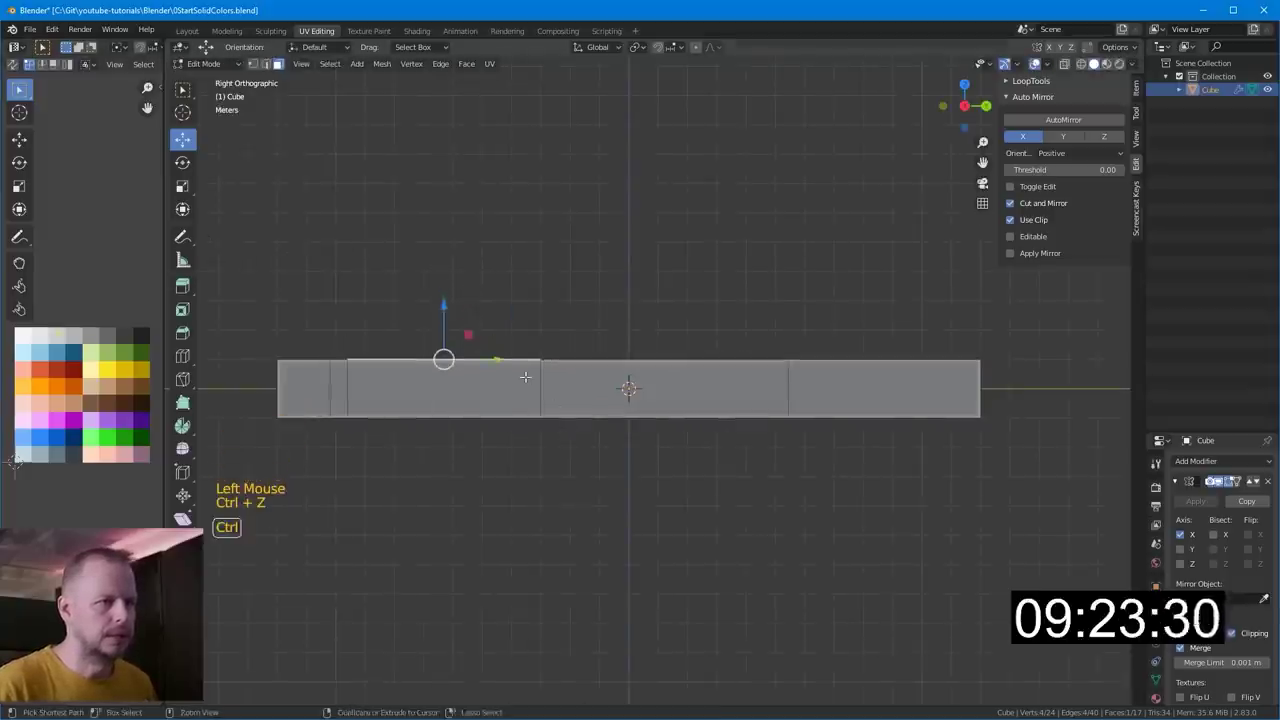
pyautogui.press('ctrl+r')
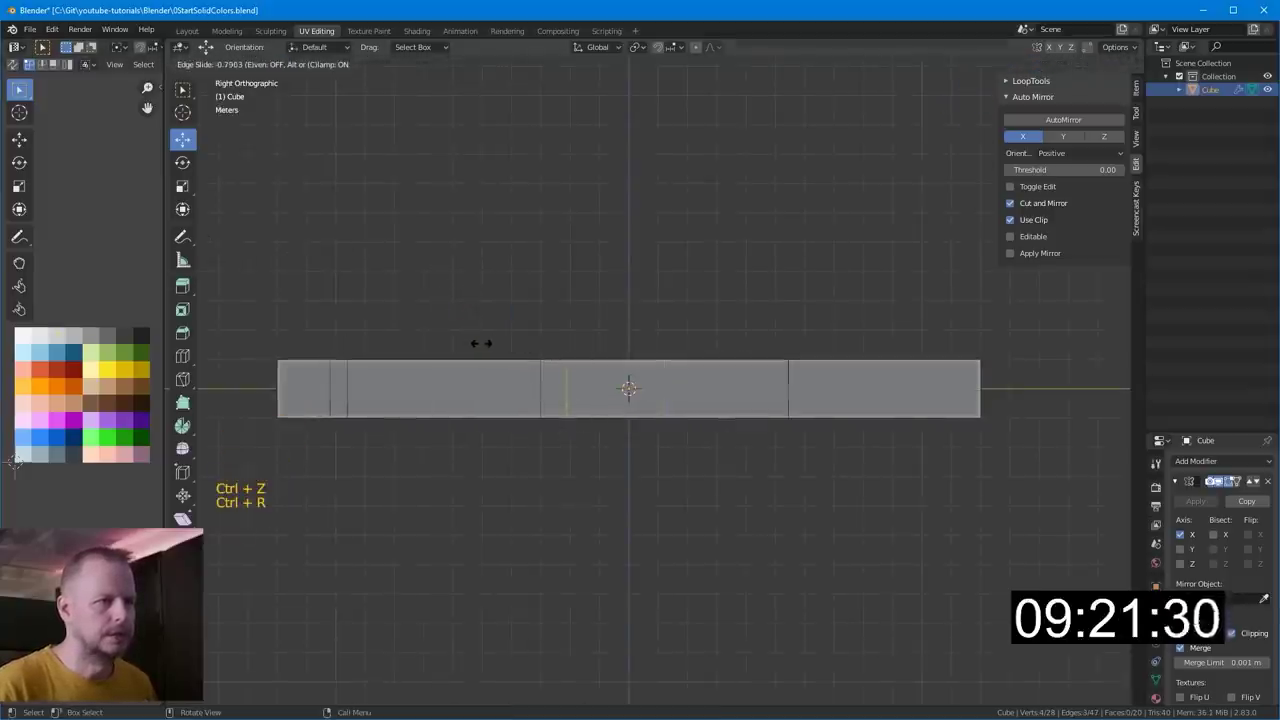
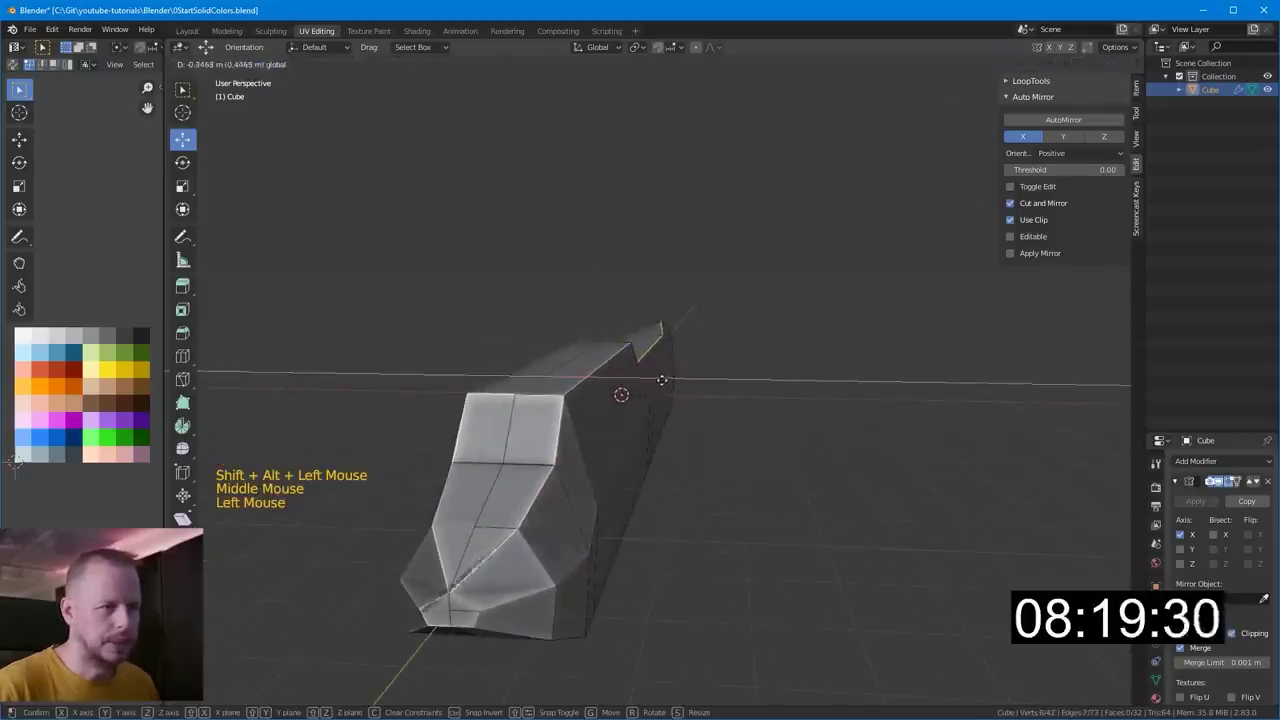
# - Inspect the fuselage head-on from the front, zooming in and undoing the last move
pyautogui.press('KP_1')
pyautogui.scroll(3)
pyautogui.scroll(3)
pyautogui.scroll(3)
pyautogui.press('ctrl+z')
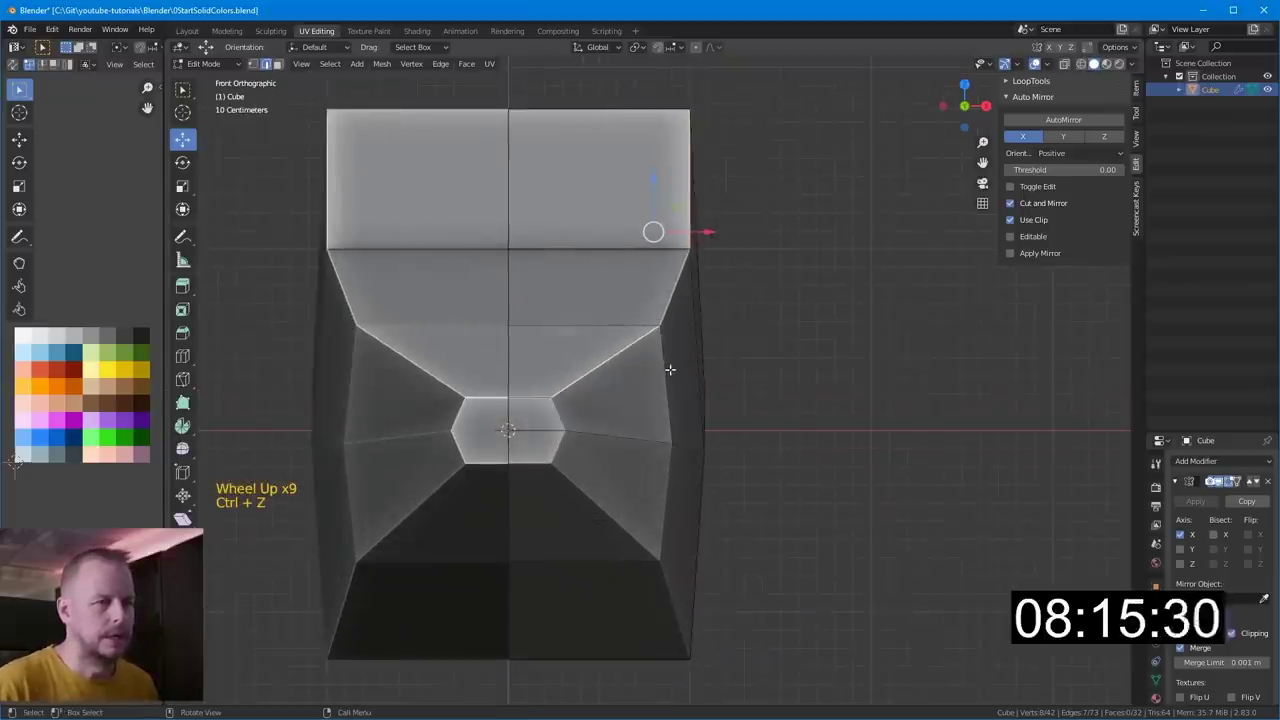
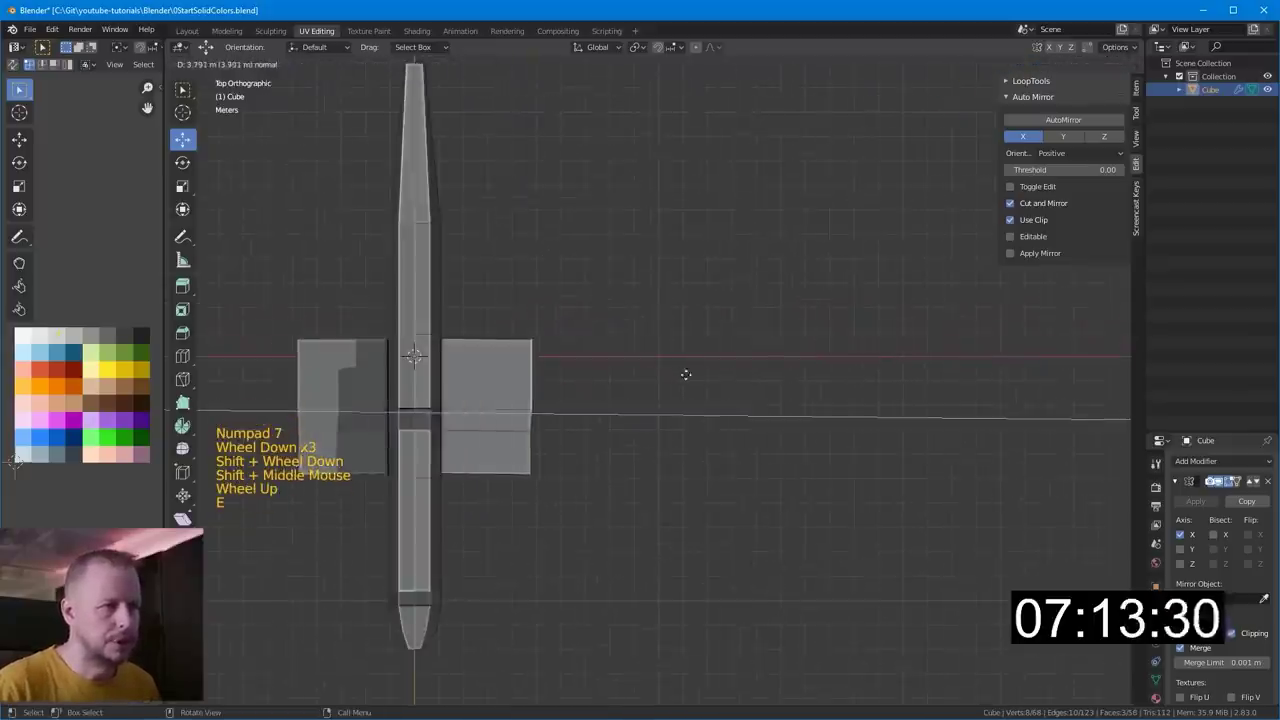
# - Extend the wing stubs outward, sweep the tips back and taper them smaller
pyautogui.press('s')
pyautogui.press('g')
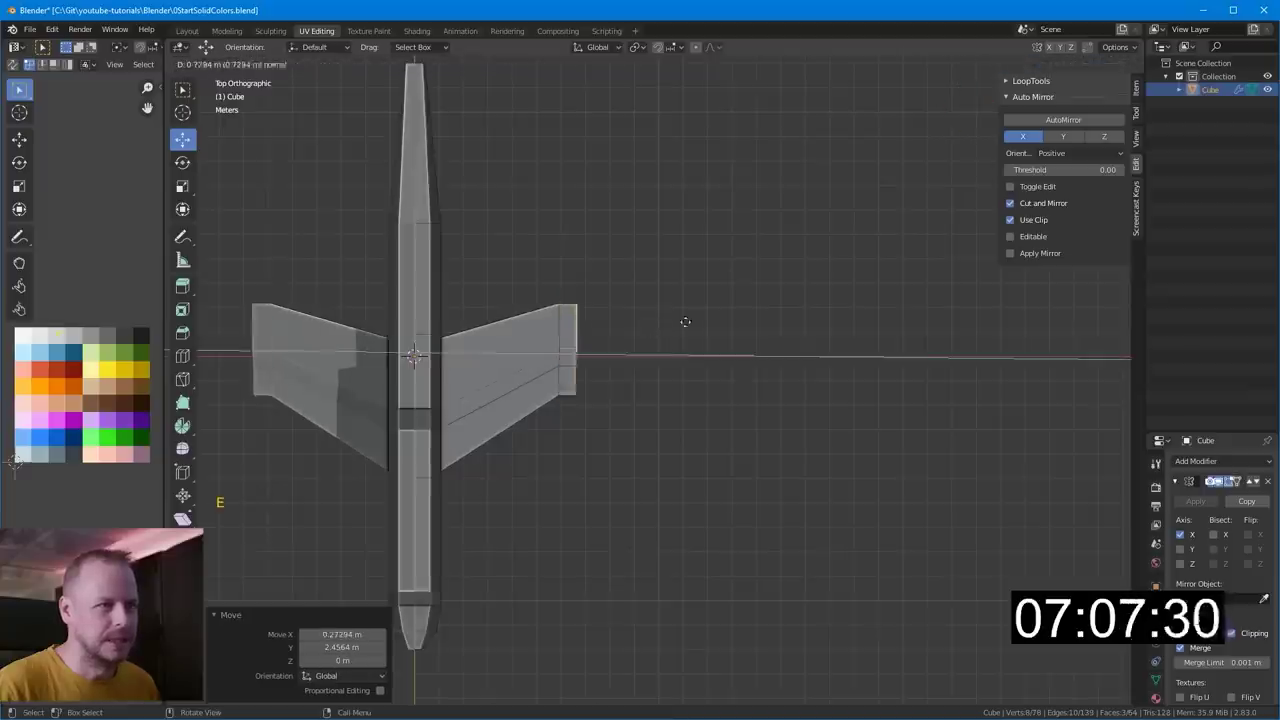
pyautogui.press('g')
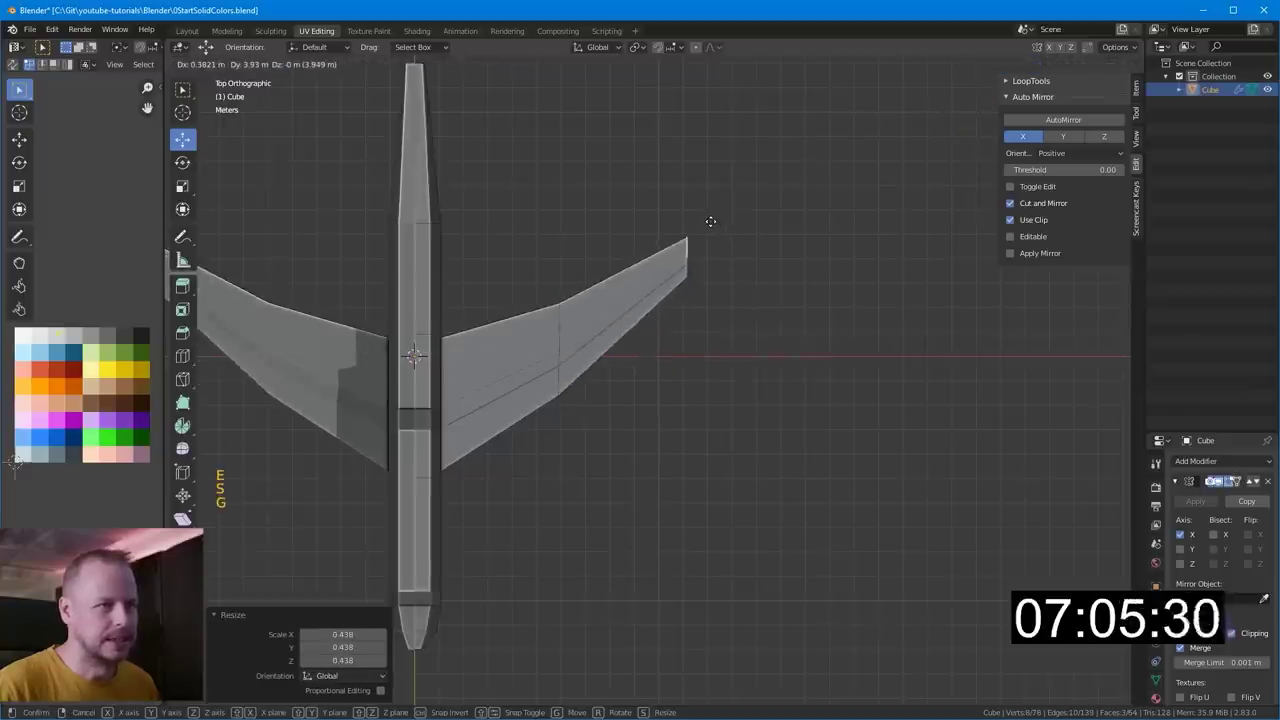
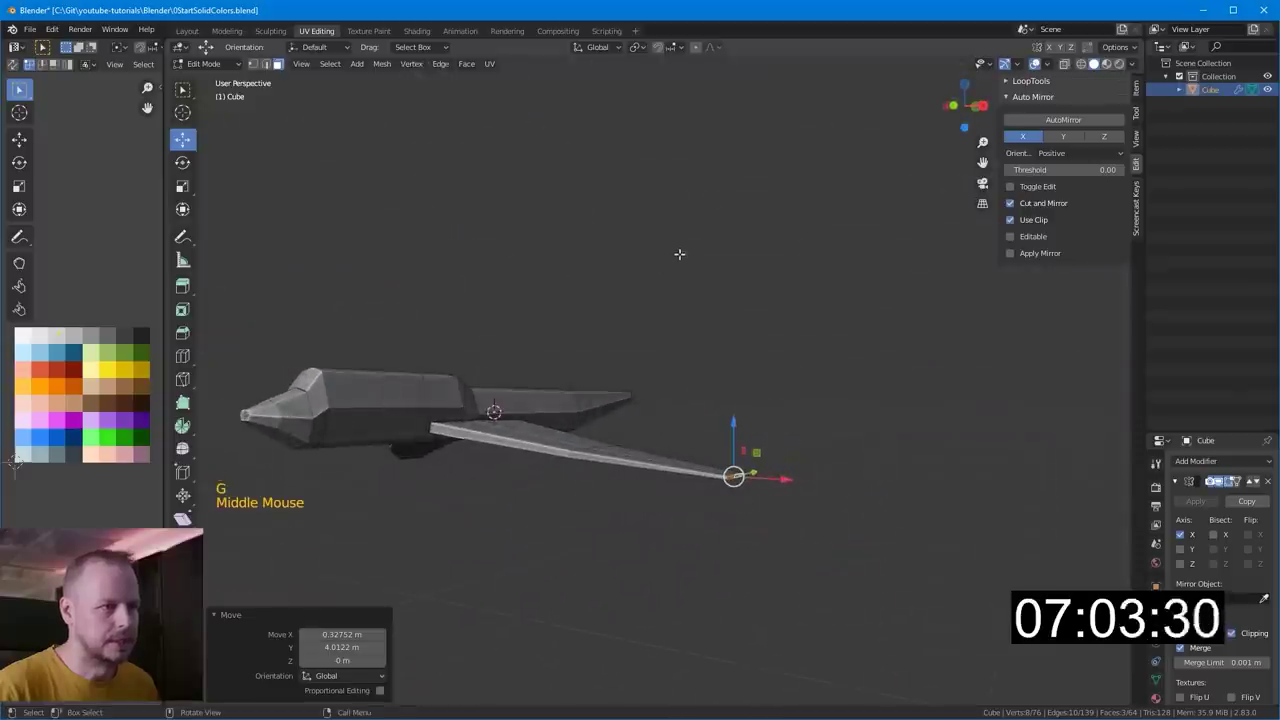
# - From the front view, grow the wing selection and tilt the wings slightly upward
pyautogui.press('ctrl+KP_Add')
pyautogui.press('KP_1')
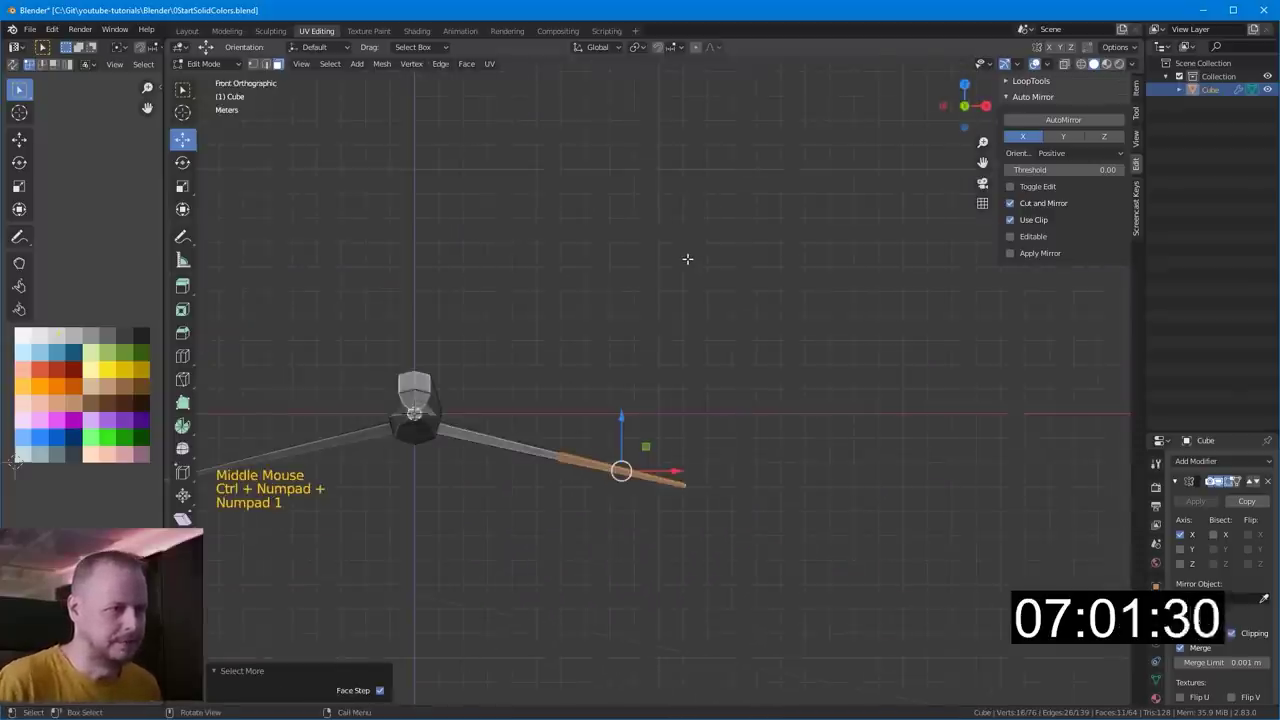
pyautogui.press('r')
pyautogui.press('g')
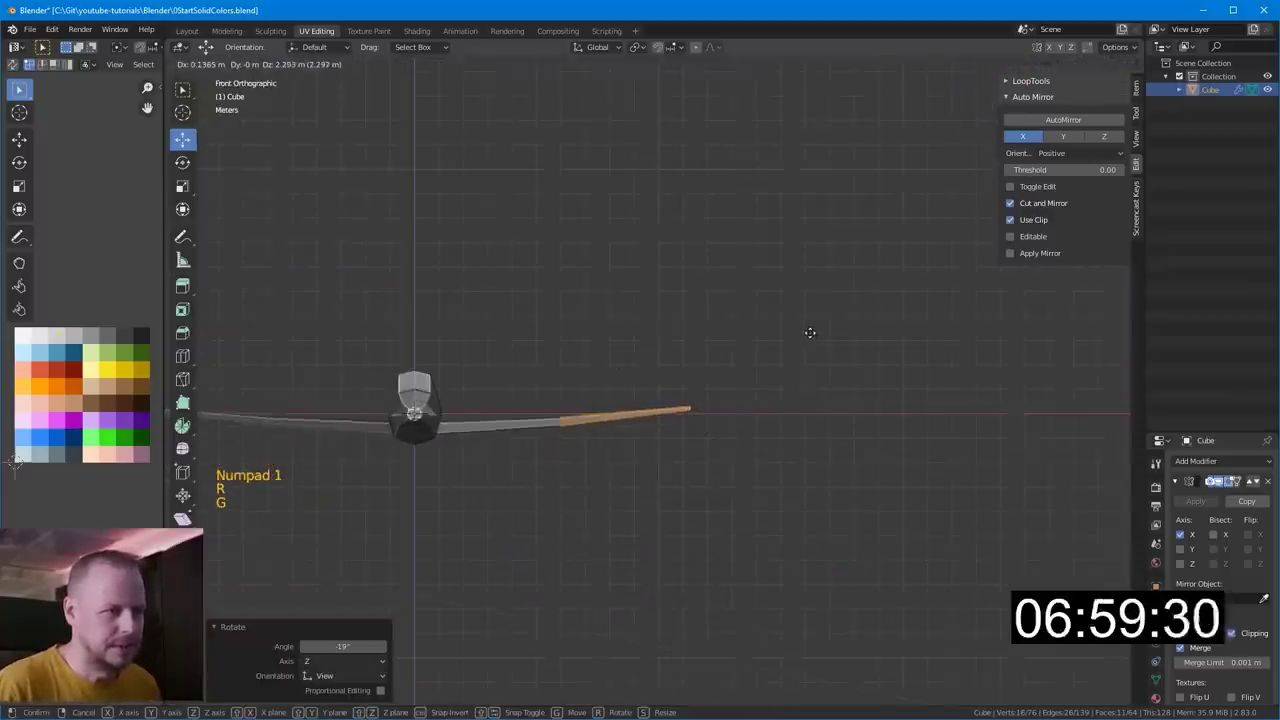
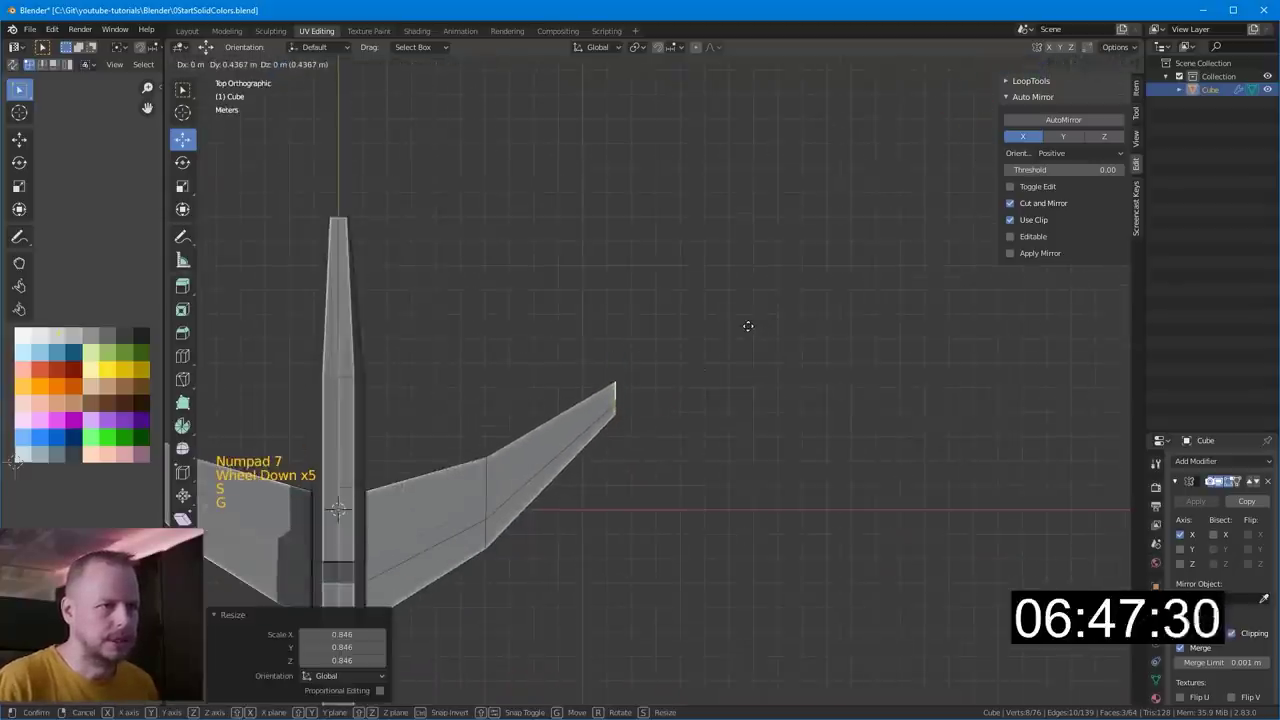
# - Nudge the selected wing vertices sideways and check them from the front
pyautogui.scroll(-3)
pyautogui.scroll(3)
pyautogui.press('g')
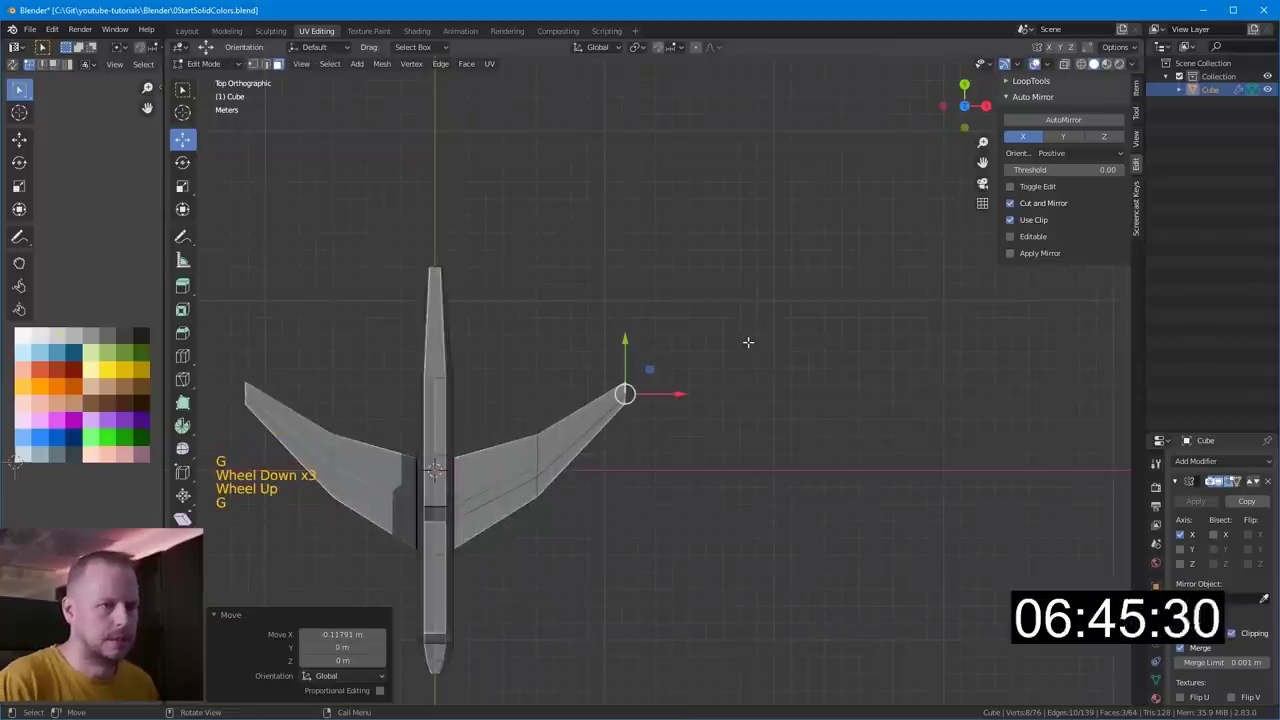
pyautogui.press('KP_1')
pyautogui.scroll(3)
# - Extrude an extra wing-tip segment, scale it smaller and shift it outward and slightly up
pyautogui.press('r')
pyautogui.press('e')
pyautogui.press('s')
pyautogui.press('g')
pyautogui.press('KP_7')
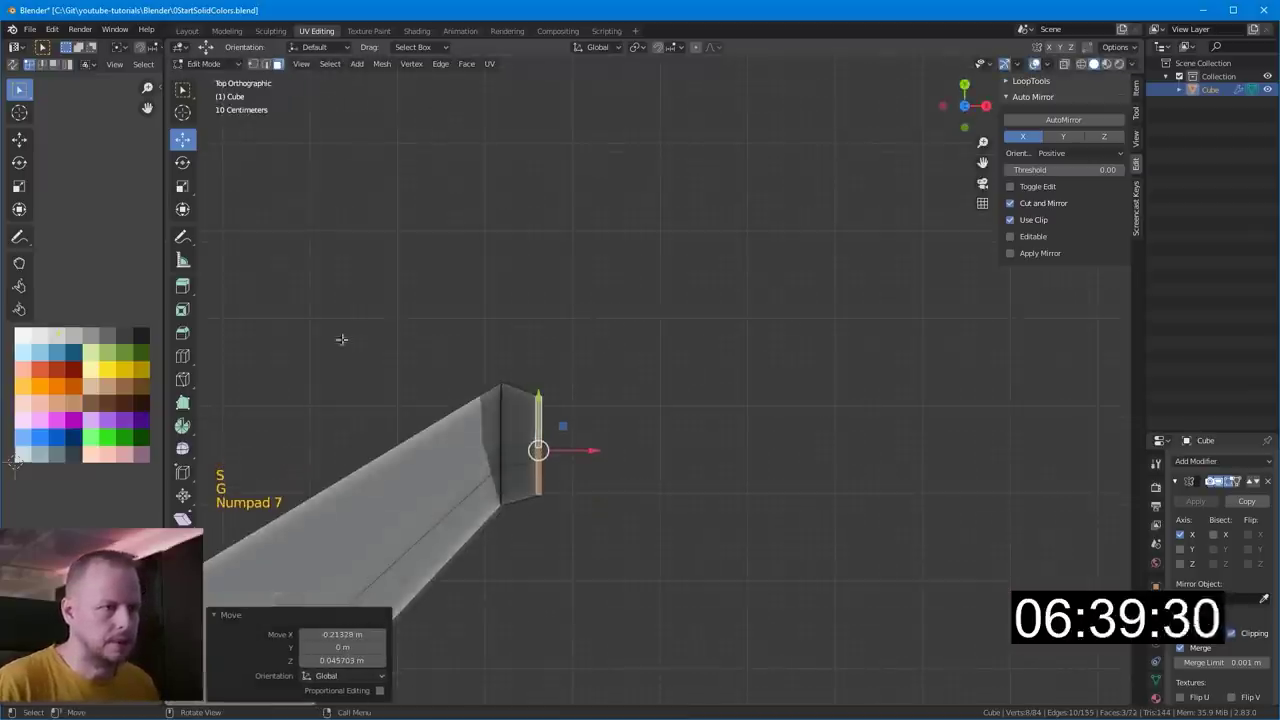
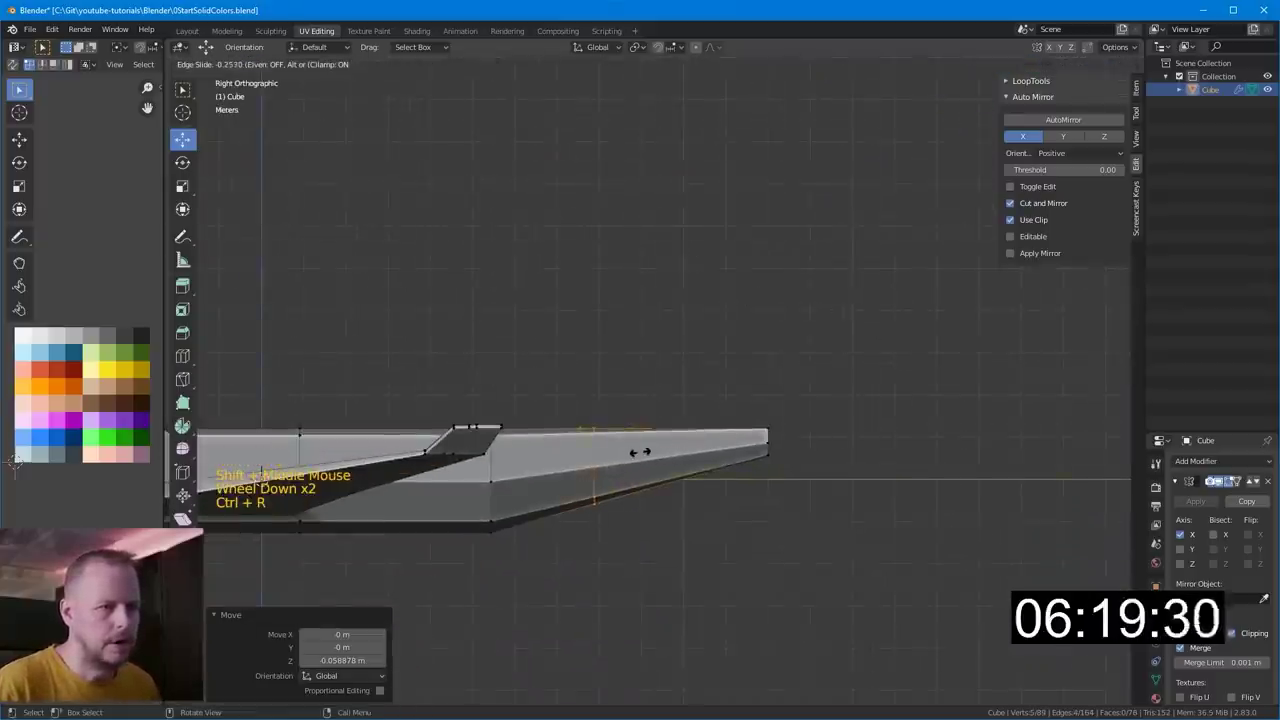
# - Cut a new edge loop across the rear fuselage for the tail fin
pyautogui.press('ctrl+r')
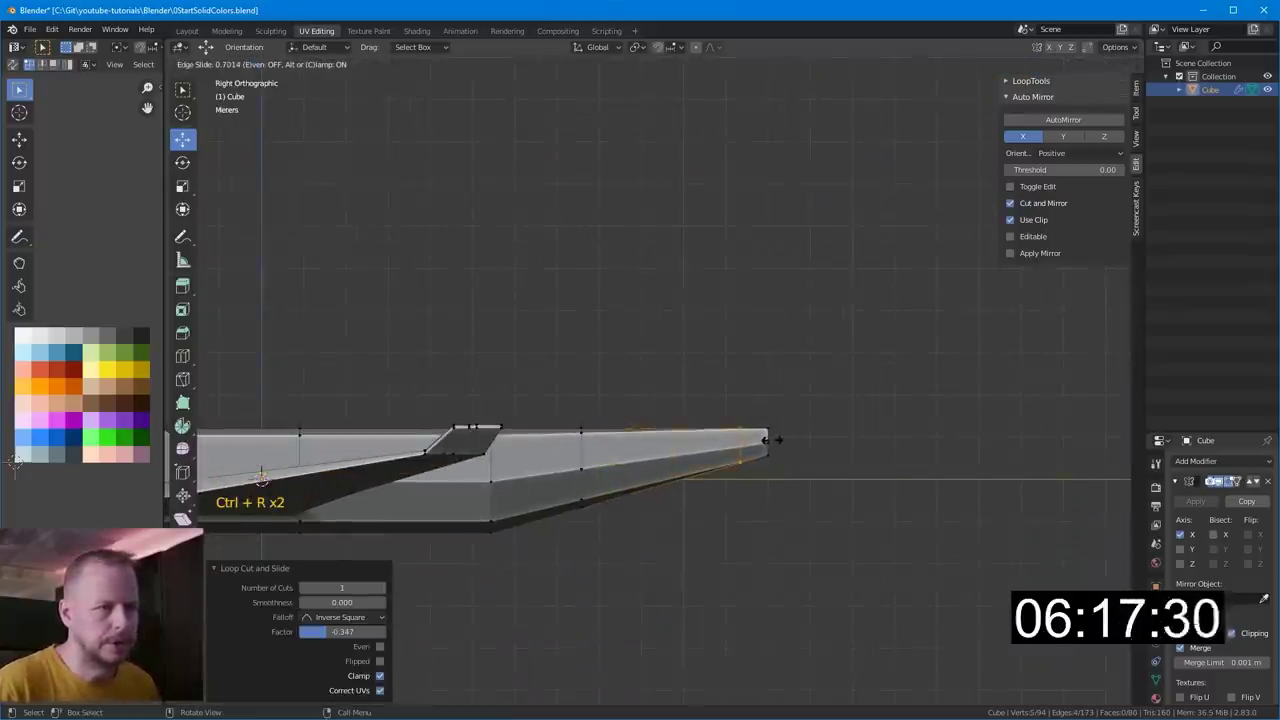
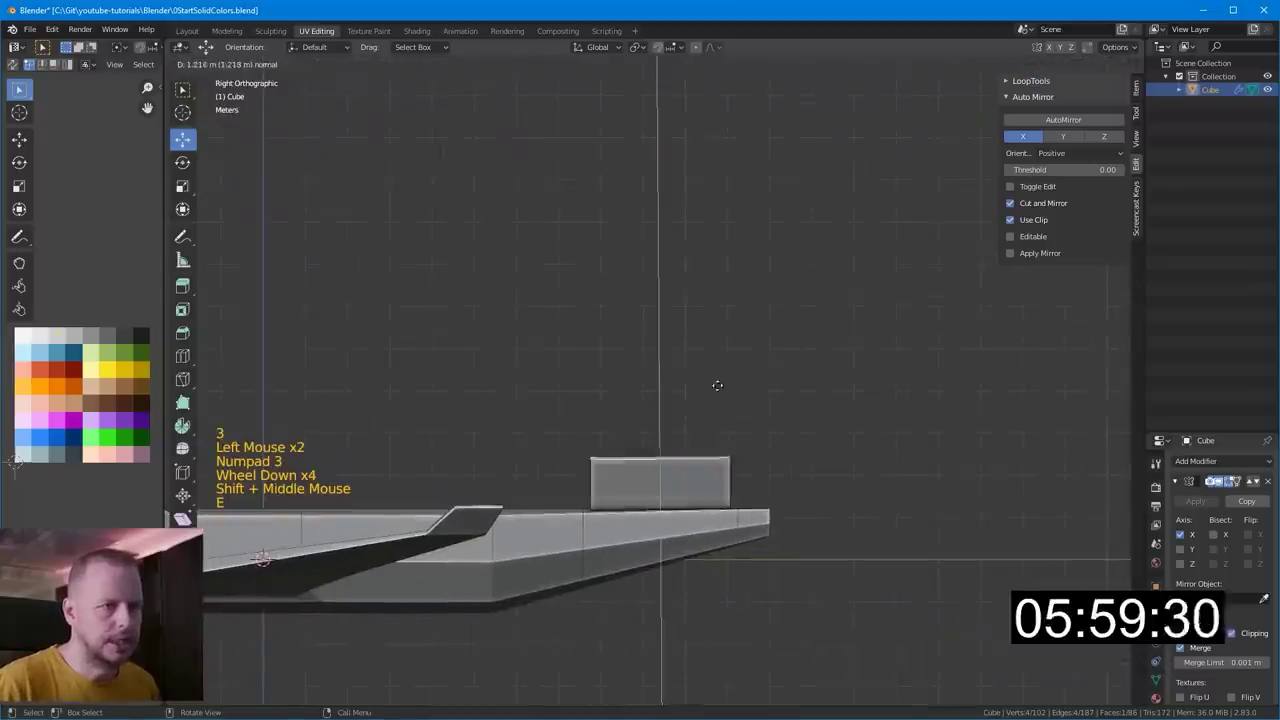
# - Scale the raised fin face to about 0.45, move it backward and lift its top higher
pyautogui.press('s')
pyautogui.press('g')
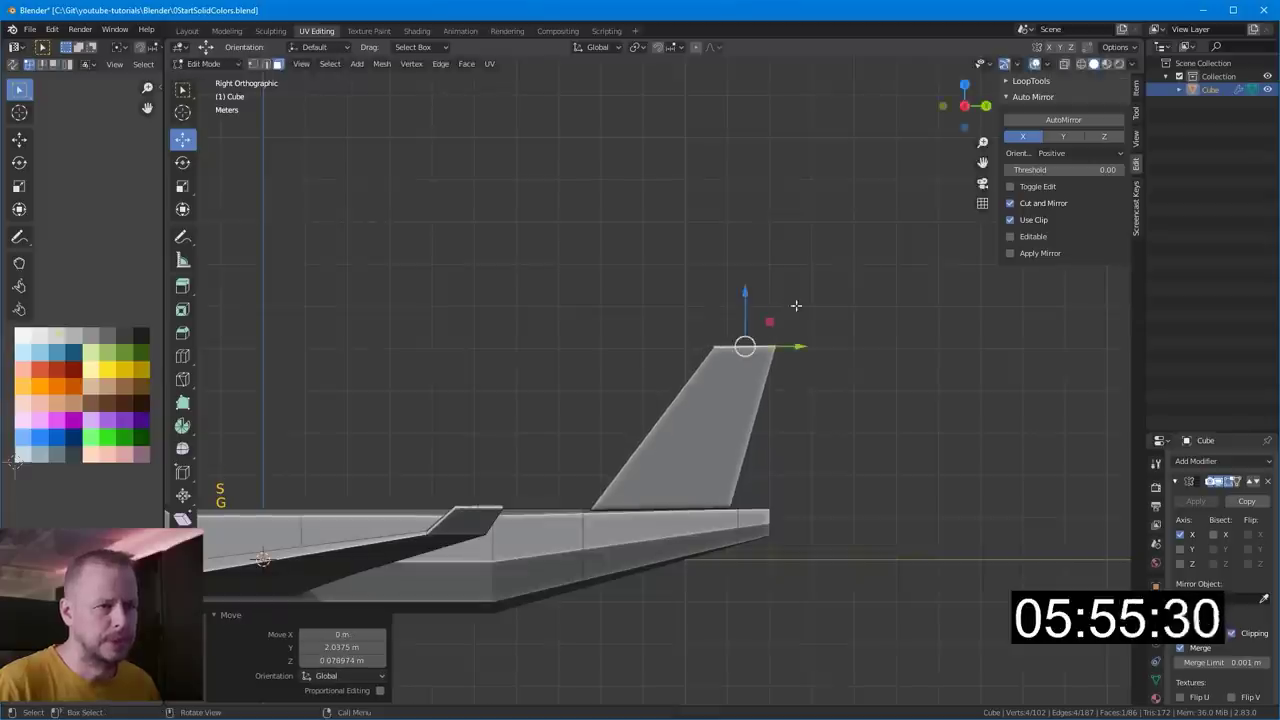
pyautogui.press('r')
pyautogui.press('g')
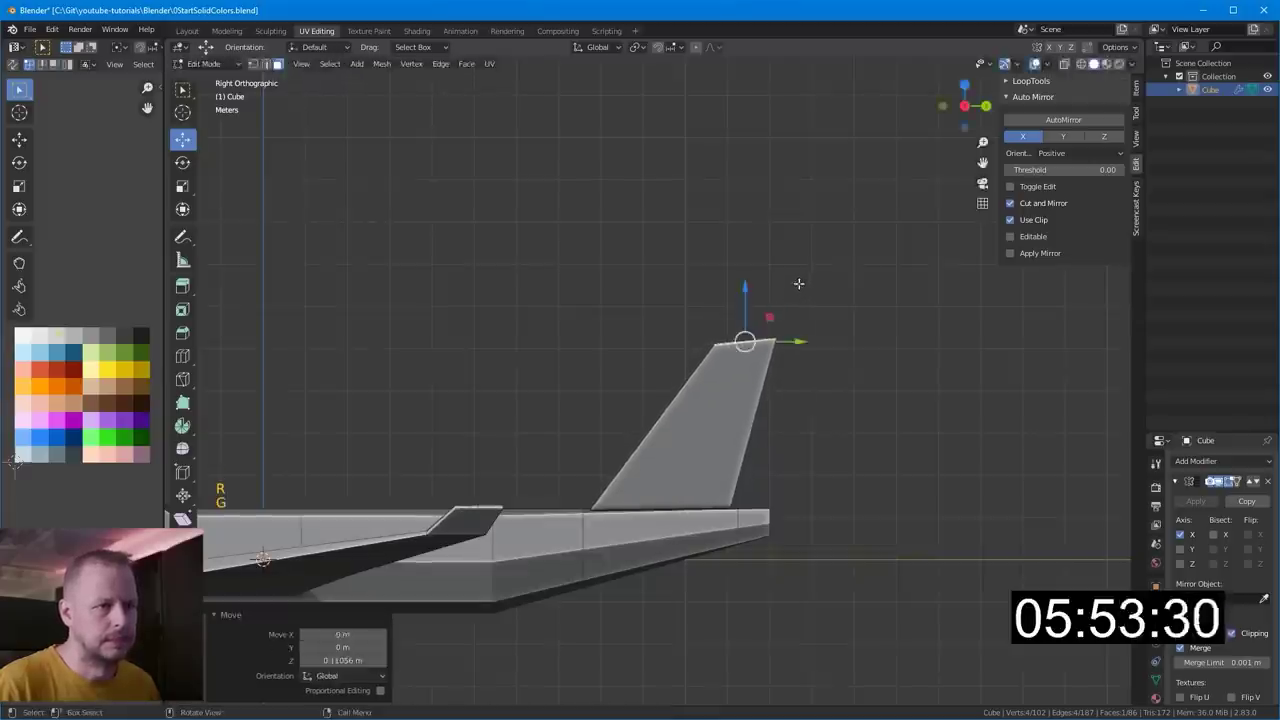
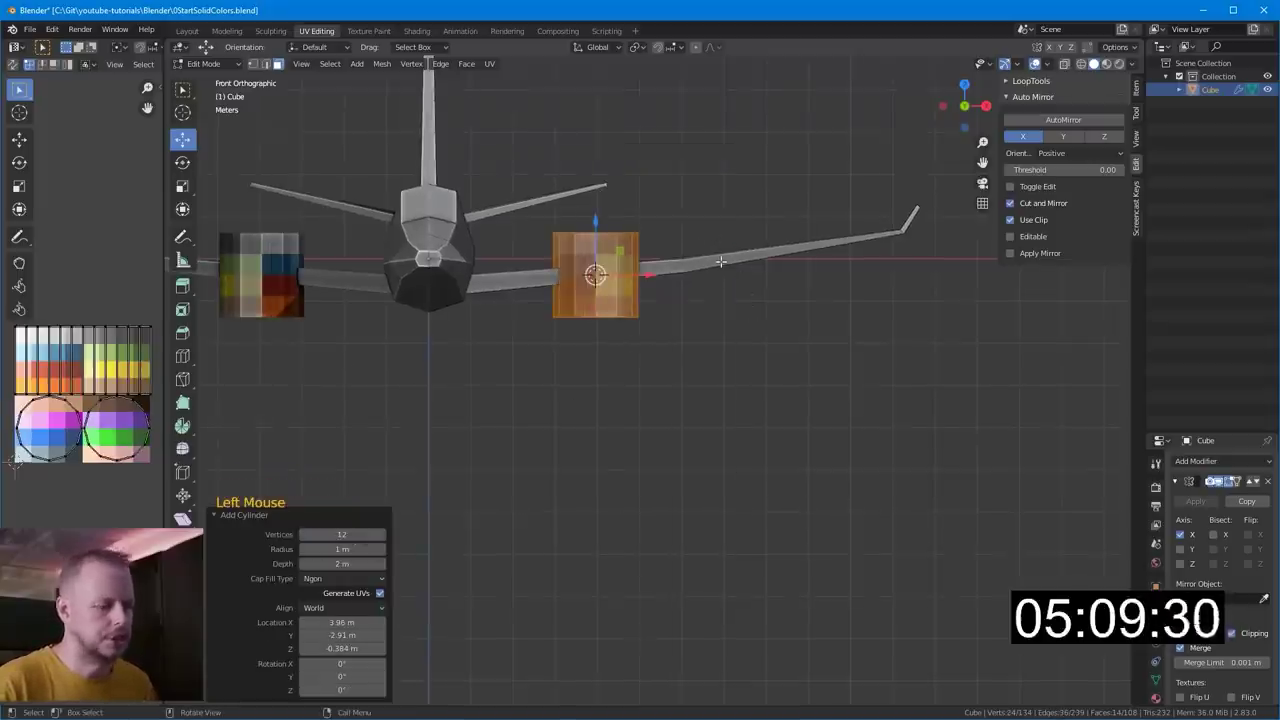
# - Shrink the engine cylinder to fit the wing and lower it below, checking front and top views
pyautogui.press('a')
pyautogui.press('s')
pyautogui.press('g')
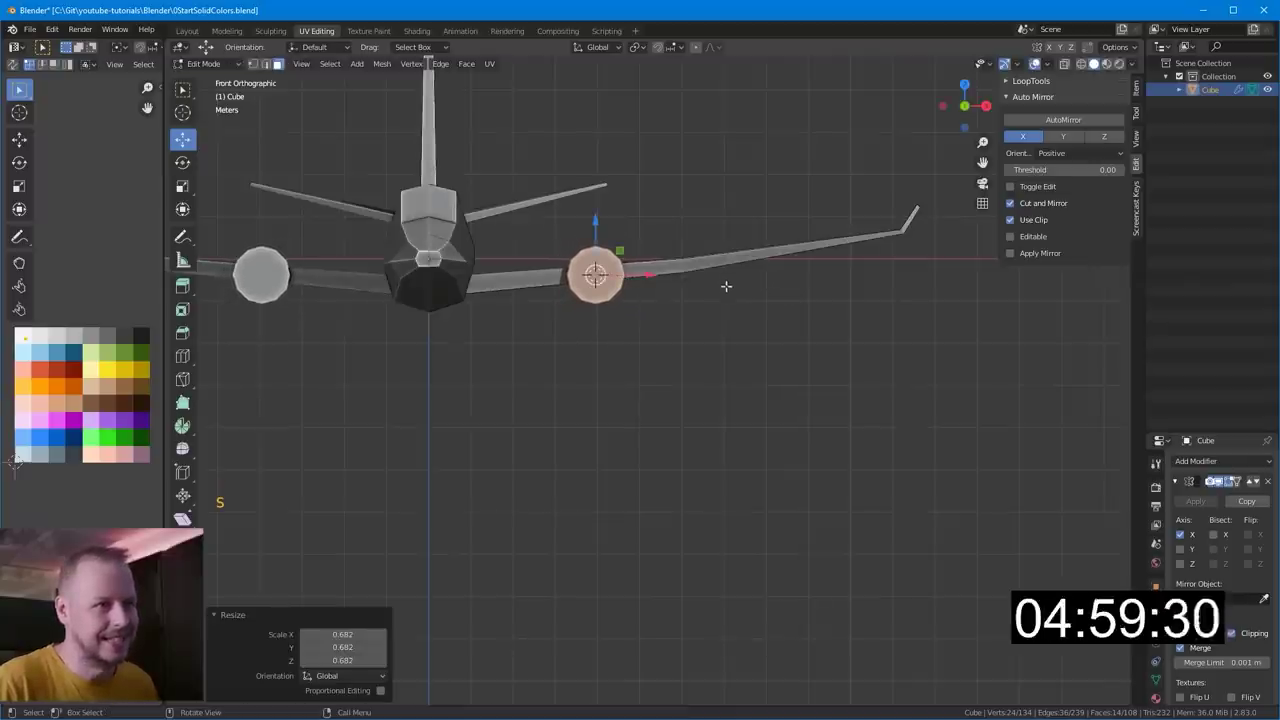
pyautogui.press('g')
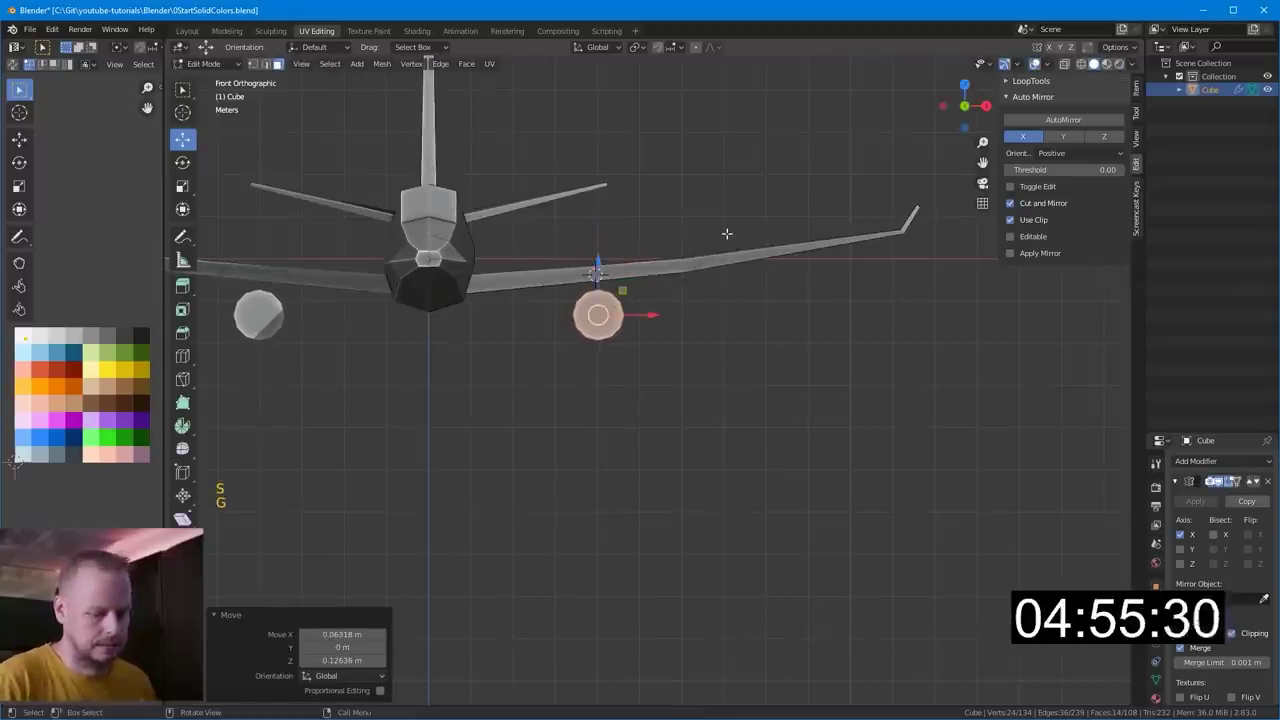
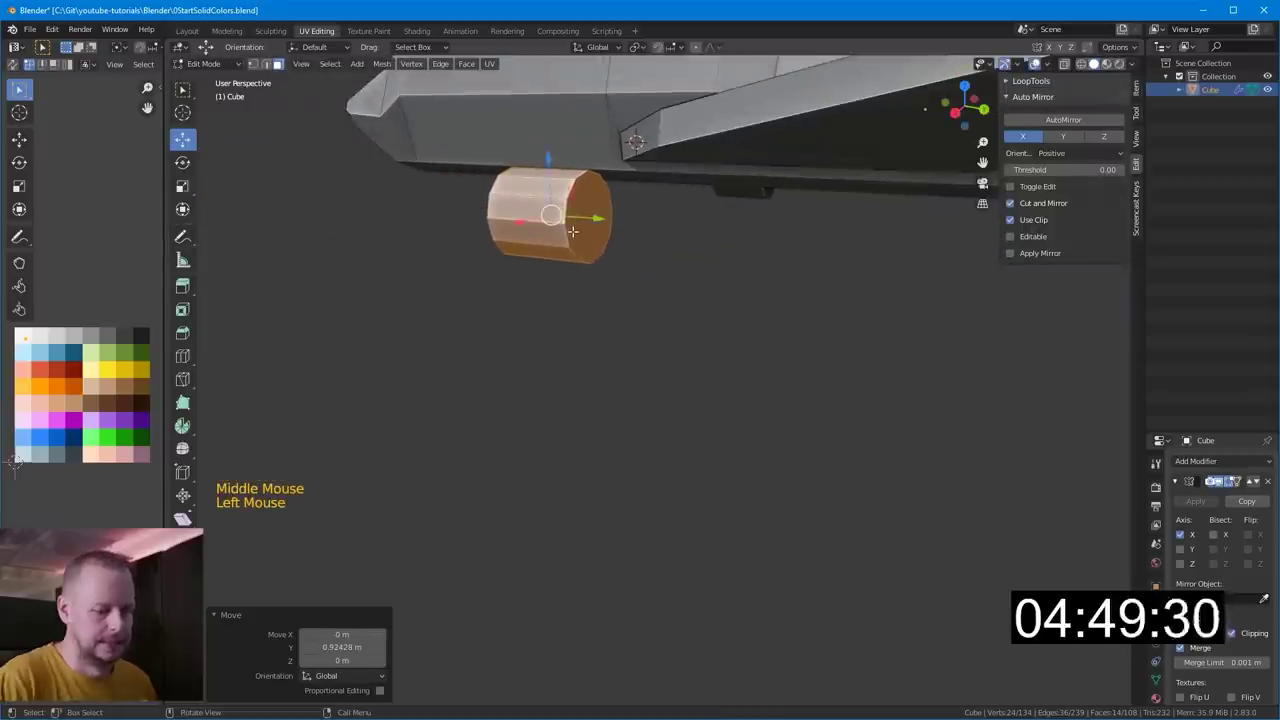
pyautogui.press('KP_1')
pyautogui.press('KP_7')
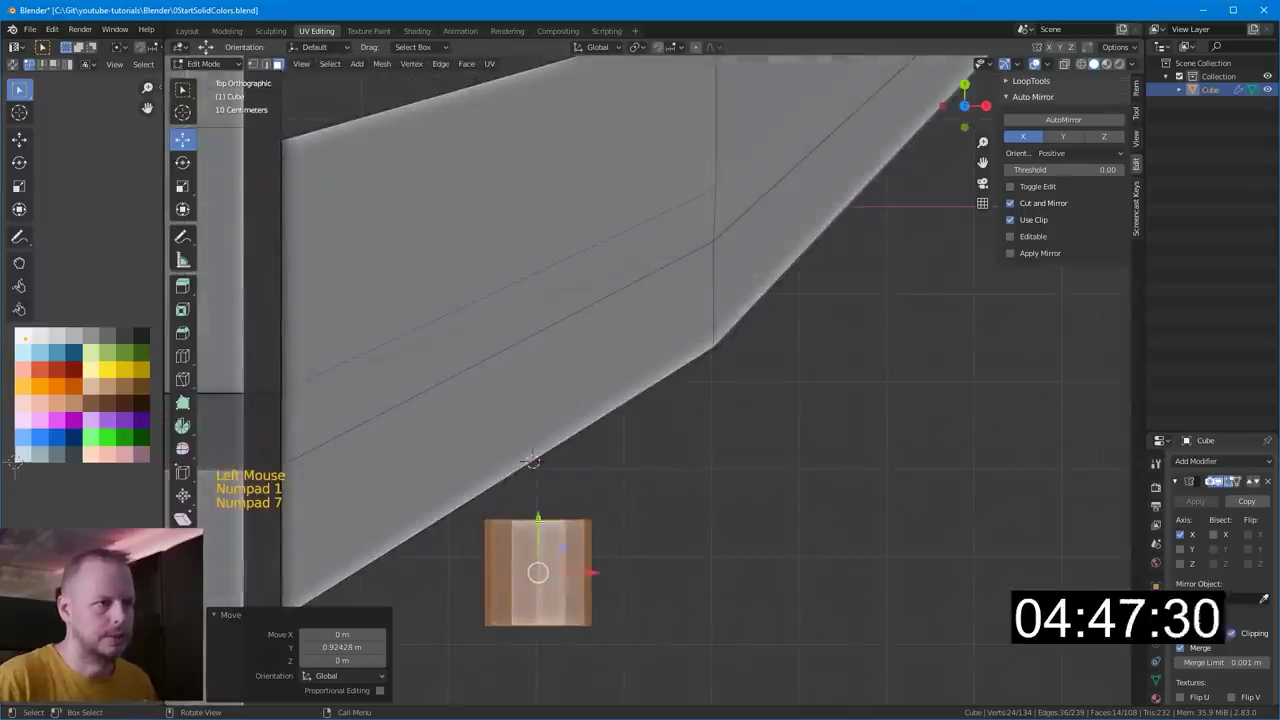
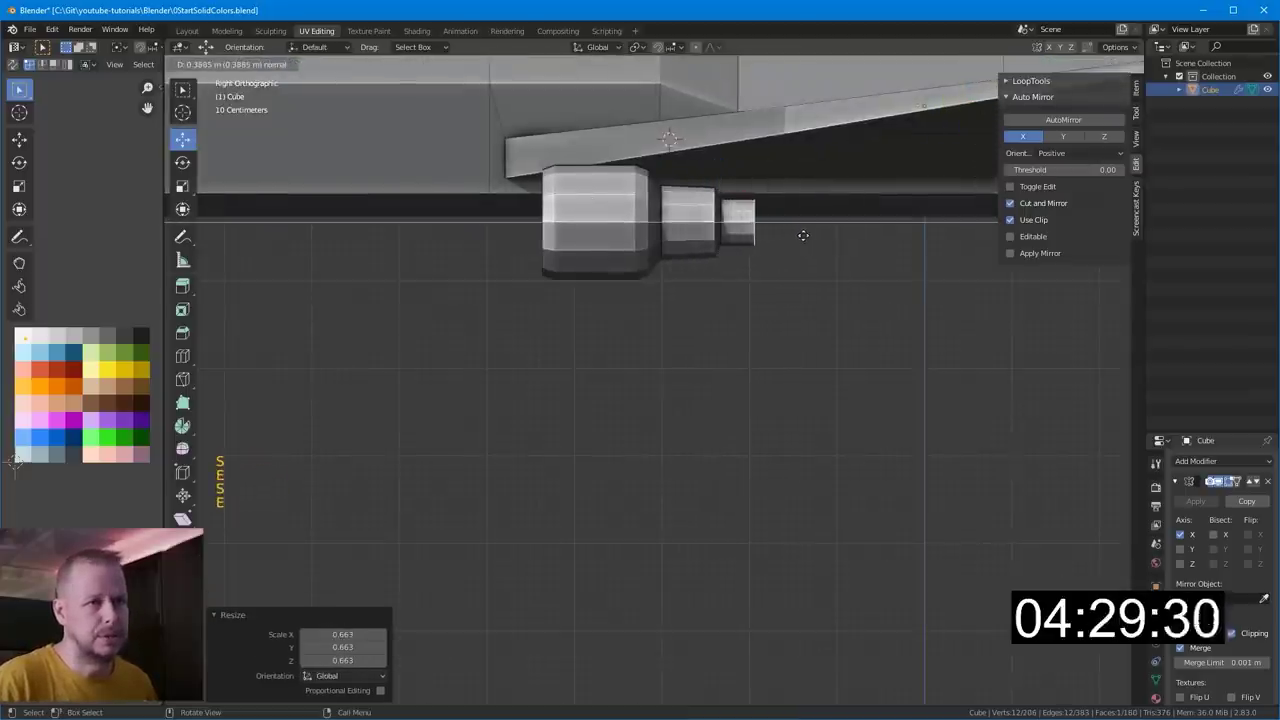
# - Extrude stepped rear sections from the engine and narrow the last to a small tail point
pyautogui.press('s')
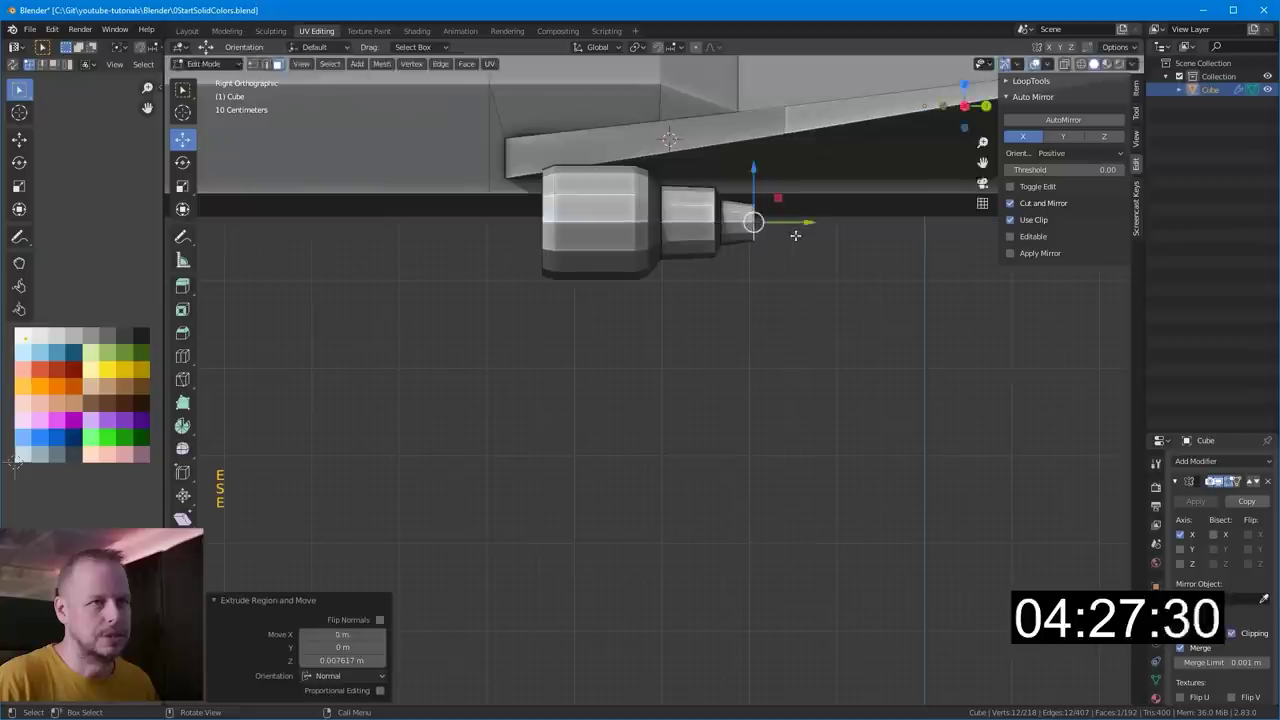
pyautogui.press('s')
pyautogui.press('e')
pyautogui.press('s')
pyautogui.press('g')
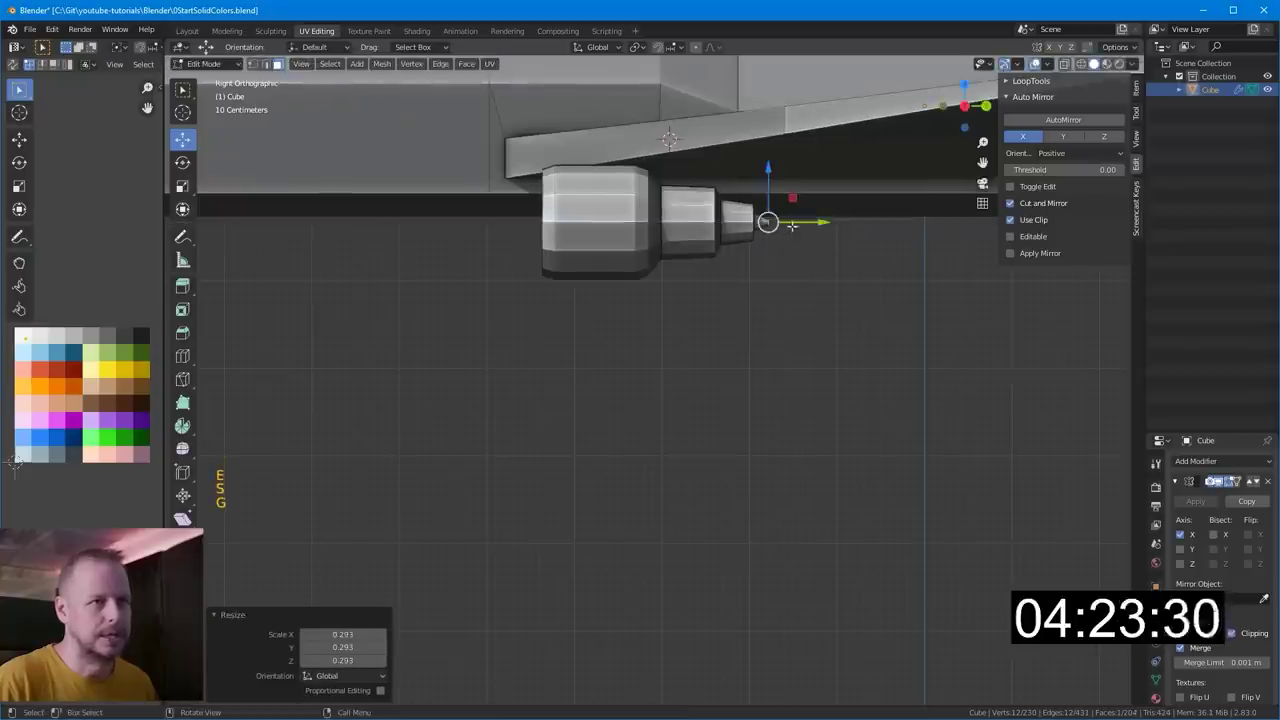
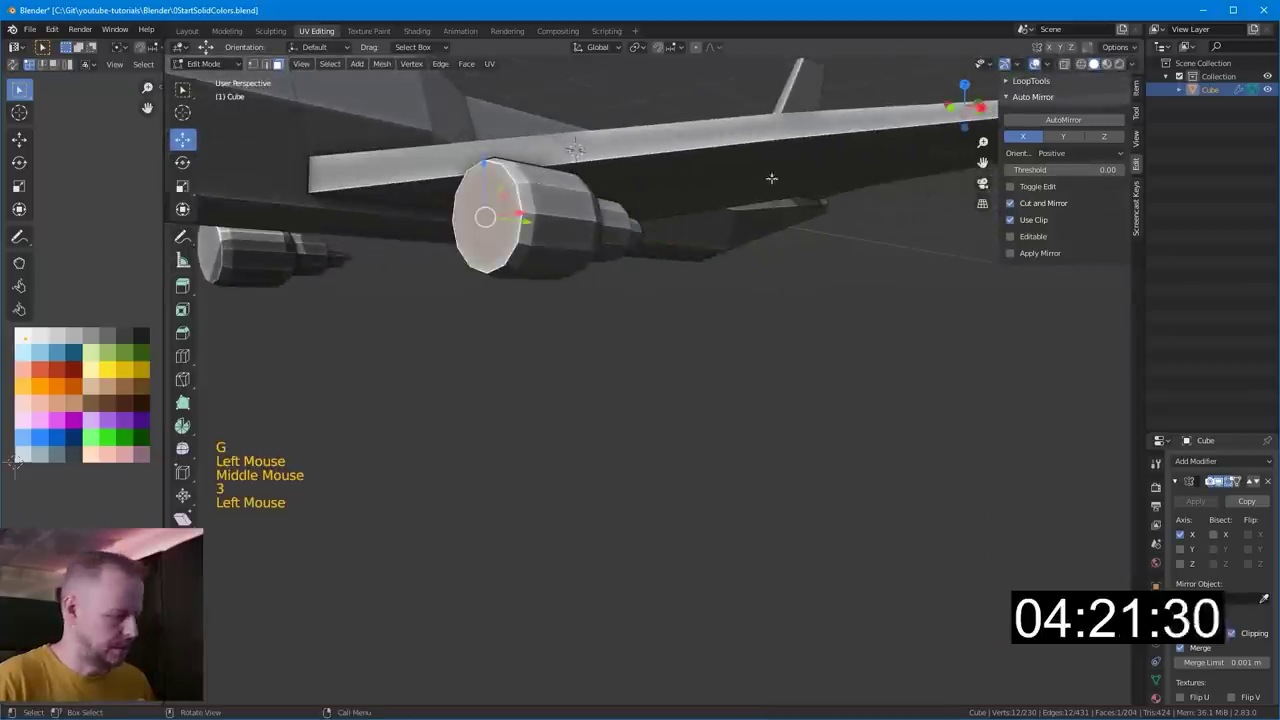
# - Inset the engine's front face and push it inward to form the intake
pyautogui.press('i')
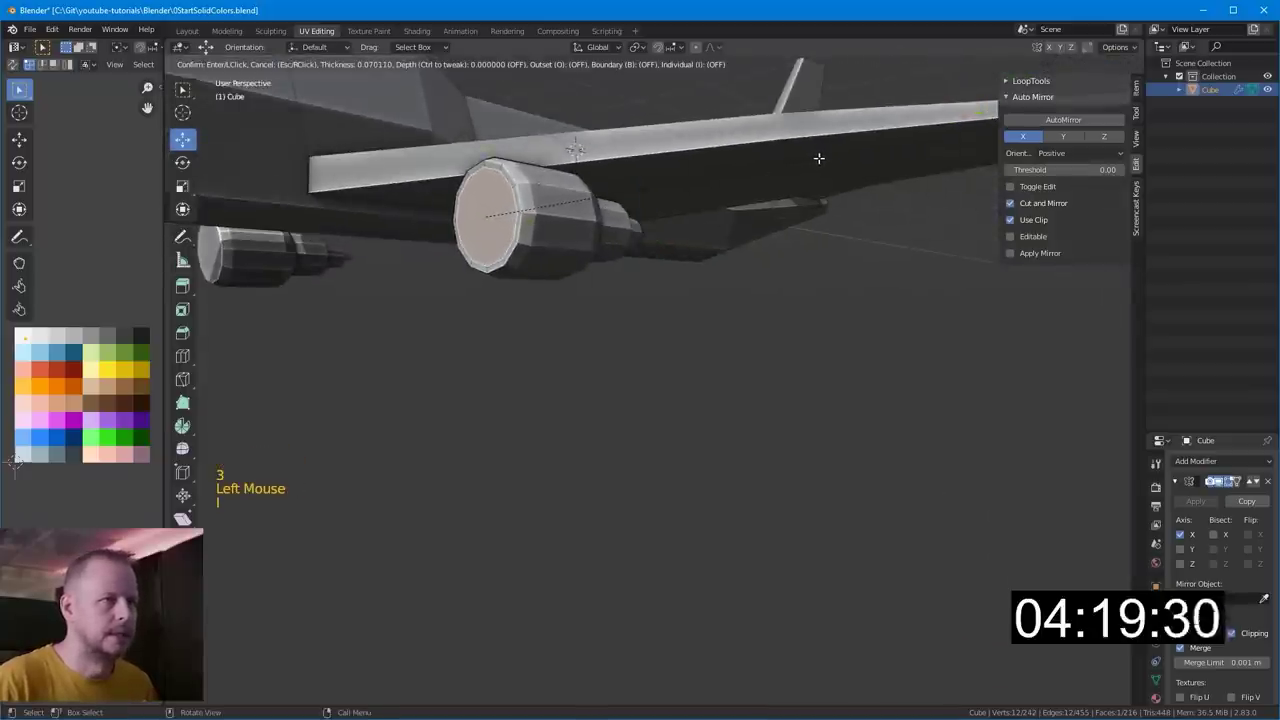
pyautogui.press('e')
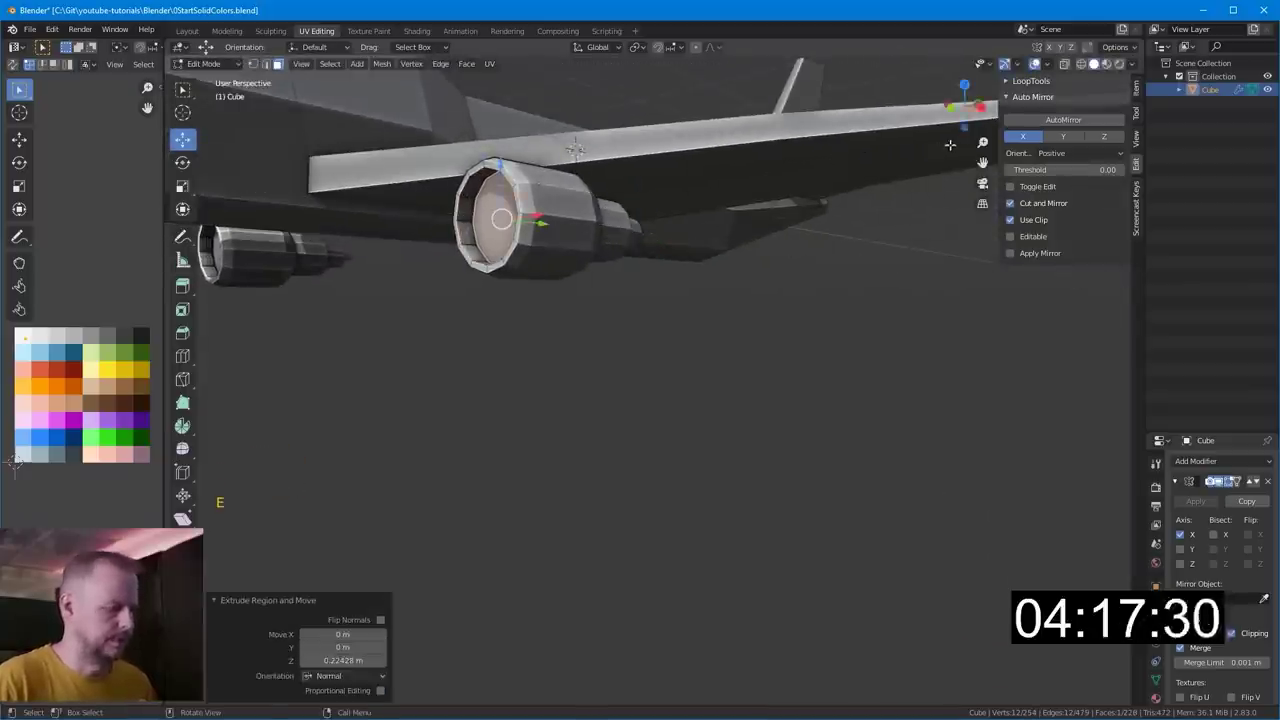
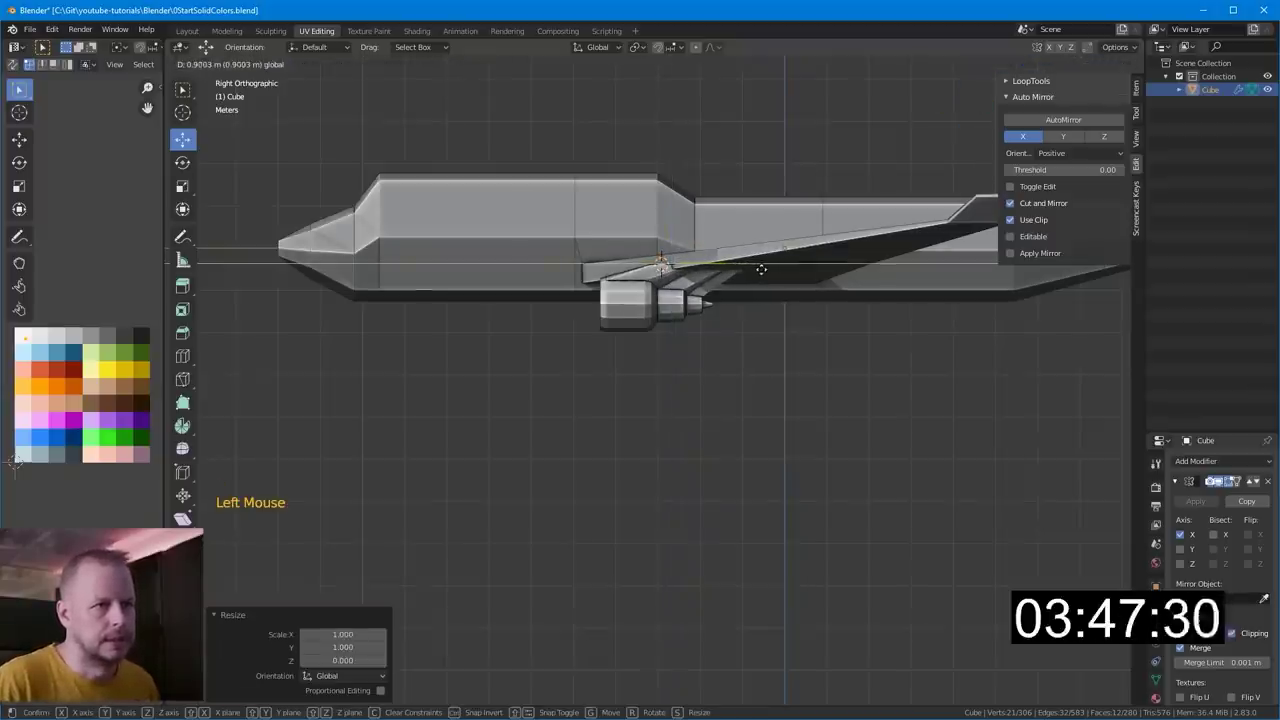
# - Finish scaling the wing part and duplicate the engine further out along the wing
pyautogui.press('s')
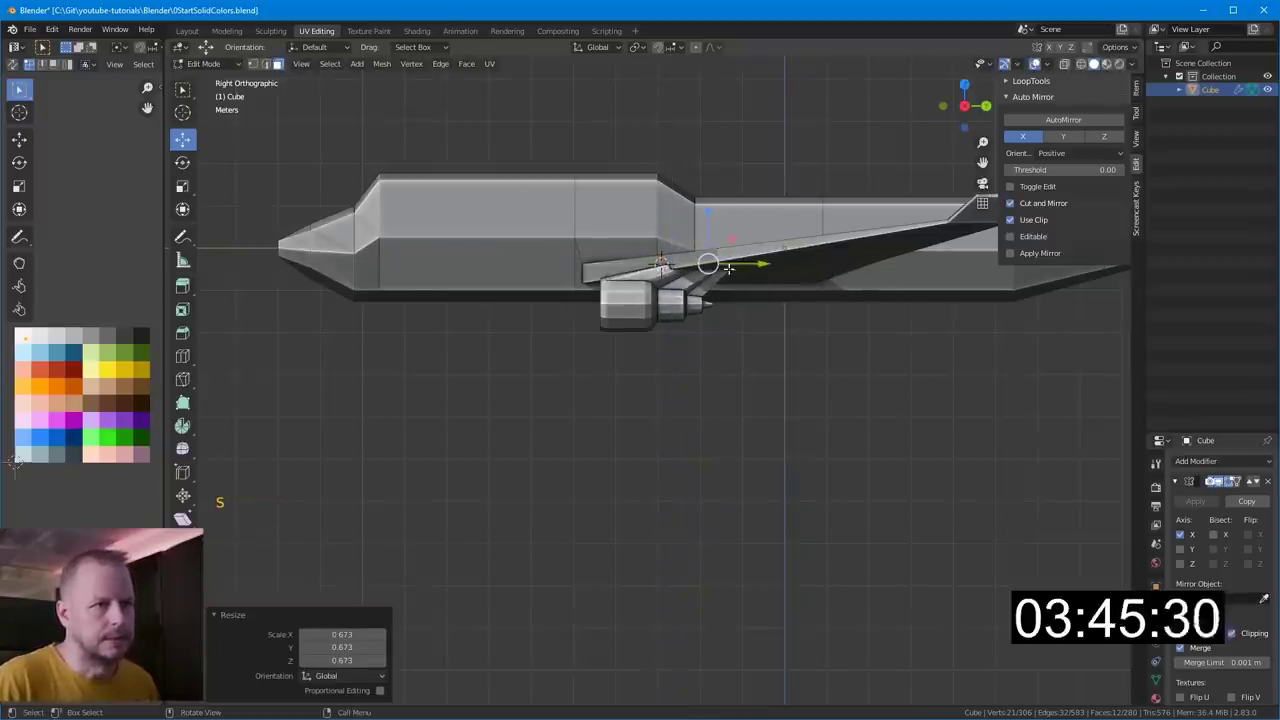
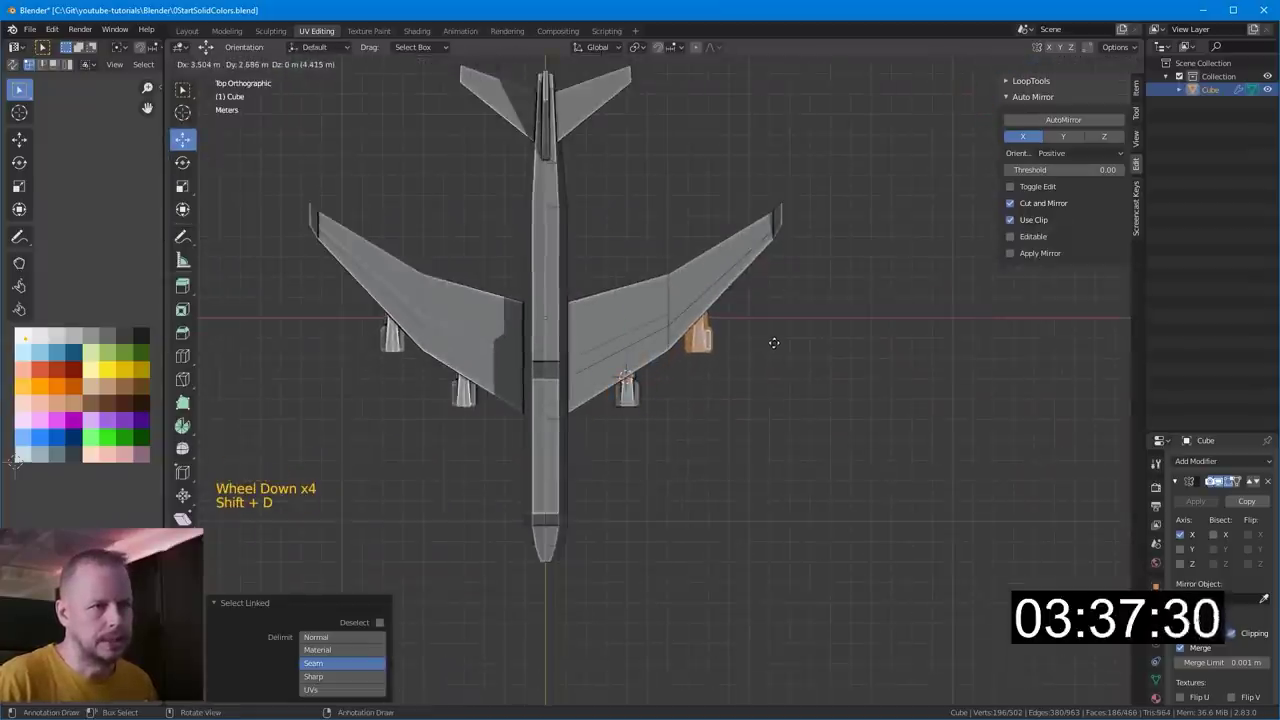
pyautogui.press('KP_3')
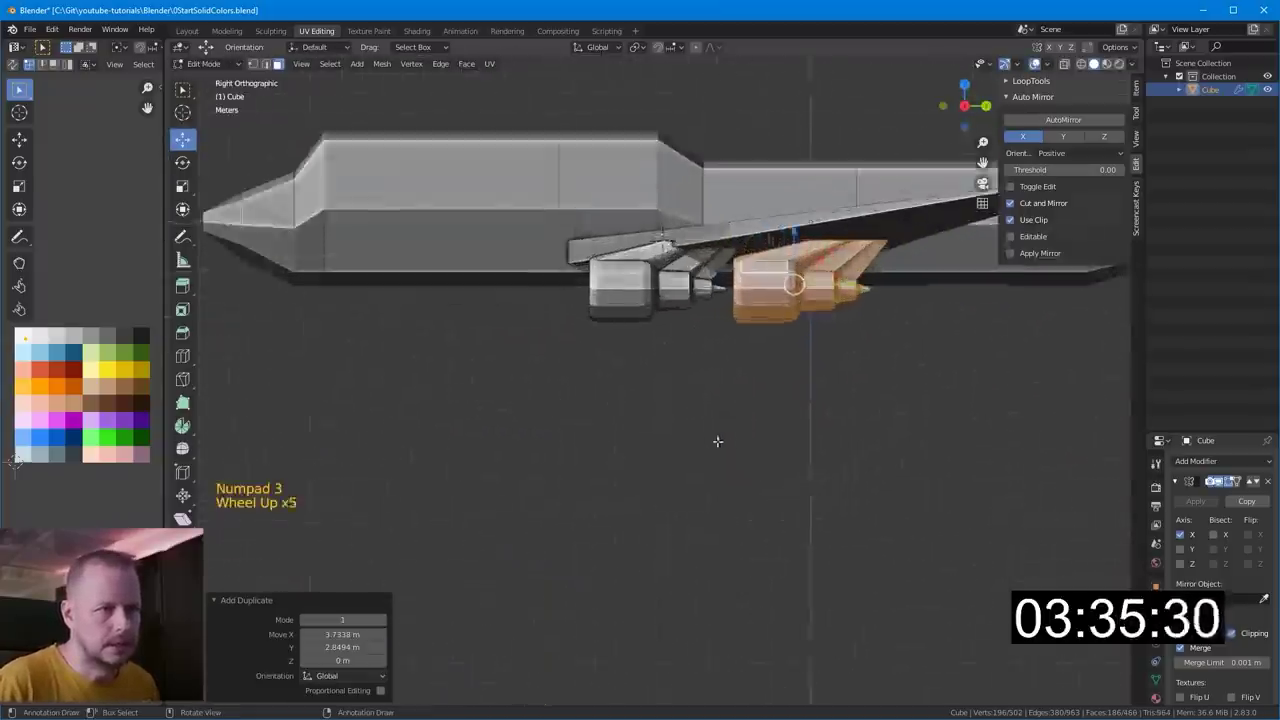
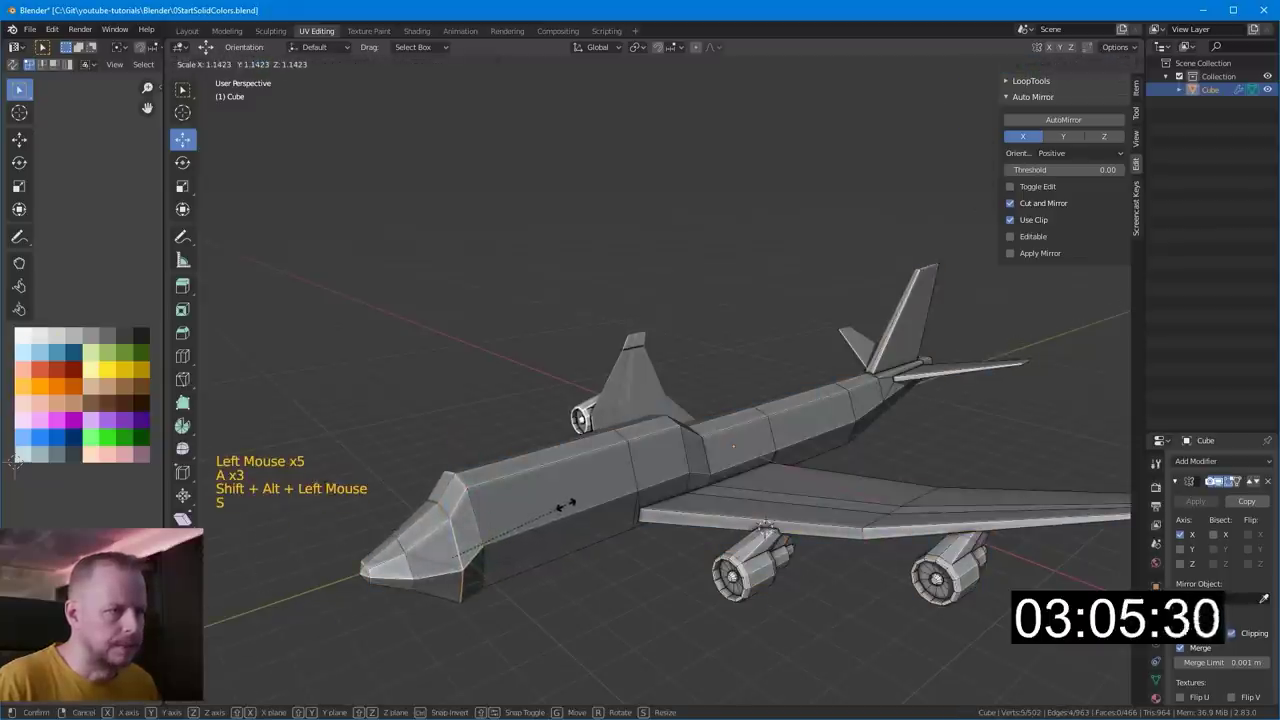
# - Enlarge both wing engines slightly and nudge the rear fuselage vertices from the side view
pyautogui.press('KP_3')
pyautogui.press('s')
pyautogui.press('g')
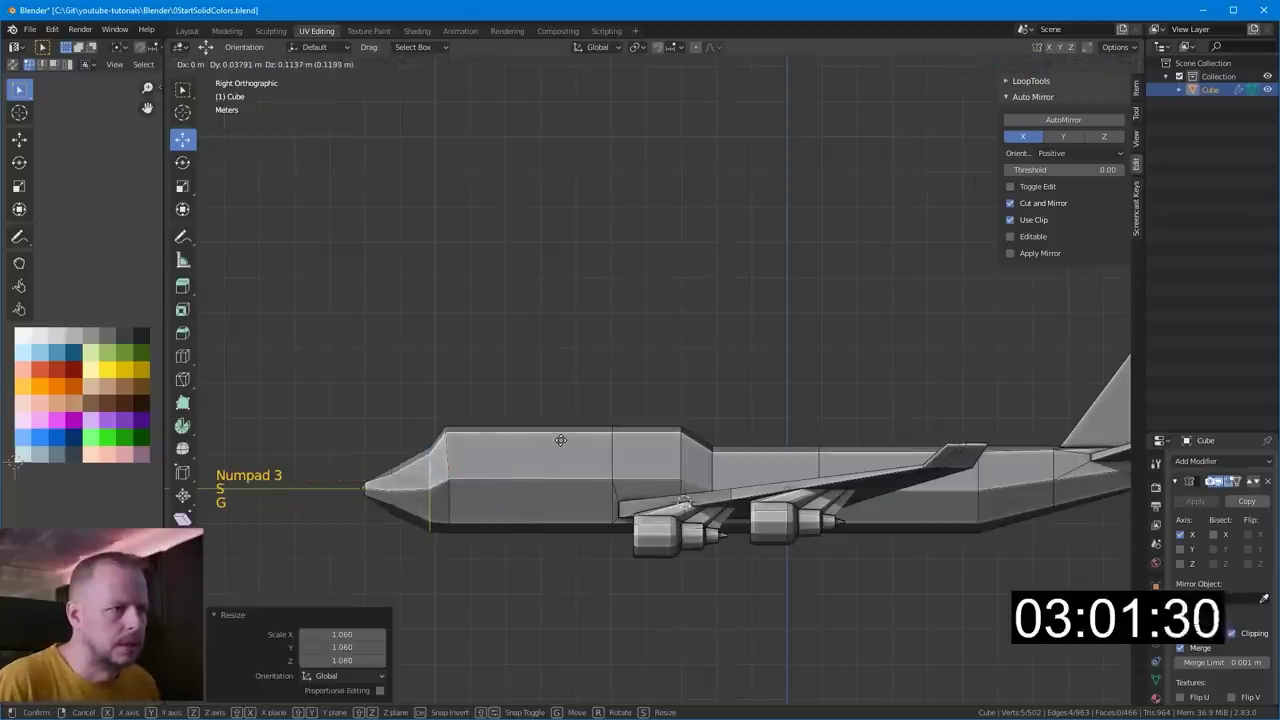
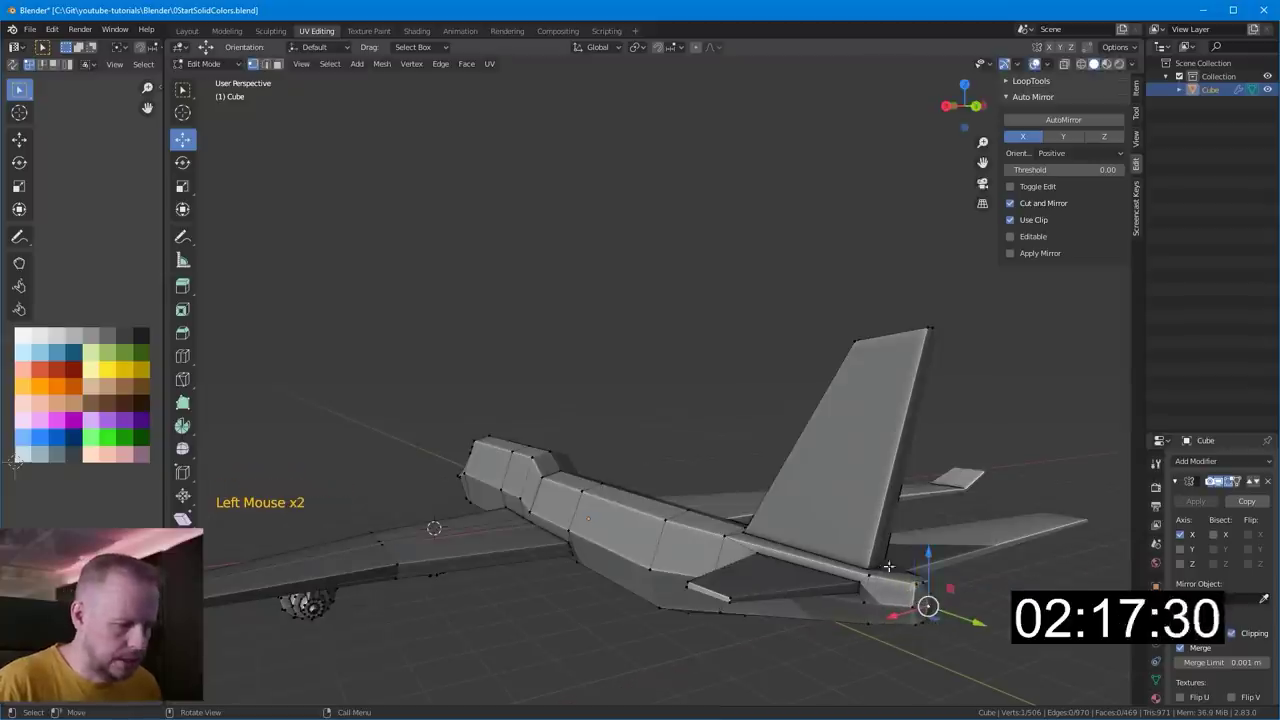
# - Leave mesh editing and orbit around the tail to review the reshaped rear fuselage
pyautogui.press('Tab')
pyautogui.middleClick(764, 477)
pyautogui.scroll(-3)
pyautogui.middleClick(825, 447)
pyautogui.scroll(-3)
pyautogui.middleClick(746, 502)
pyautogui.middleClick(803, 535)
pyautogui.middleClick(822, 467)
pyautogui.press('KP_7')
pyautogui.scroll(-3)
pyautogui.middleClick(883, 458)
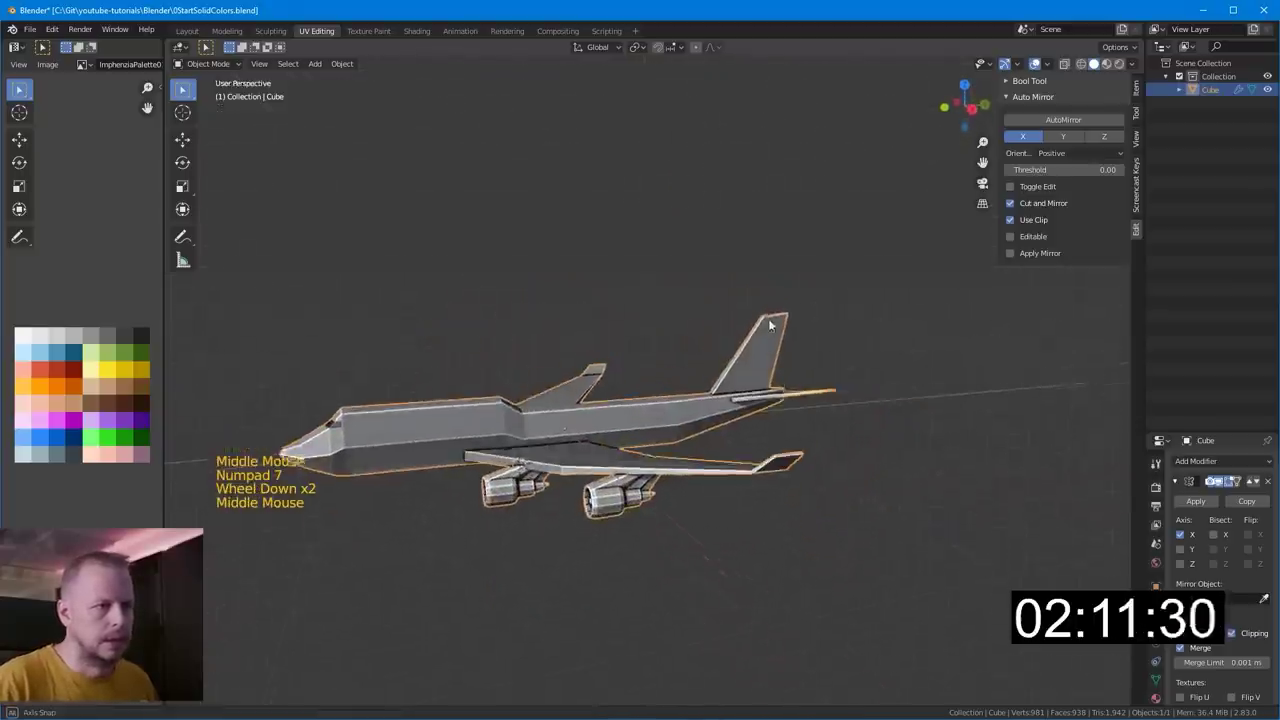
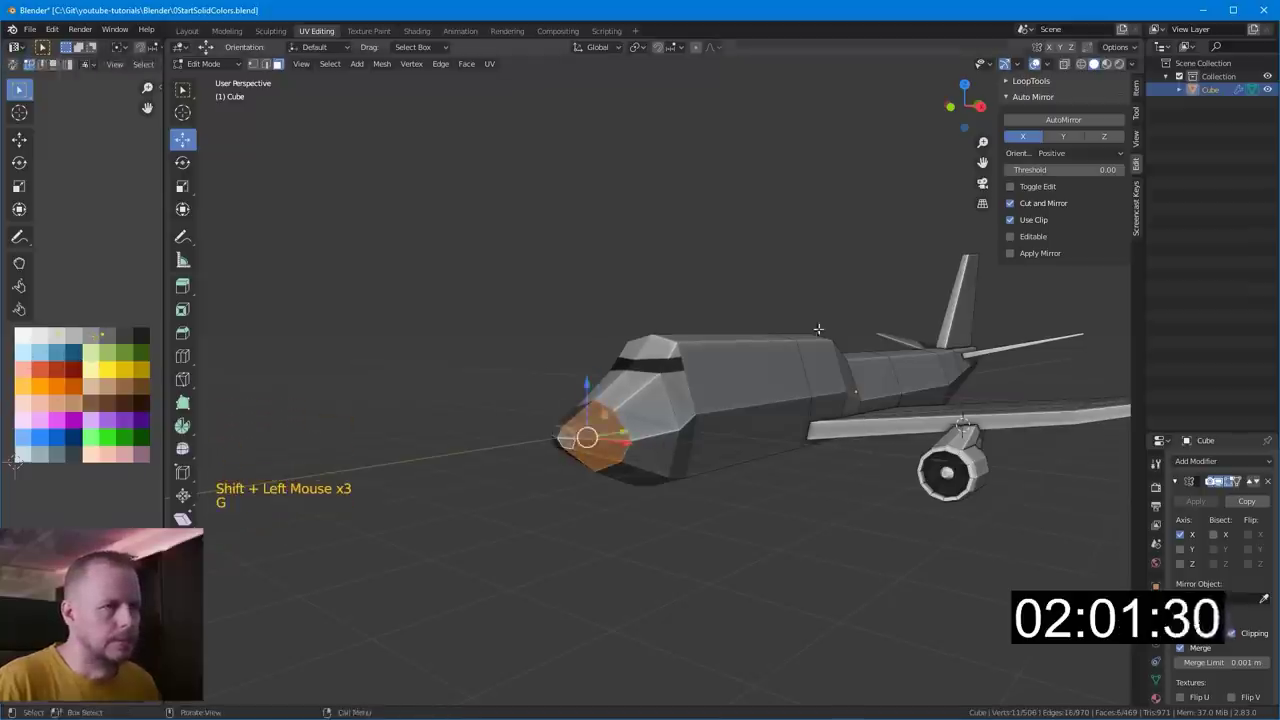
# - Select the whole airliner mesh, cancel the accidental move and finish editing
pyautogui.press('a')
pyautogui.press('a')
pyautogui.press('b')
pyautogui.press('g')
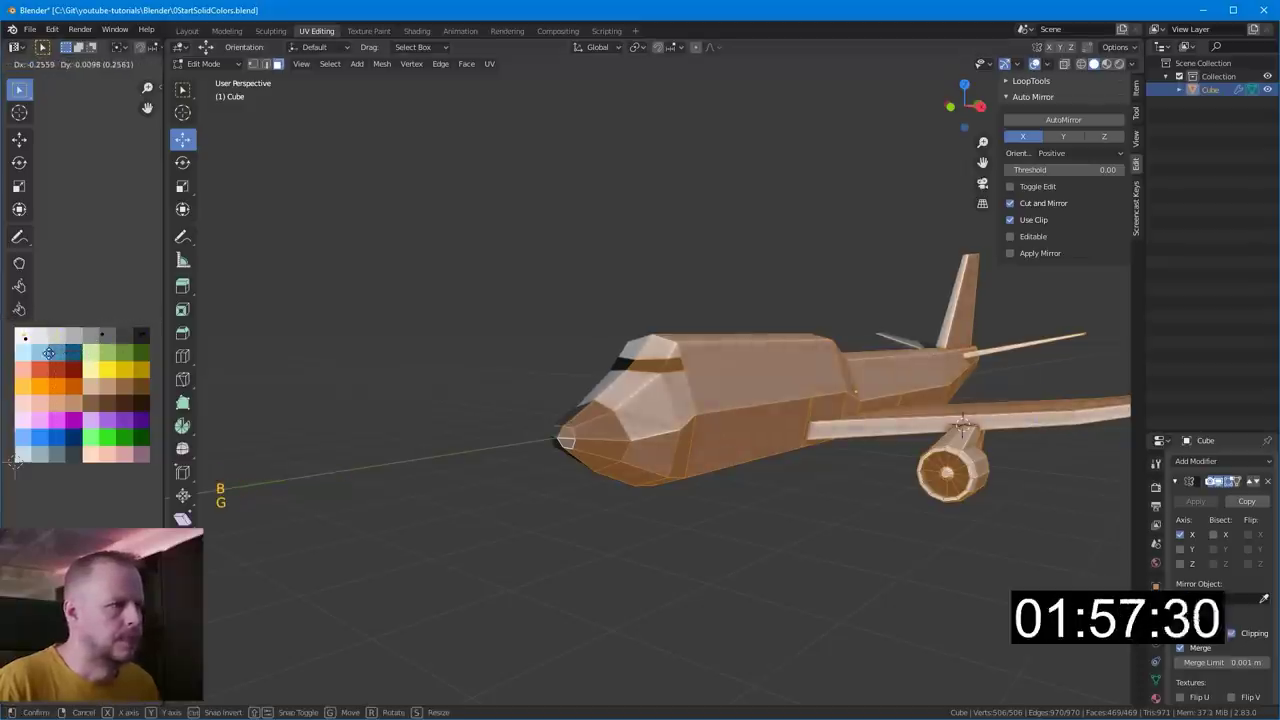
pyautogui.press('a')
pyautogui.press('Tab')
# - Return to Object Mode and make the airliner the active object, orbiting to check it
pyautogui.scroll(-3)
pyautogui.middleClick(775, 408)
pyautogui.scroll(3)
pyautogui.middleClick(841, 445)
pyautogui.scroll(-3)
pyautogui.scroll(3)
pyautogui.middleClick(799, 361)
pyautogui.scroll(3)
pyautogui.press('Tab')
pyautogui.press('Tab')
pyautogui.click(574, 372)
pyautogui.middleClick(579, 384)
pyautogui.click(568, 345)
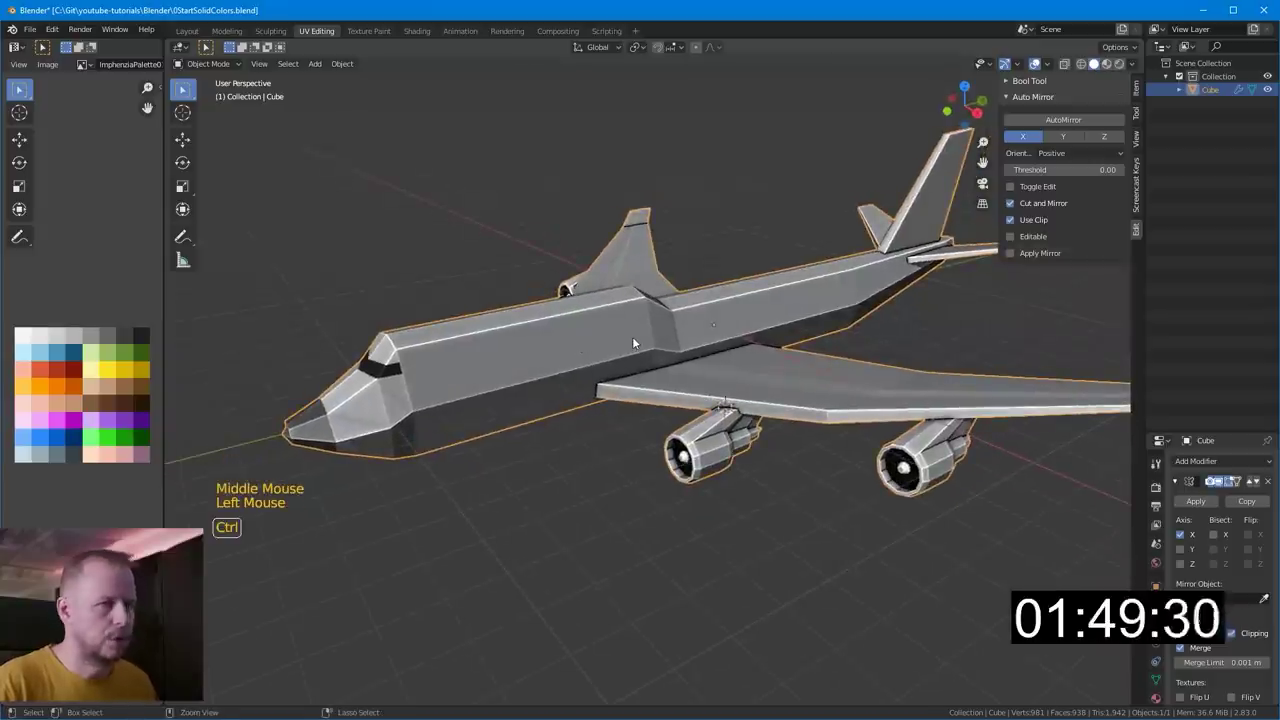
# - Add a level-2 Subdivision Surface to the airliner with Ctrl+2 and inspect the smoothed body
pyautogui.press('ctrl+2')
pyautogui.middleClick(597, 369)
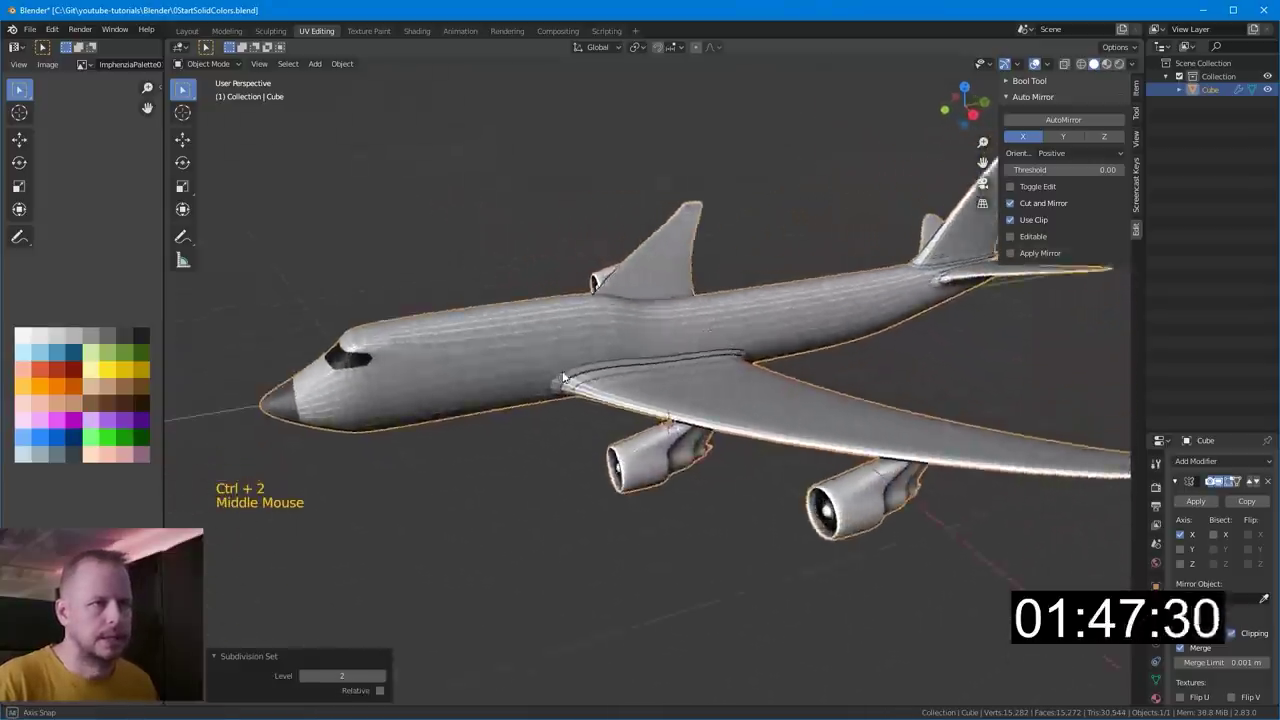
pyautogui.middleClick(974, 346)
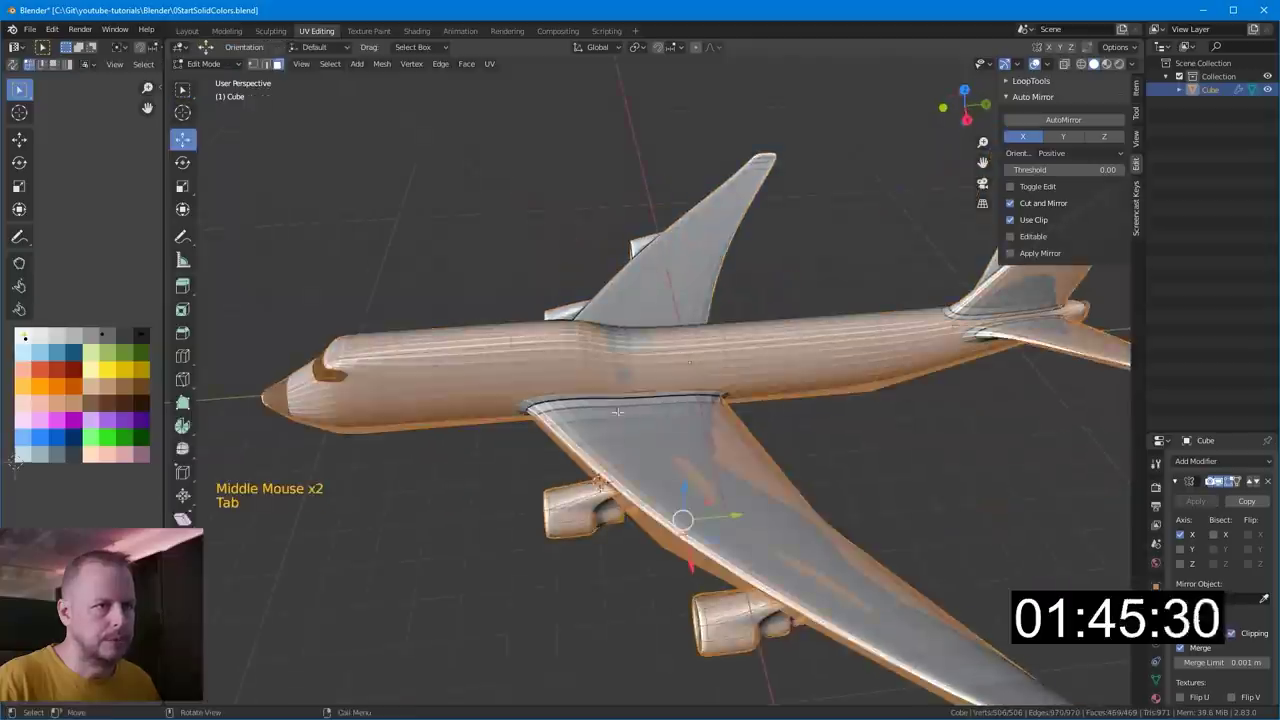
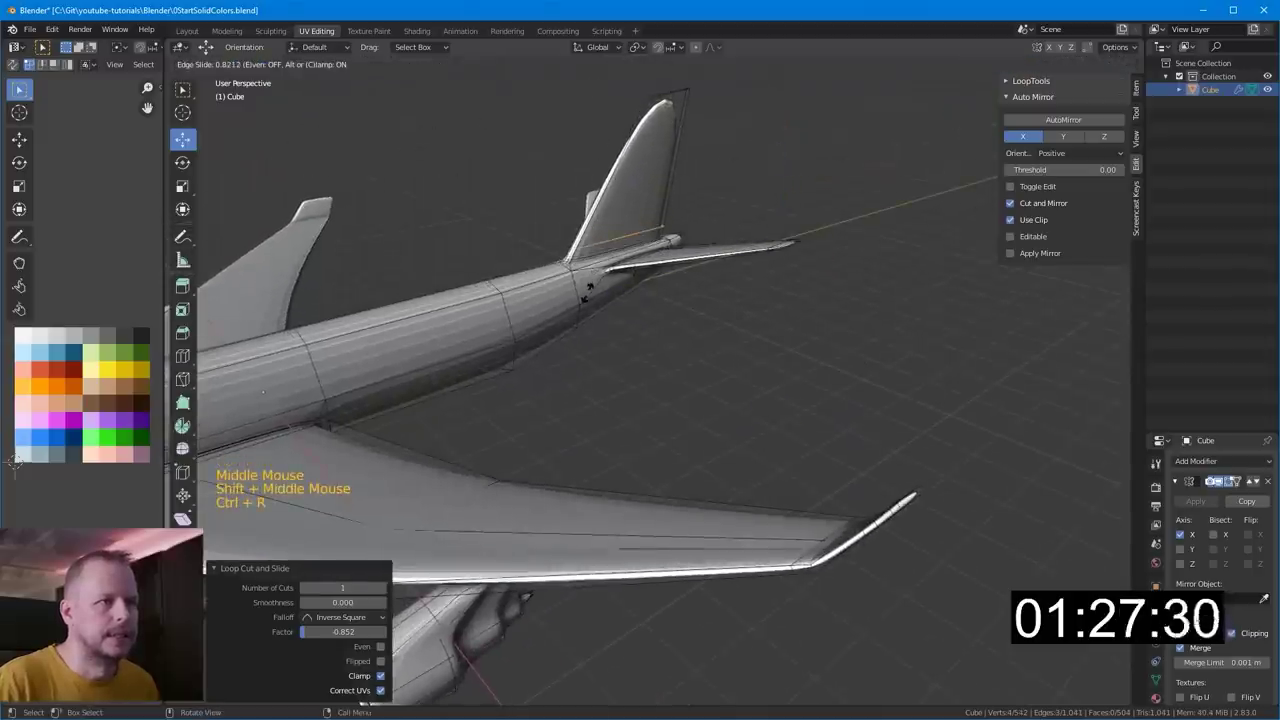
# - Add an edge loop on the rear fuselage and slide it close to the tail fin
pyautogui.press('ctrl+r')
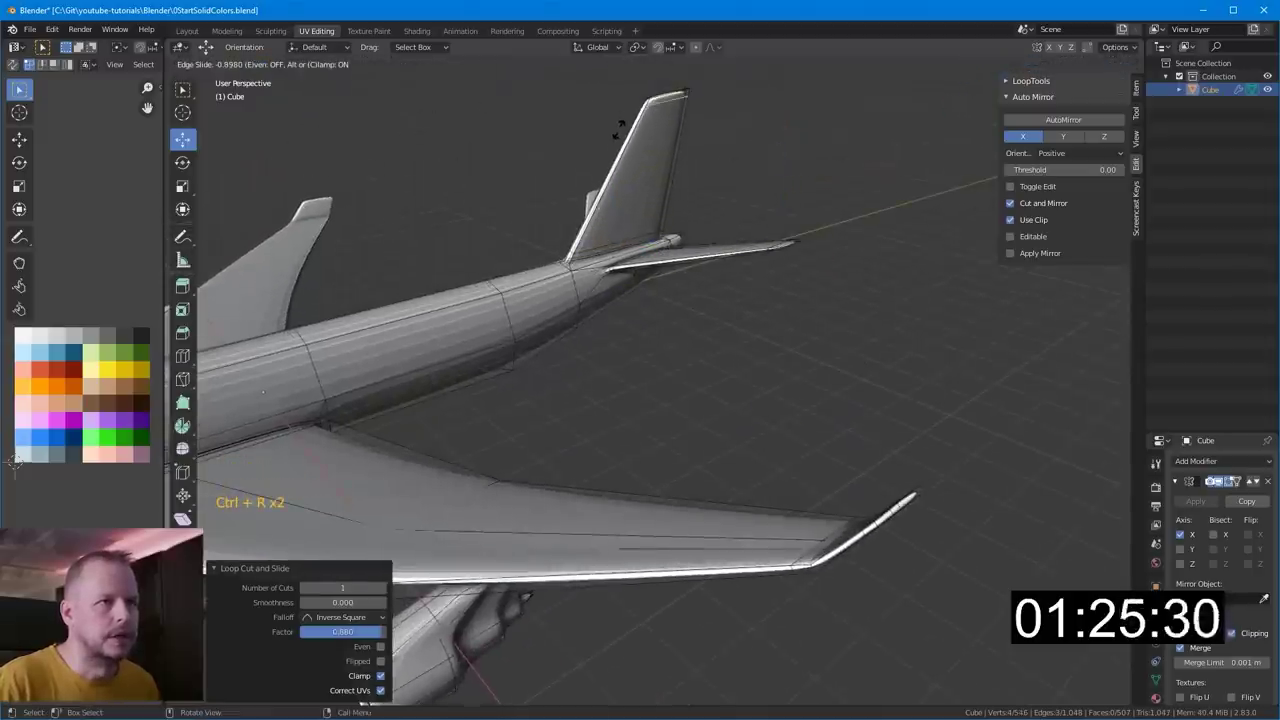
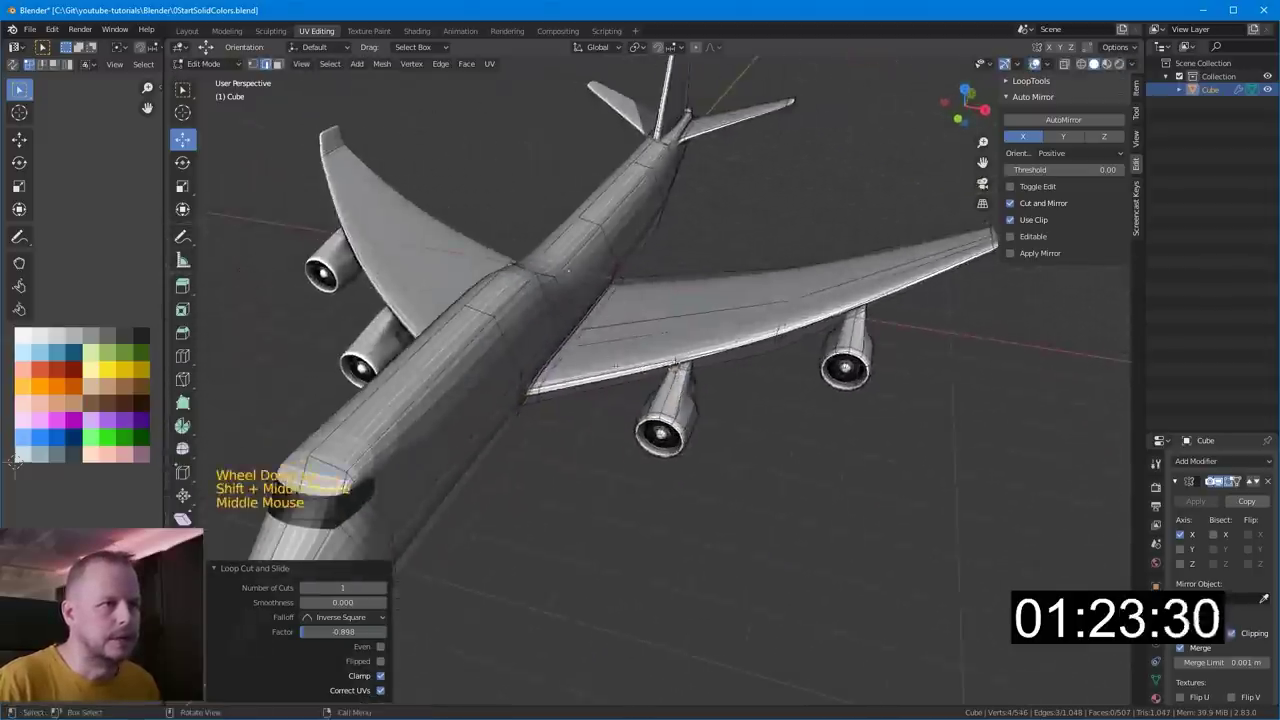
pyautogui.scroll(3)
pyautogui.press('2')
pyautogui.scroll(3)
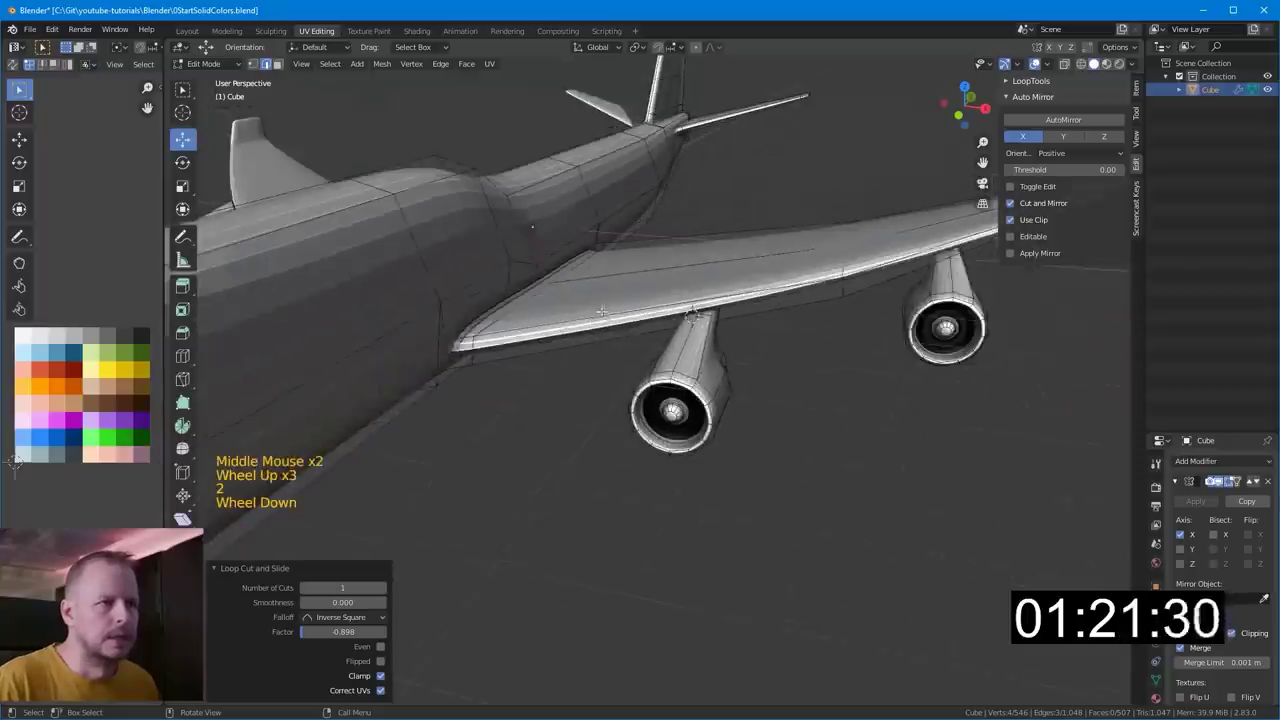
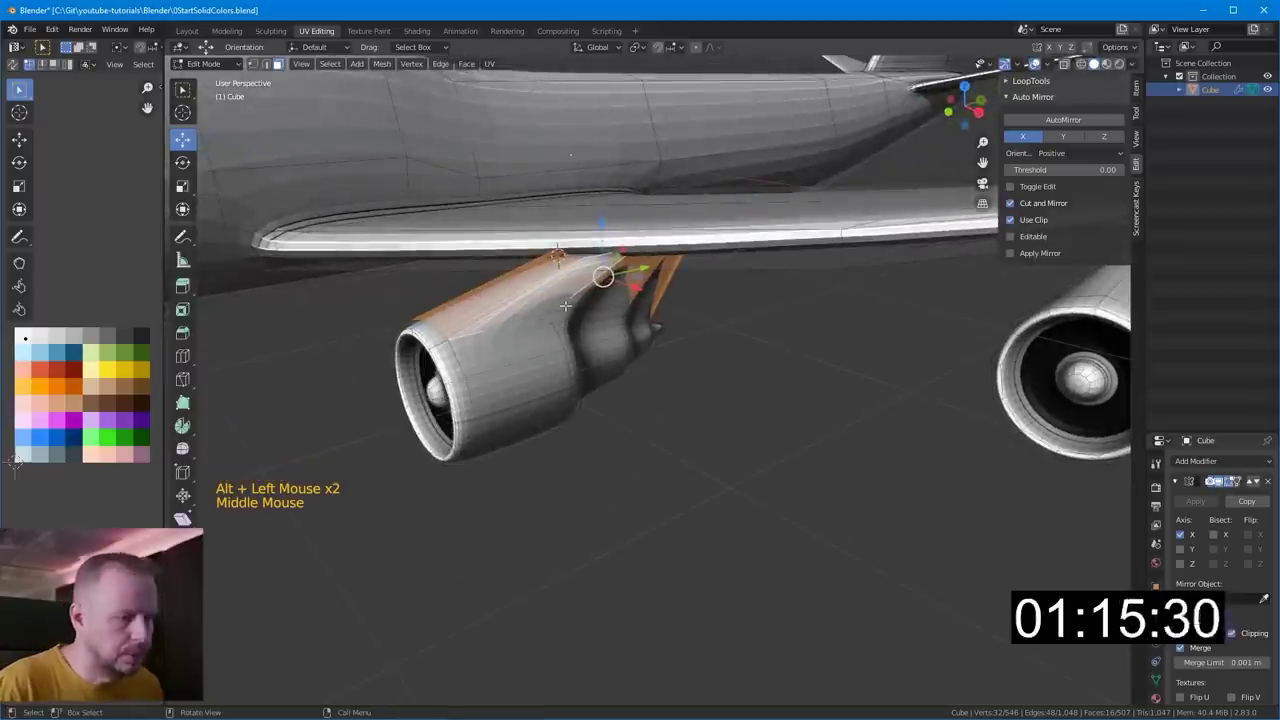
# - Separate the selected engine pylon into its own object (Cube.001) via P > Selection
pyautogui.press('p')
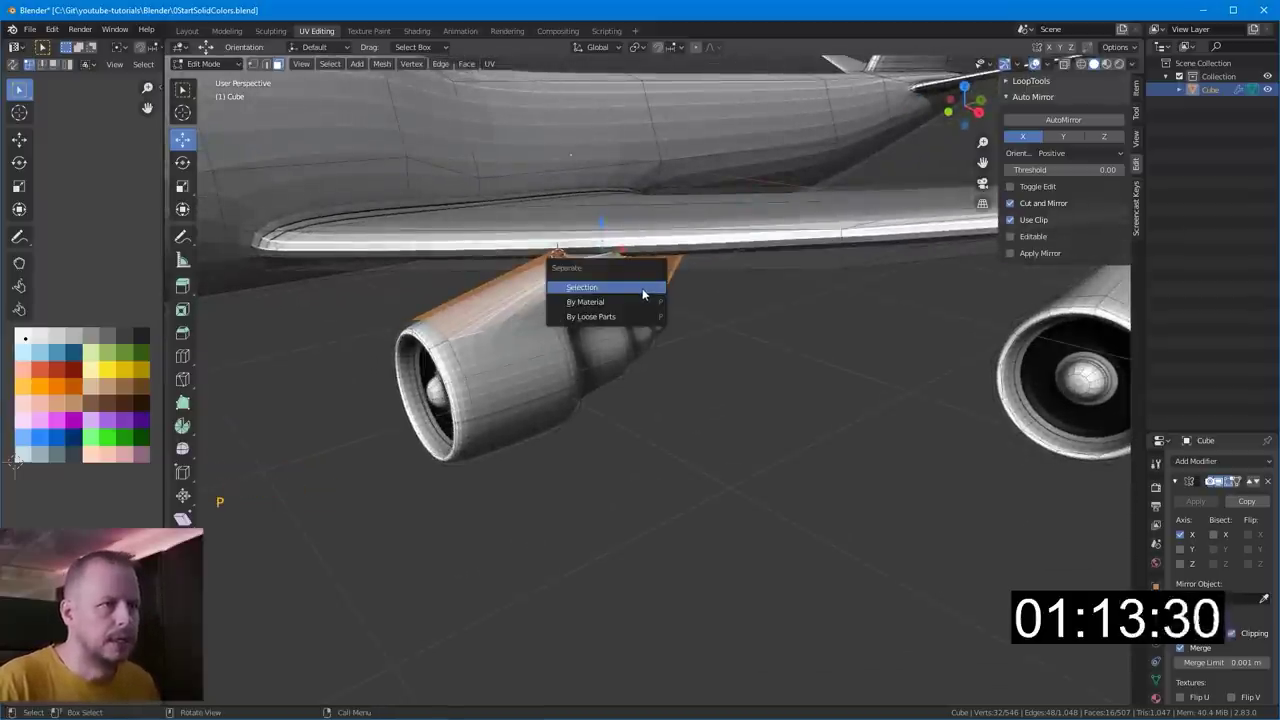
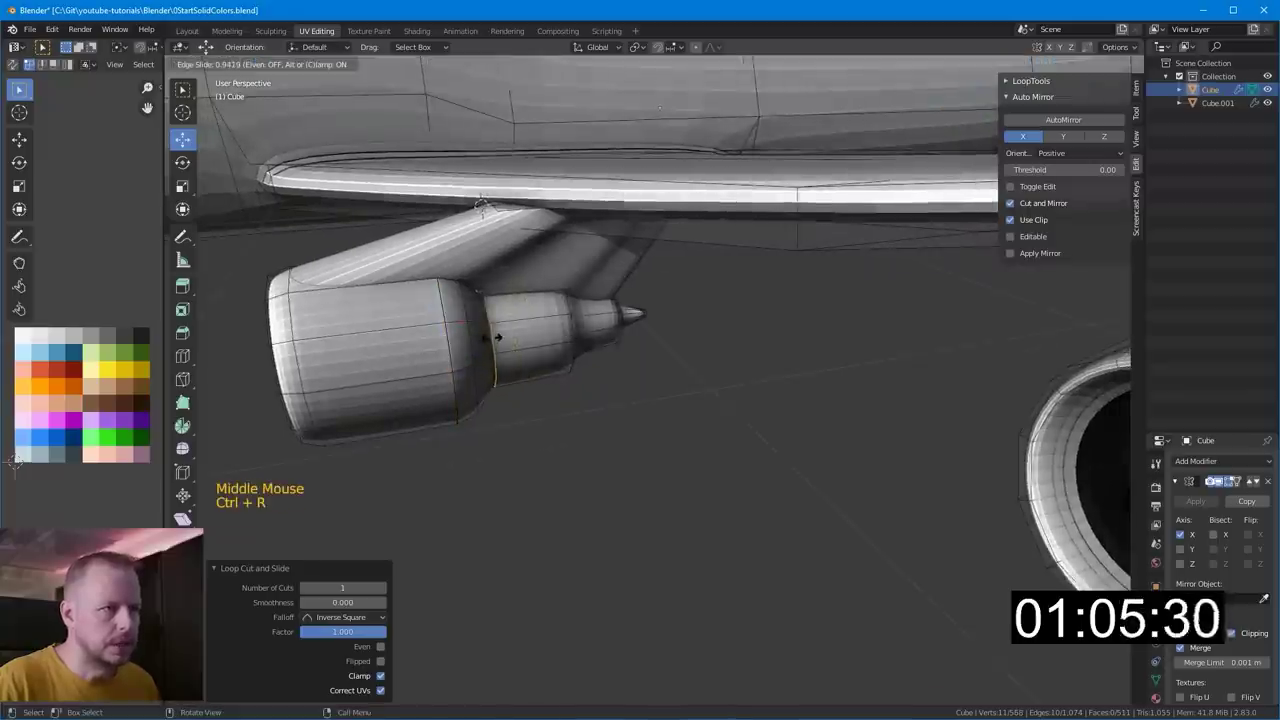
# - Add an edge loop at the engine tail, then duplicate the engine to a second position under the wing
pyautogui.press('ctrl+r')
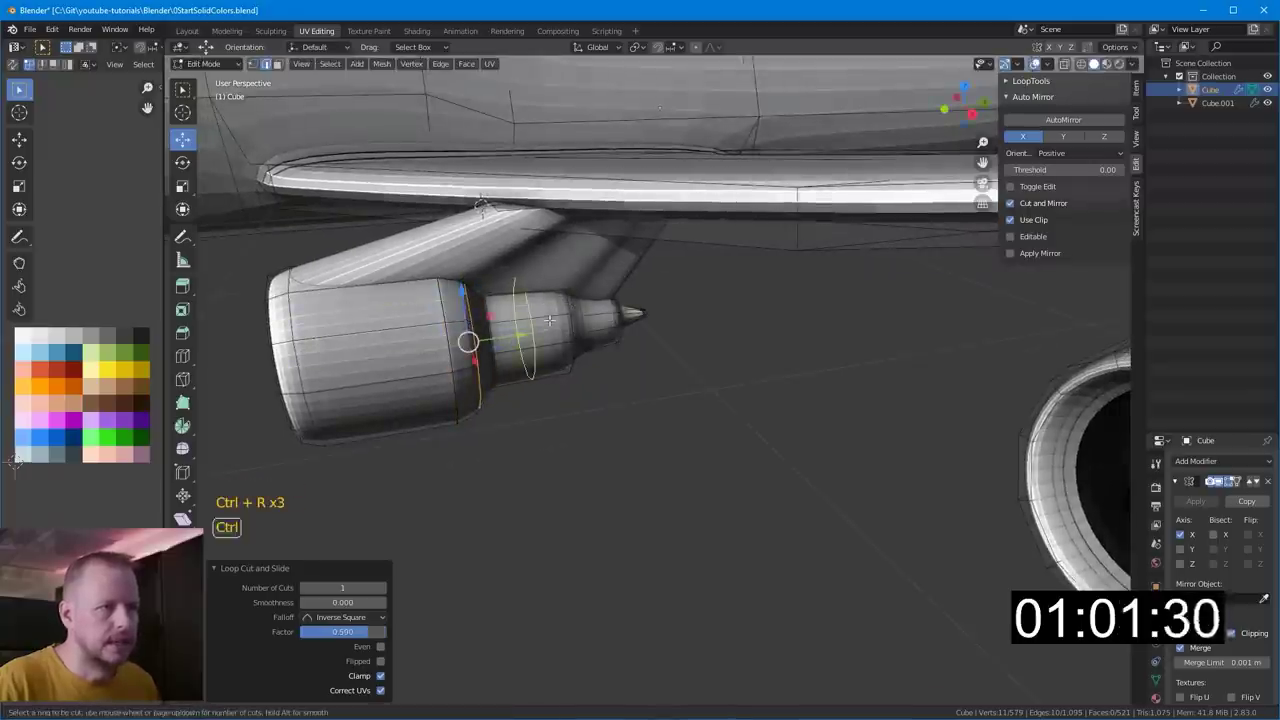
pyautogui.press('ctrl+r')
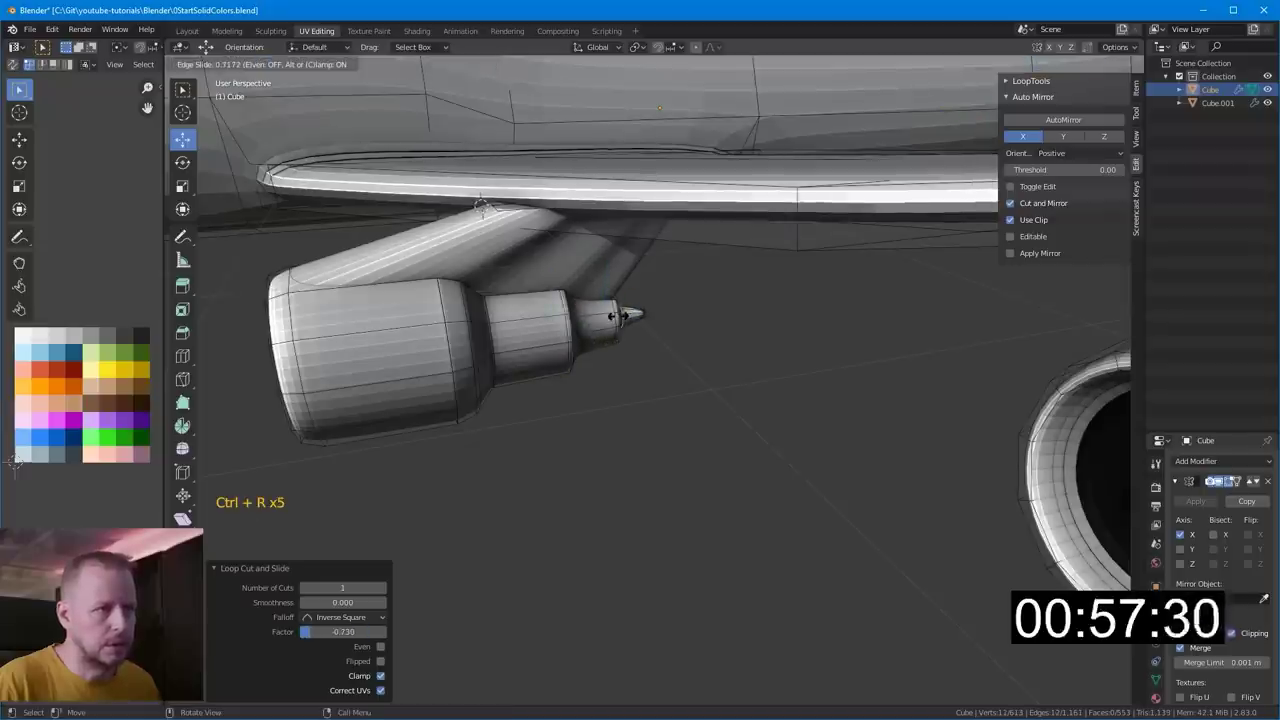
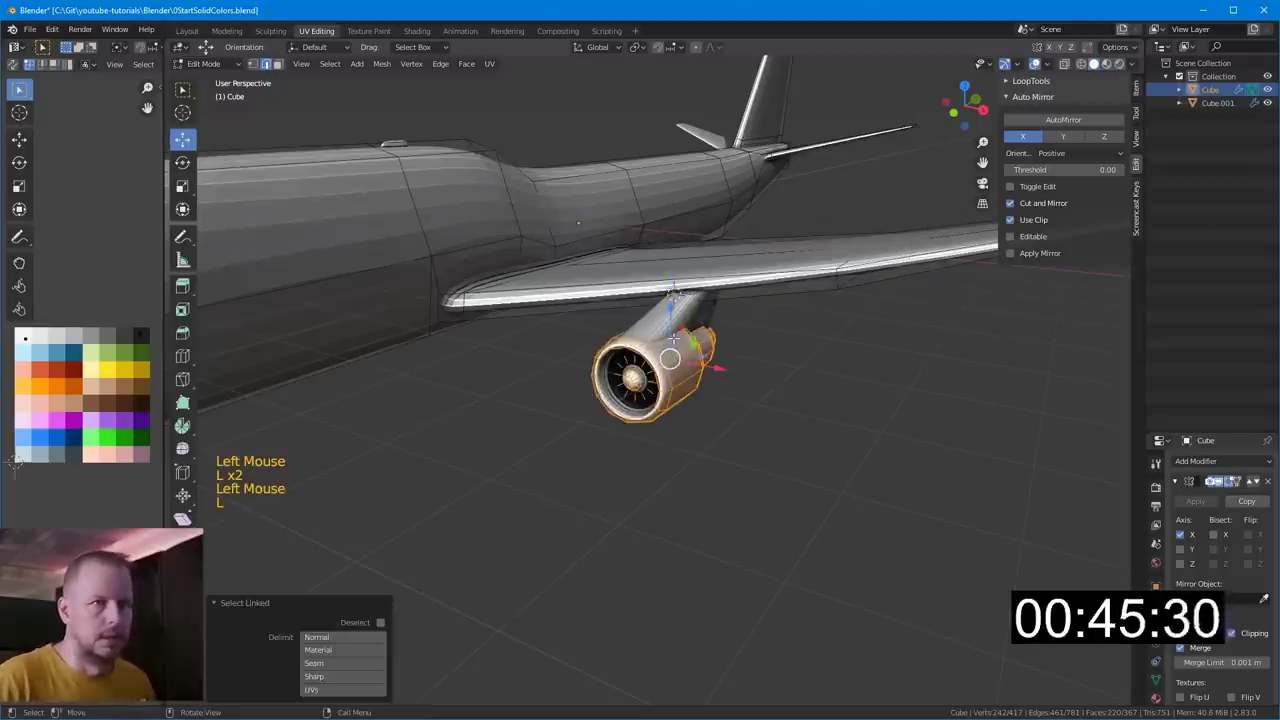
pyautogui.press('KP_7')
pyautogui.press('shift+d')
pyautogui.press('g')
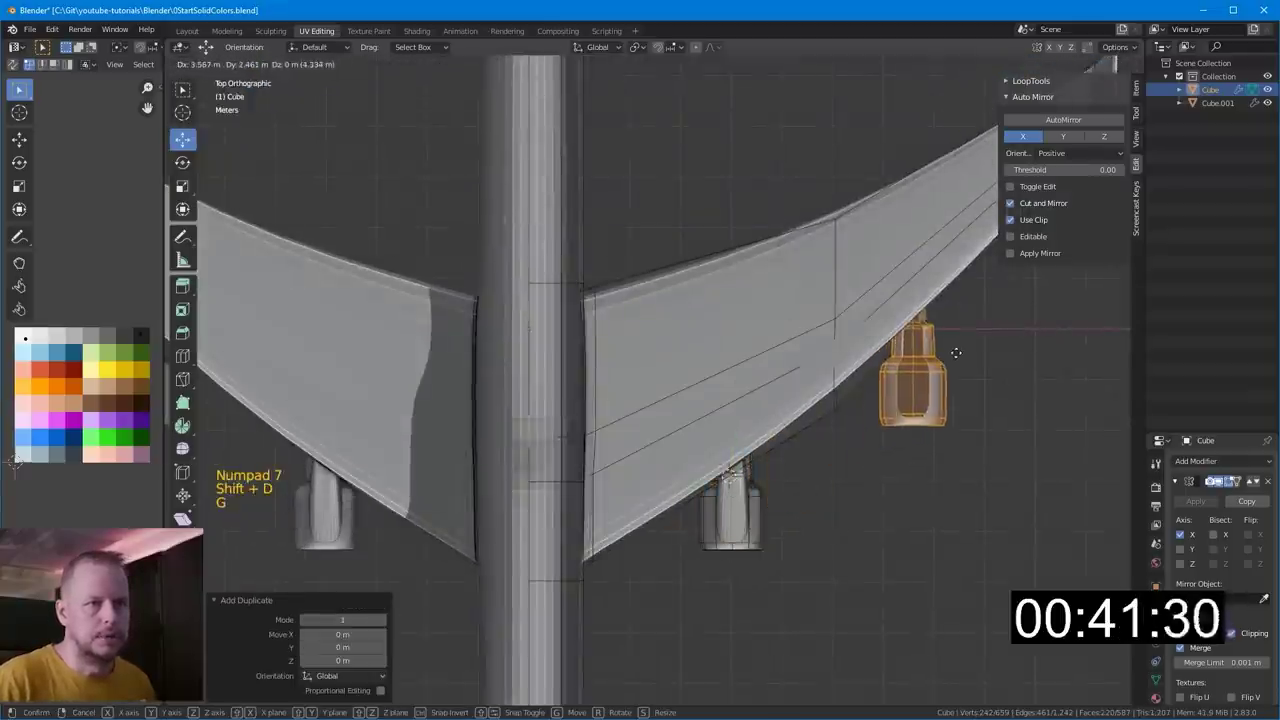
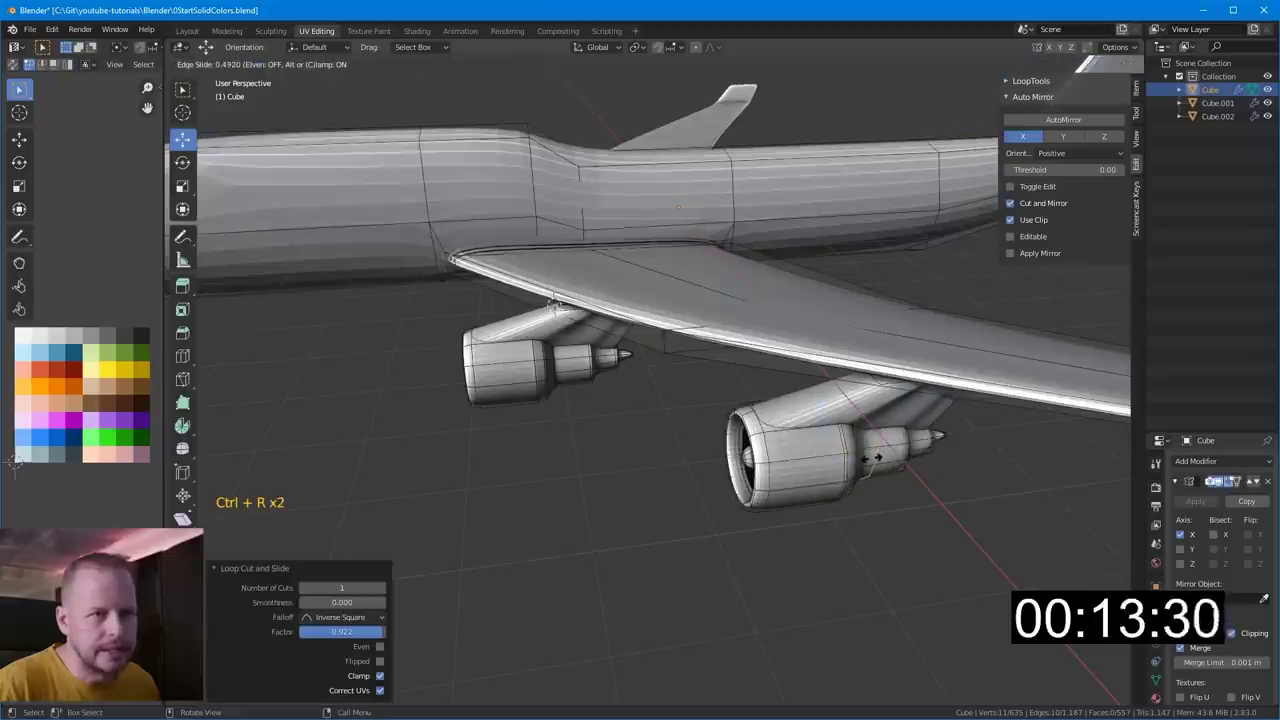
# - Add loop cuts at the wing–fuselage joint and two more around the engine nacelle
pyautogui.press('ctrl+r')
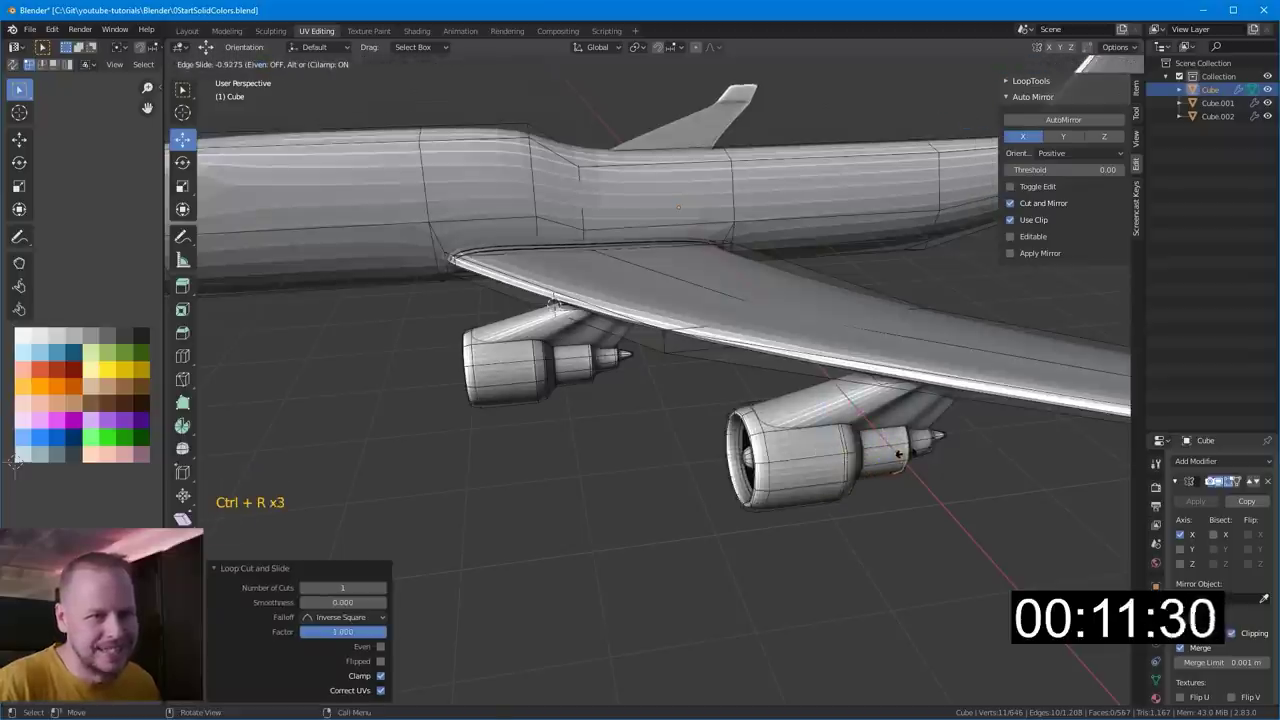
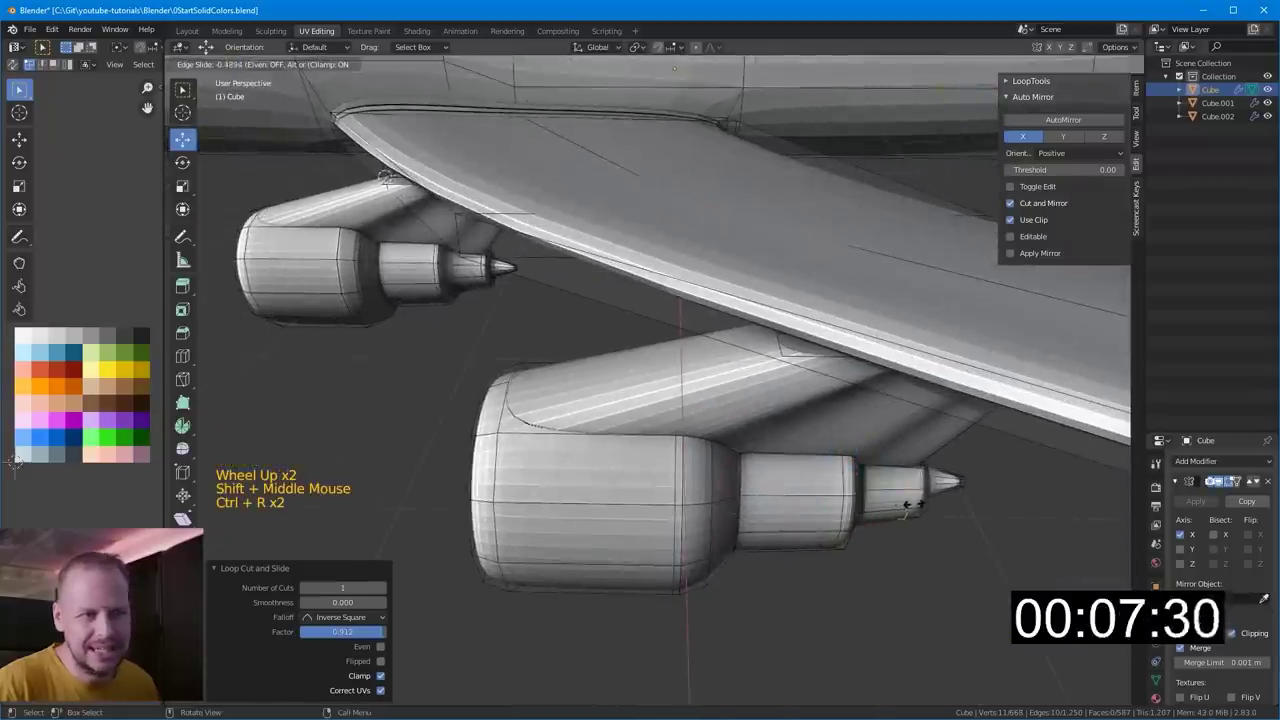
pyautogui.press('ctrl+r')
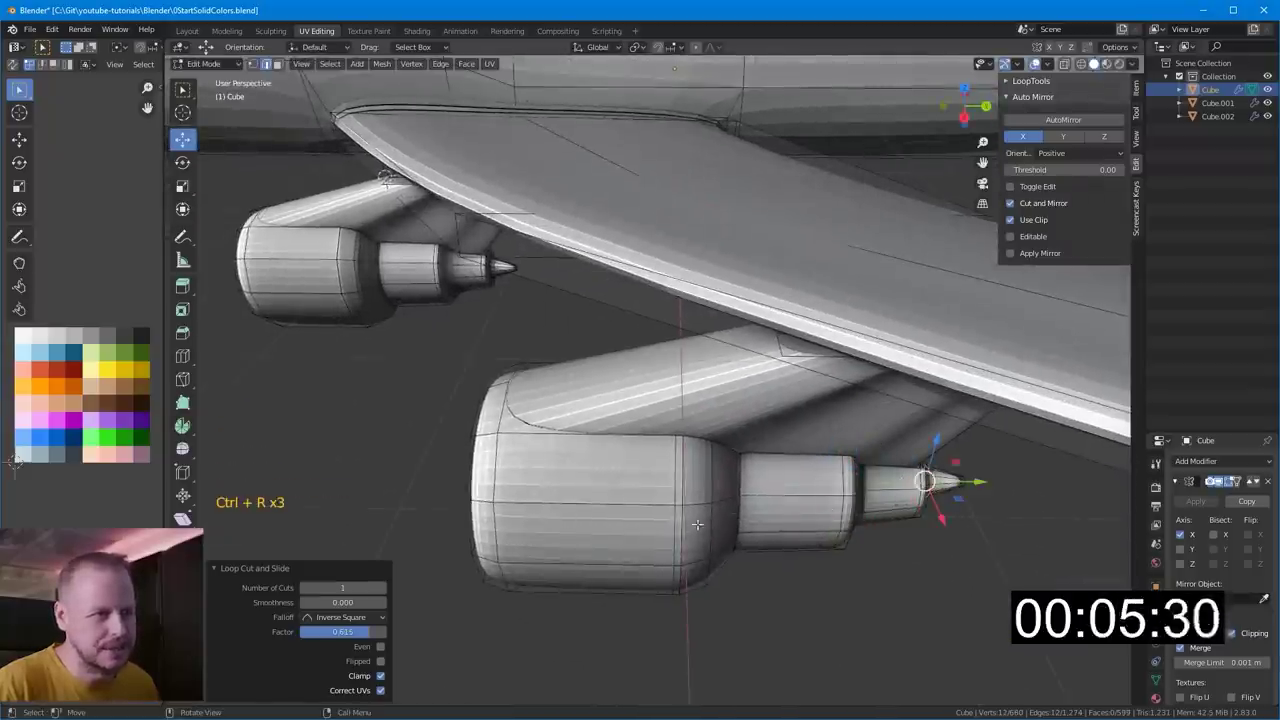
pyautogui.press('ctrl+r')
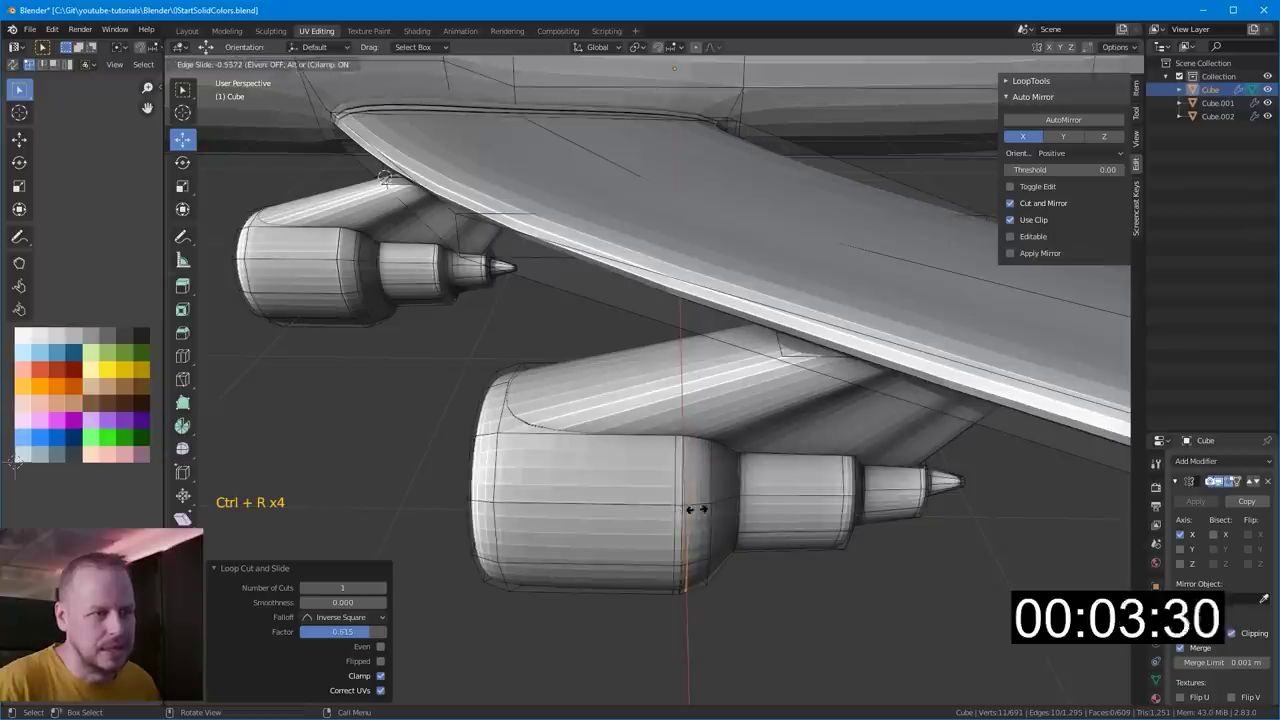
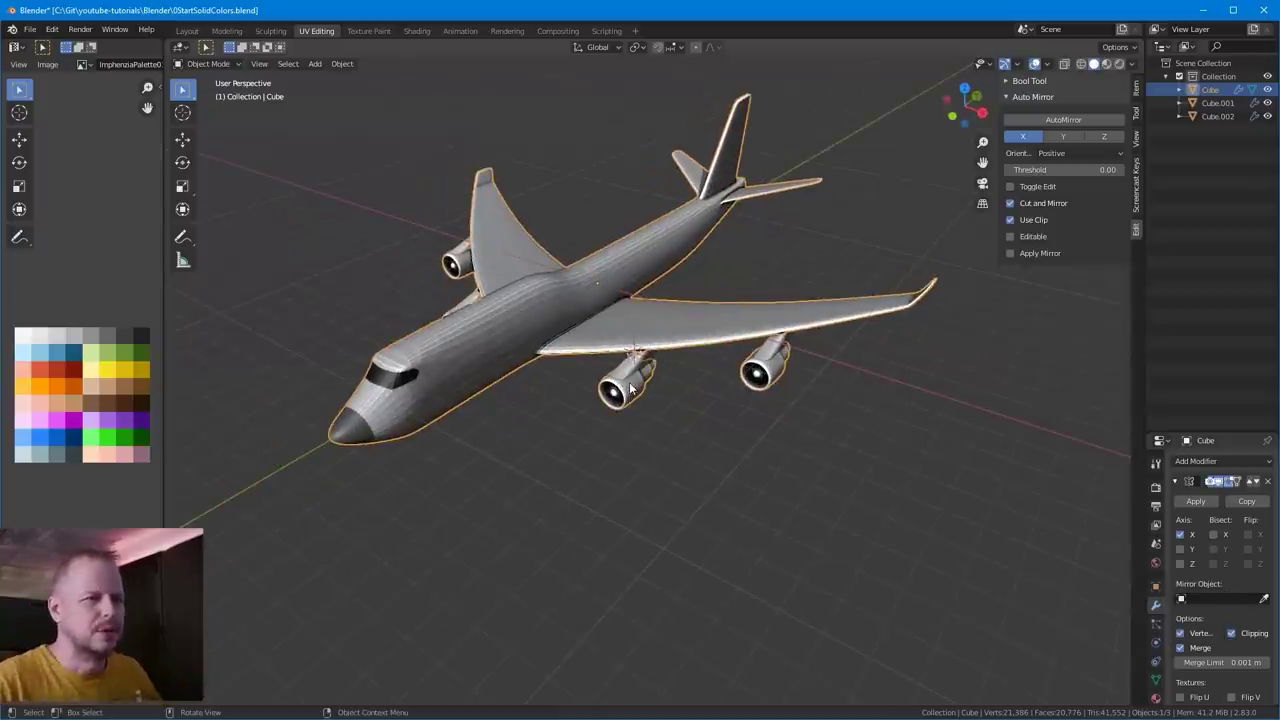
# - Orbit around the airliner and enter Edit Mode on the fuselage
pyautogui.middleClick(709, 310)
pyautogui.scroll(-3)
pyautogui.middleClick(751, 352)
pyautogui.scroll(3)
pyautogui.press('Tab')
pyautogui.scroll(3)
pyautogui.scroll(-3)
pyautogui.press('Tab')
# - Select the nose faces for the cockpit windows and give them the dark material, viewing the nose up close
pyautogui.middleClick(663, 318)
pyautogui.scroll(3)
pyautogui.click(761, 258)
pyautogui.middleClick(828, 281)
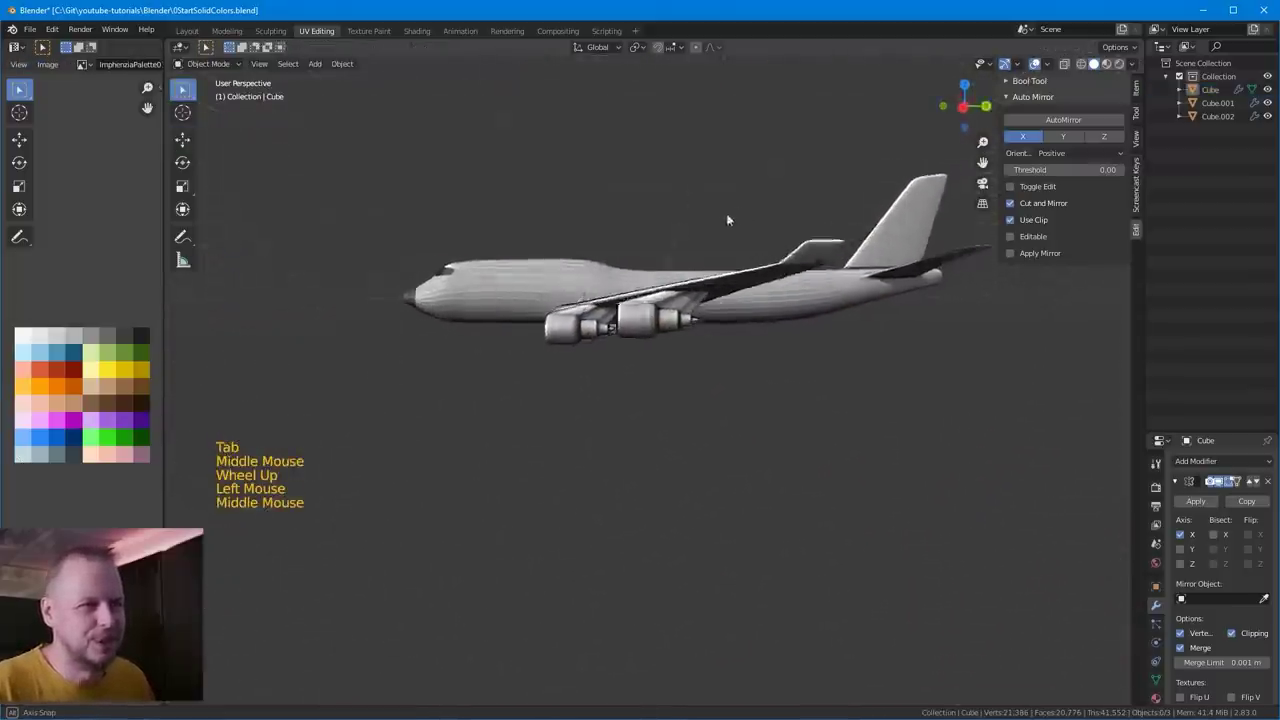
pyautogui.middleClick(668, 252)
pyautogui.middleClick(709, 282)
pyautogui.scroll(3)
pyautogui.middleClick(549, 251)
pyautogui.scroll(-3)
pyautogui.middleClick(612, 268)
pyautogui.scroll(-3)
pyautogui.scroll(3)
pyautogui.middleClick(657, 238)
pyautogui.scroll(-3)
pyautogui.middleClick(682, 294)
pyautogui.middleClick(678, 331)
pyautogui.scroll(3)
pyautogui.middleClick(581, 308)
pyautogui.middleClick(404, 303)
pyautogui.middleClick(462, 296)
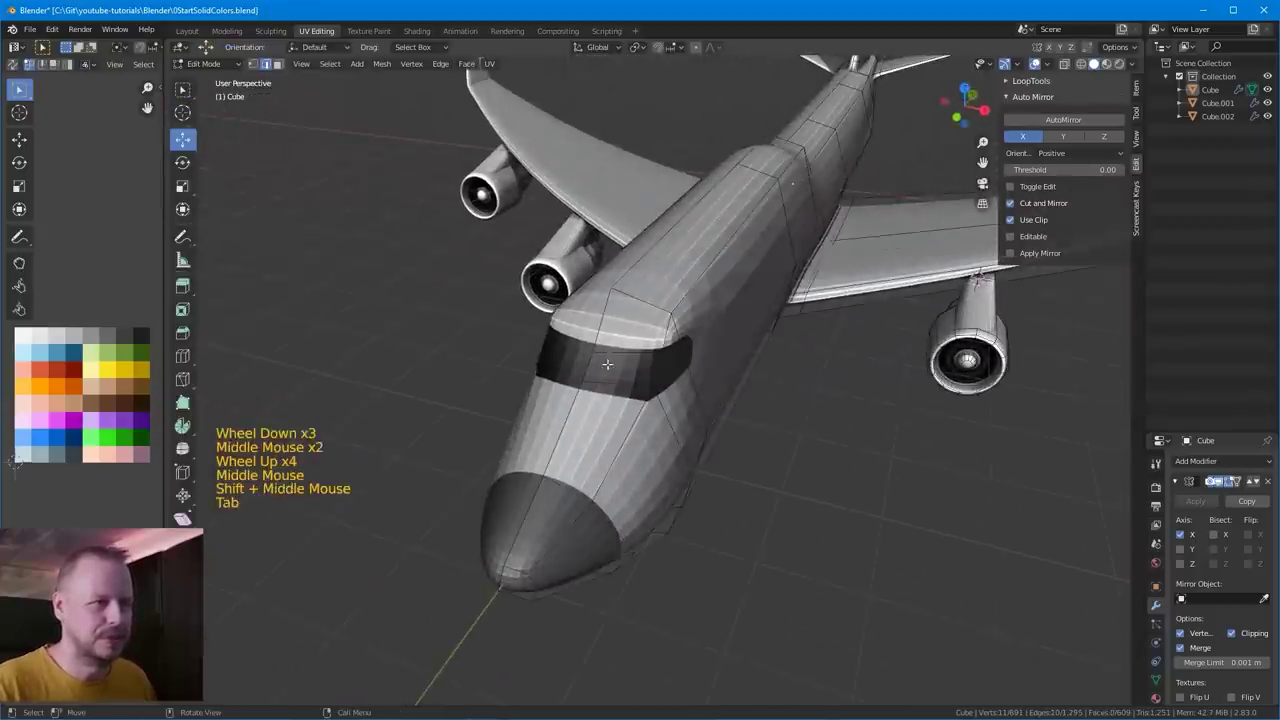
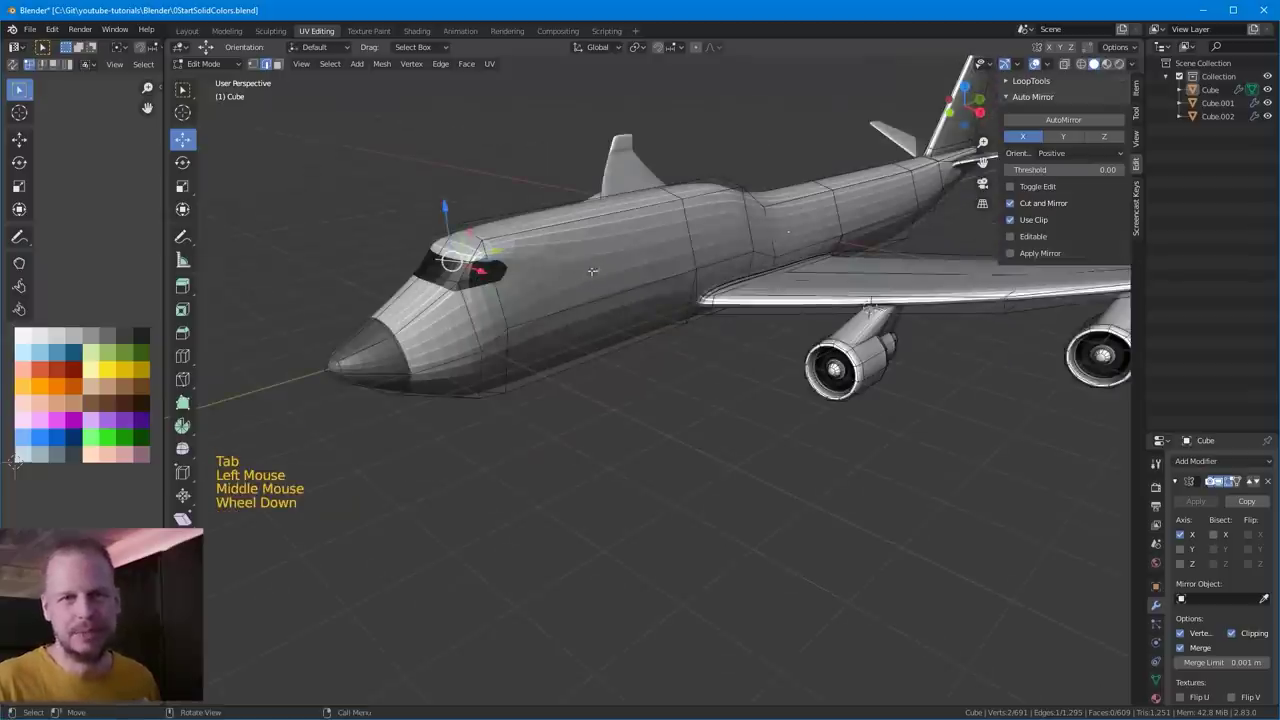
pyautogui.scroll(3)
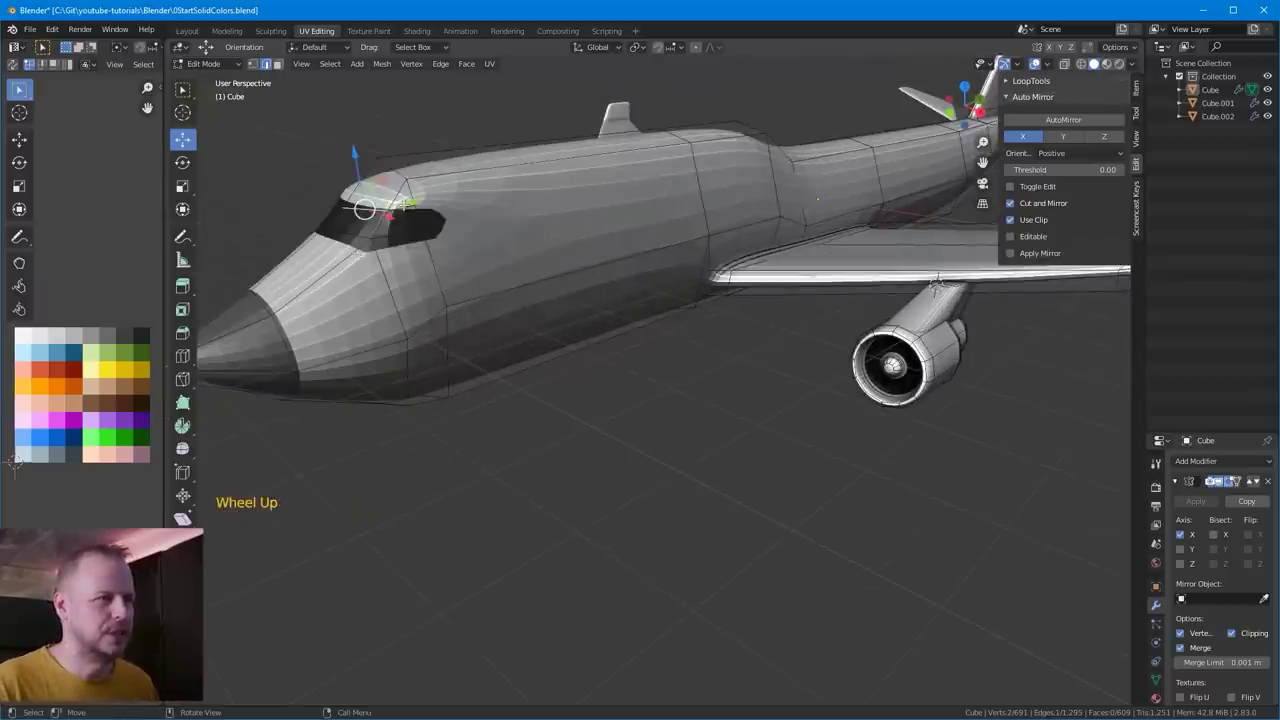
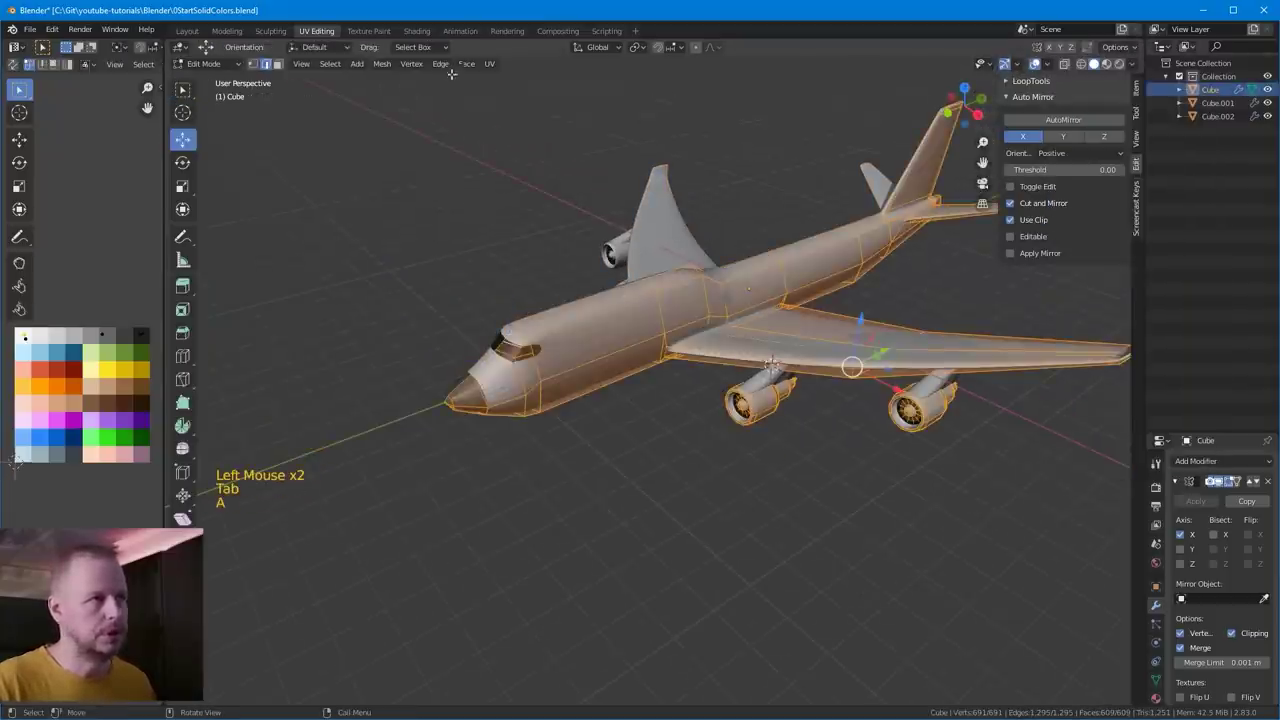
# - Apply Face > Shade Smooth to the airliner and review it in Object Mode
pyautogui.click(473, 66)
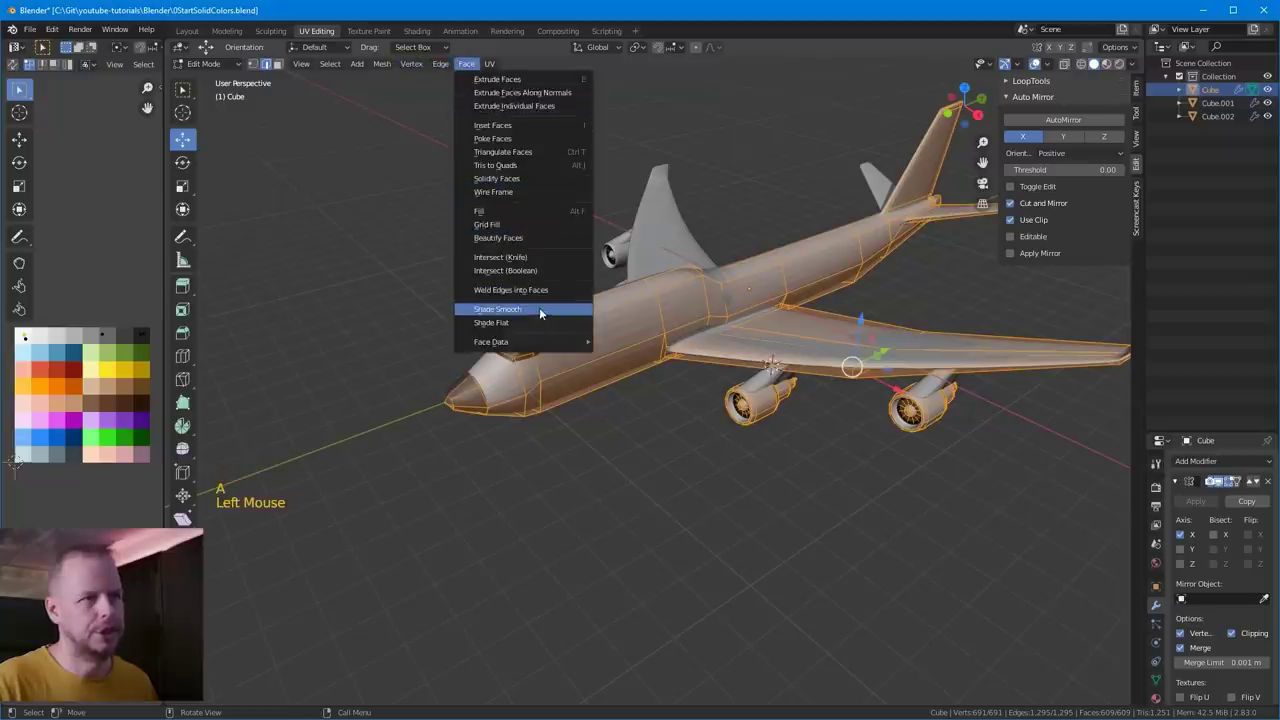
pyautogui.press('Tab')
pyautogui.middleClick(790, 438)
pyautogui.scroll(-3)
pyautogui.middleClick(696, 438)
pyautogui.middleClick(923, 370)
pyautogui.scroll(3)
pyautogui.middleClick(898, 396)
pyautogui.middleClick(812, 374)
pyautogui.scroll(-3)
pyautogui.middleClick(850, 378)
pyautogui.scroll(3)
pyautogui.scroll(-3)
# - Add the Subdivision Surface modifier and inspect the rounded airliner in Object Mode
pyautogui.press('Tab')
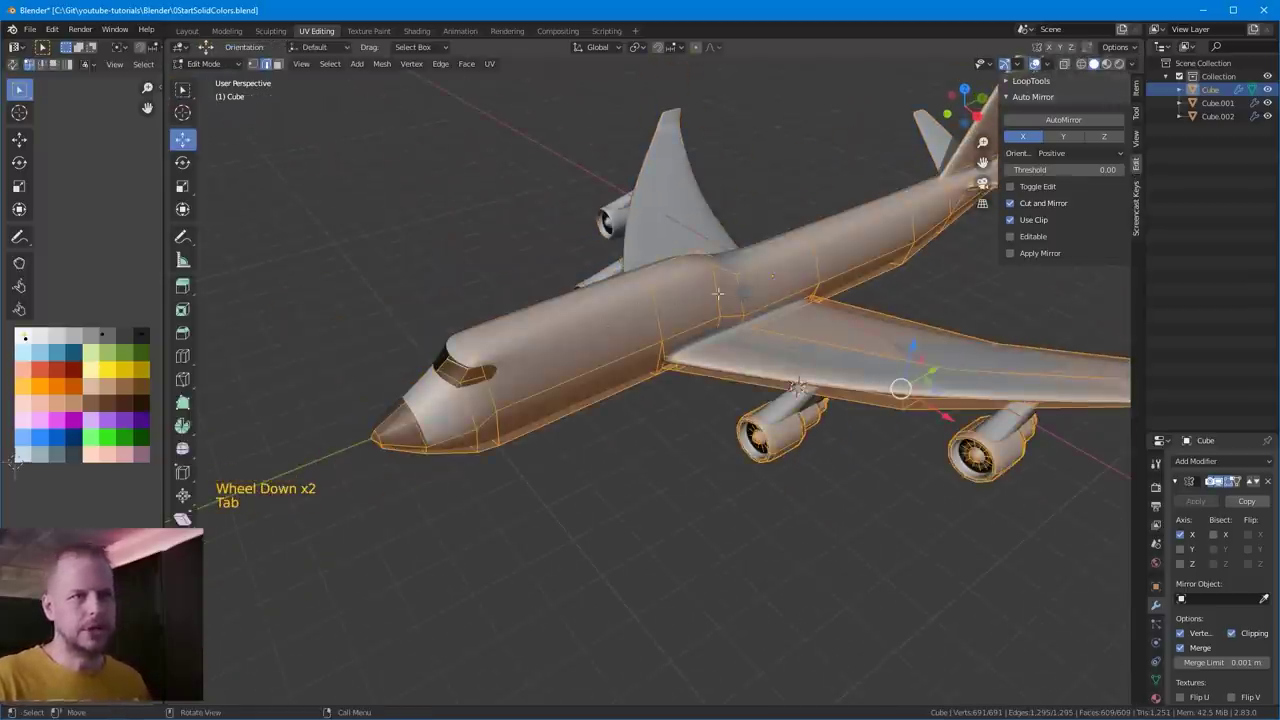
pyautogui.scroll(-3)
pyautogui.press('Tab')
pyautogui.click(456, 165)
pyautogui.middleClick(456, 165)
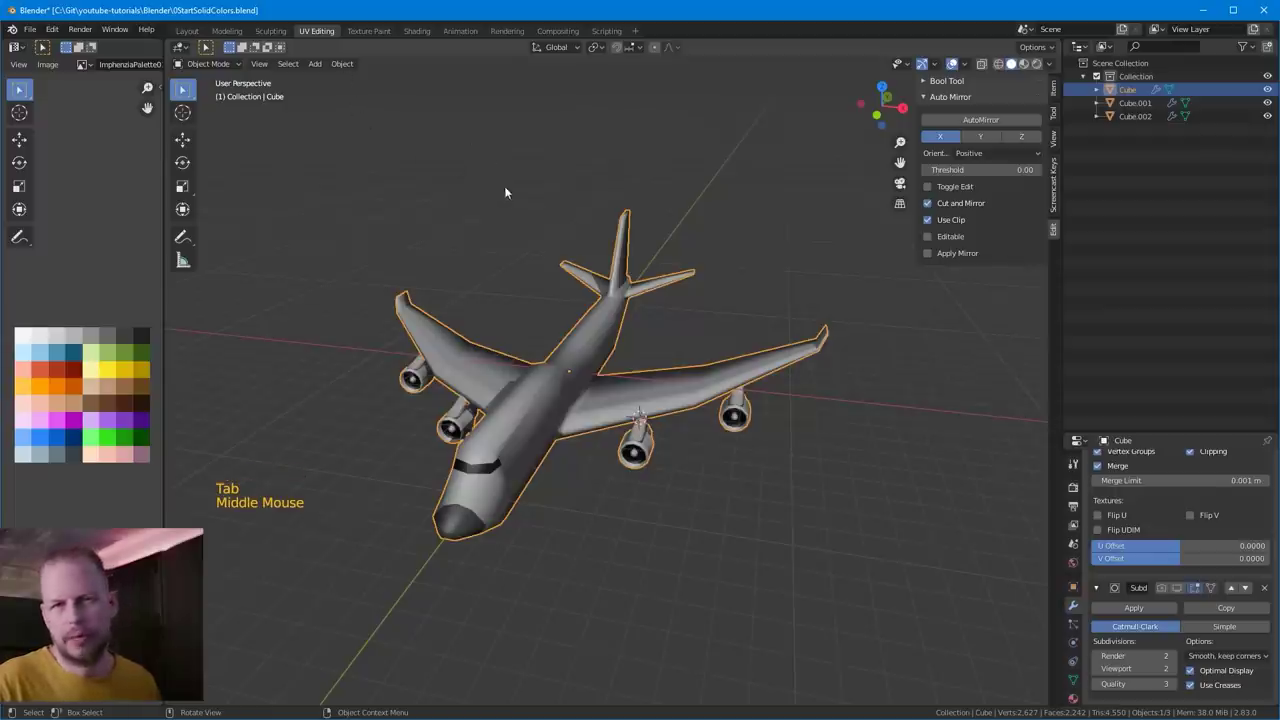
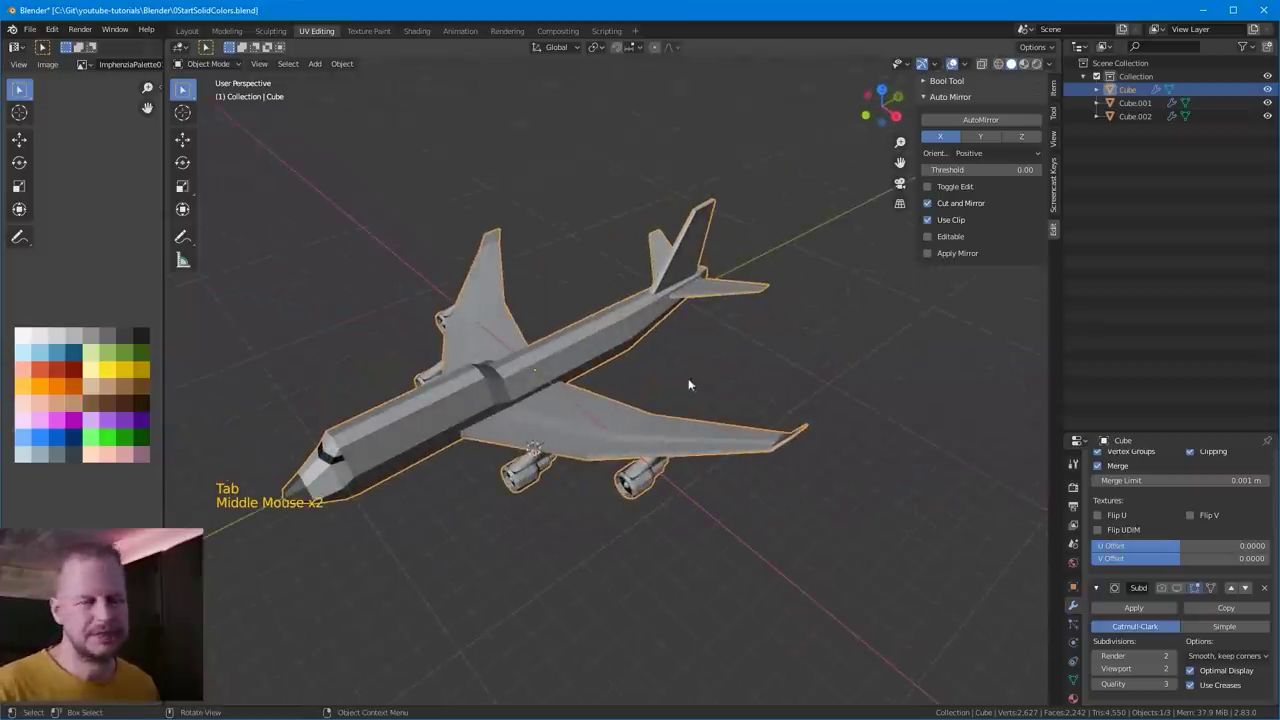
pyautogui.middleClick(686, 364)
pyautogui.middleClick(579, 306)
pyautogui.middleClick(658, 300)
pyautogui.scroll(3)
pyautogui.middleClick(704, 326)
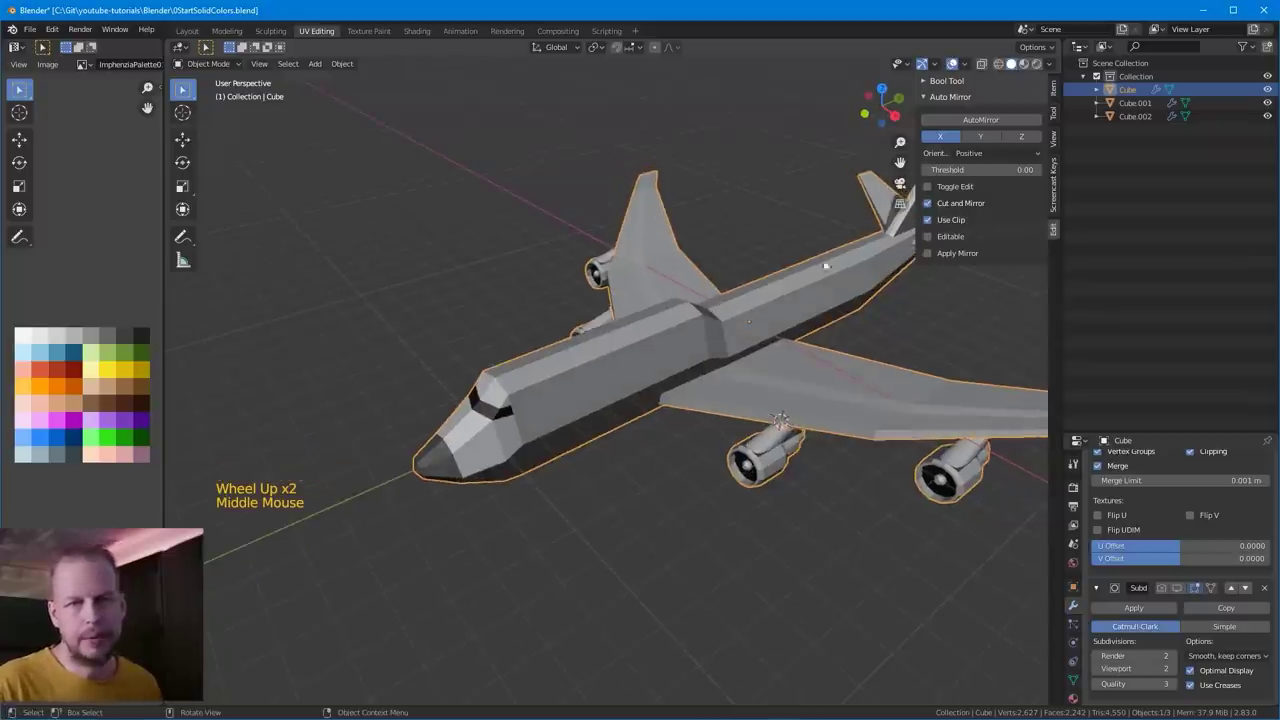
pyautogui.middleClick(770, 299)
pyautogui.middleClick(642, 330)
# - Select the entire mesh in Edit Mode, shade all faces smooth and return to Object Mode
pyautogui.press('Tab')
pyautogui.press('a')
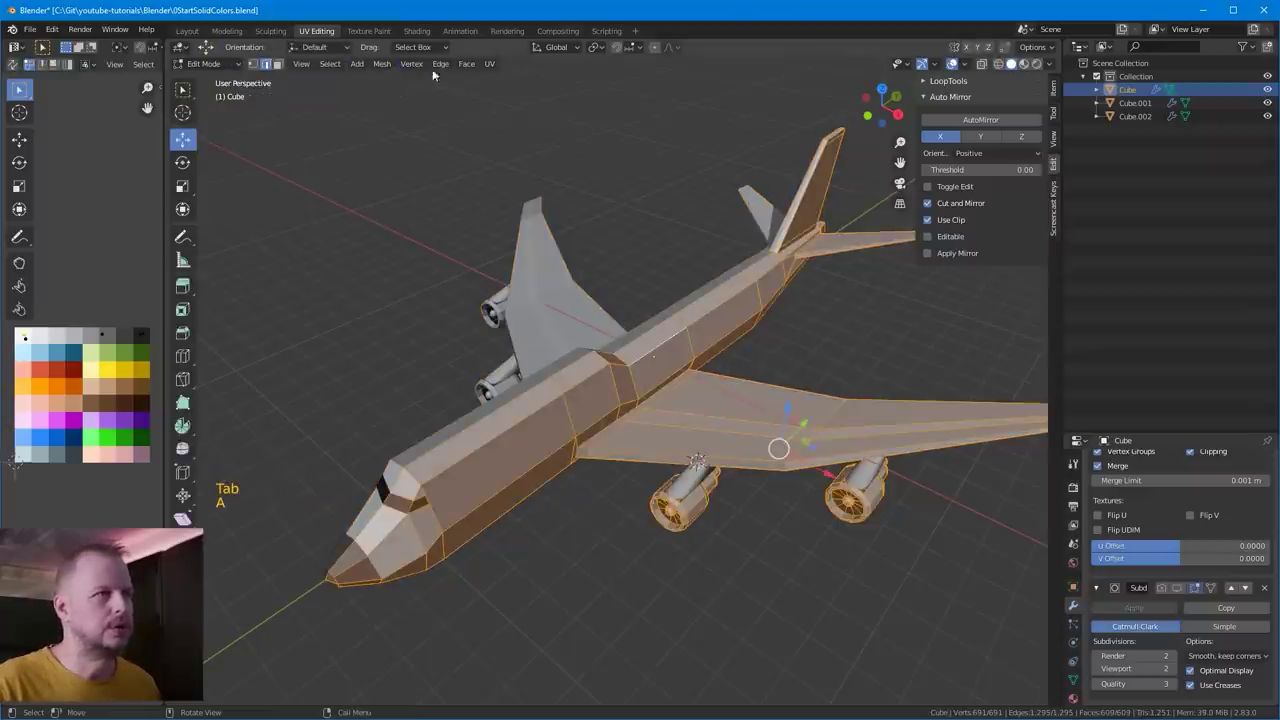
pyautogui.click(476, 66)
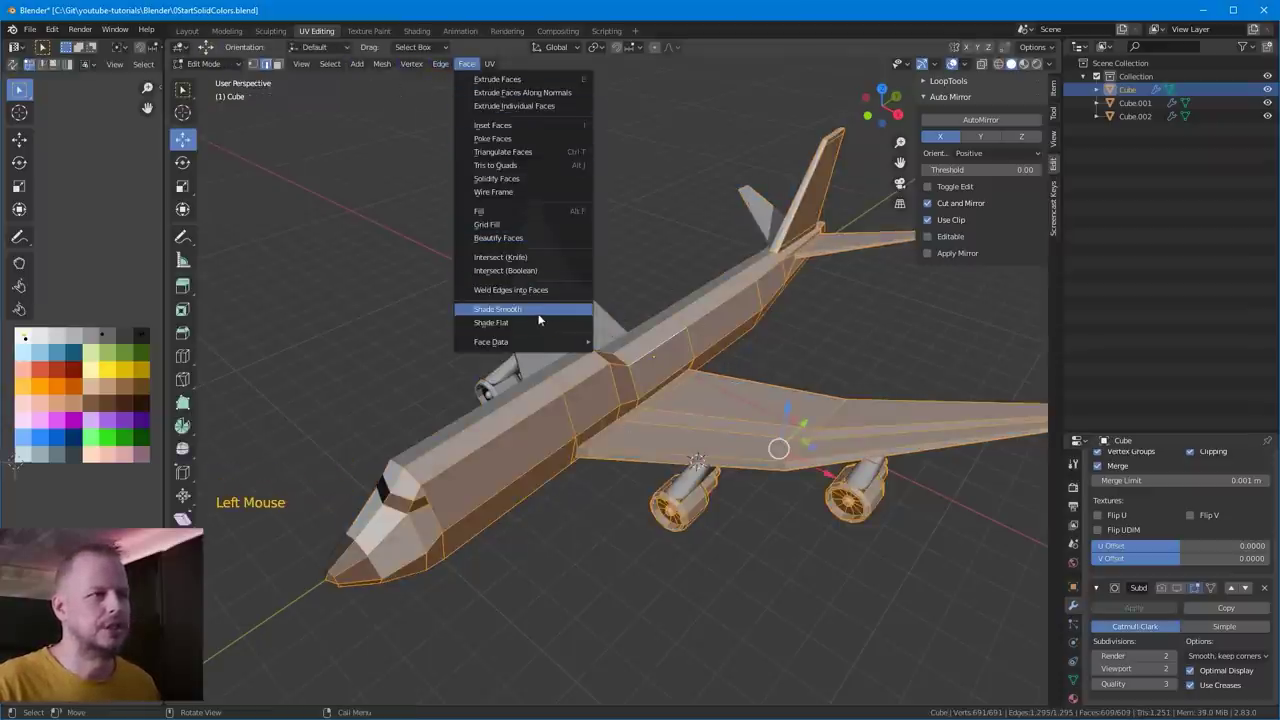
pyautogui.press('Tab')
pyautogui.middleClick(741, 394)
pyautogui.scroll(-3)
pyautogui.middleClick(709, 310)
pyautogui.scroll(-3)
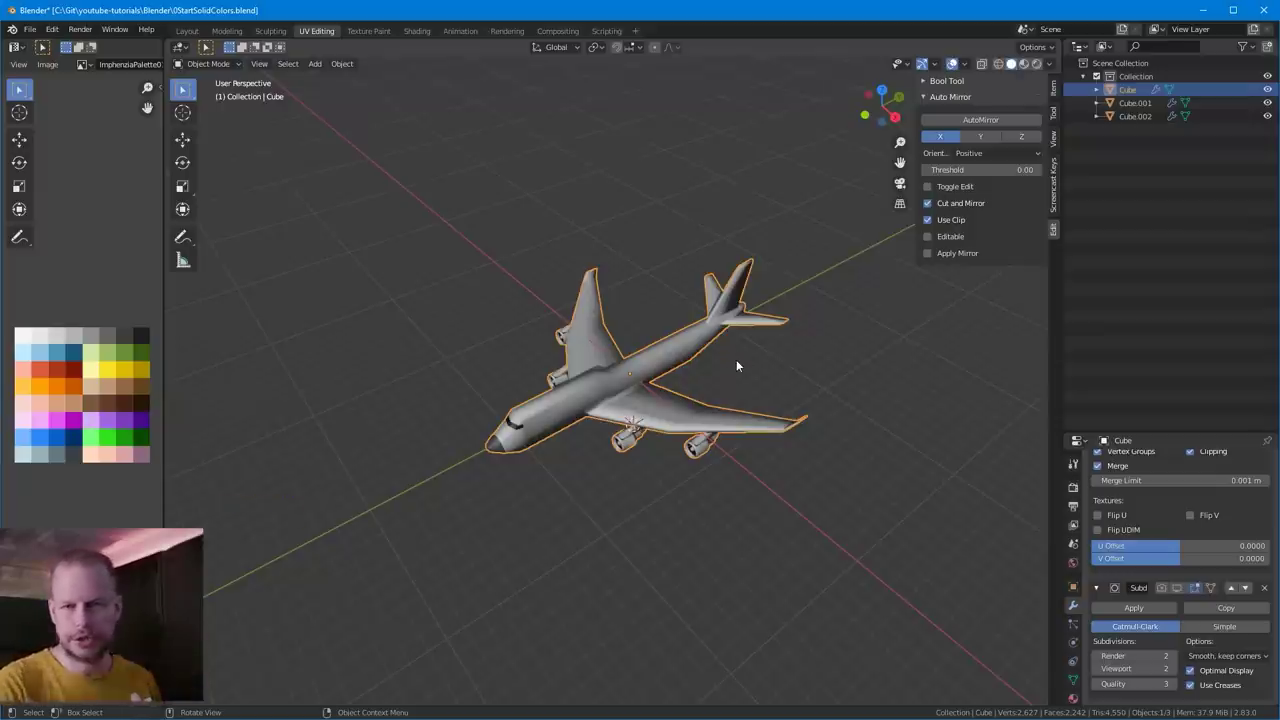
pyautogui.scroll(3)
pyautogui.click(857, 360)
pyautogui.scroll(3)
pyautogui.middleClick(783, 378)
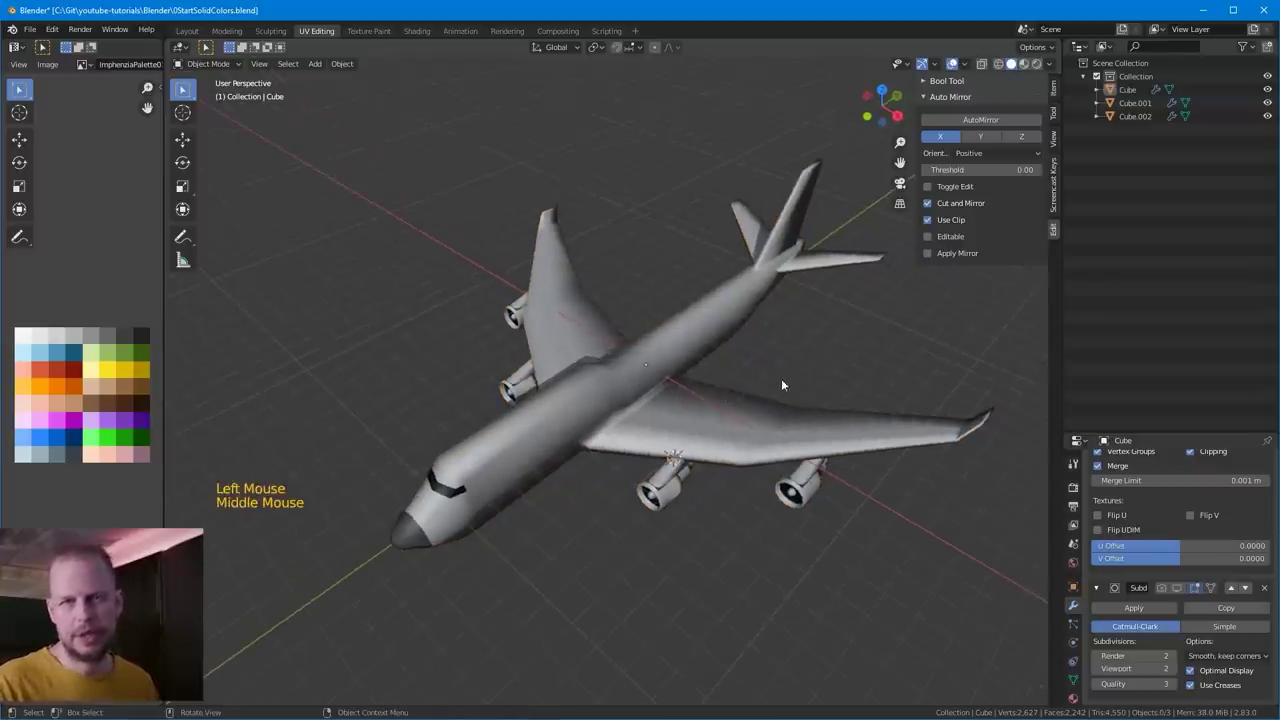
pyautogui.middleClick(663, 417)
pyautogui.scroll(-3)
pyautogui.middleClick(694, 396)
pyautogui.scroll(-3)
pyautogui.middleClick(591, 396)
pyautogui.scroll(3)
pyautogui.scroll(3)
pyautogui.middleClick(706, 403)
pyautogui.middleClick(798, 366)
pyautogui.middleClick(819, 378)
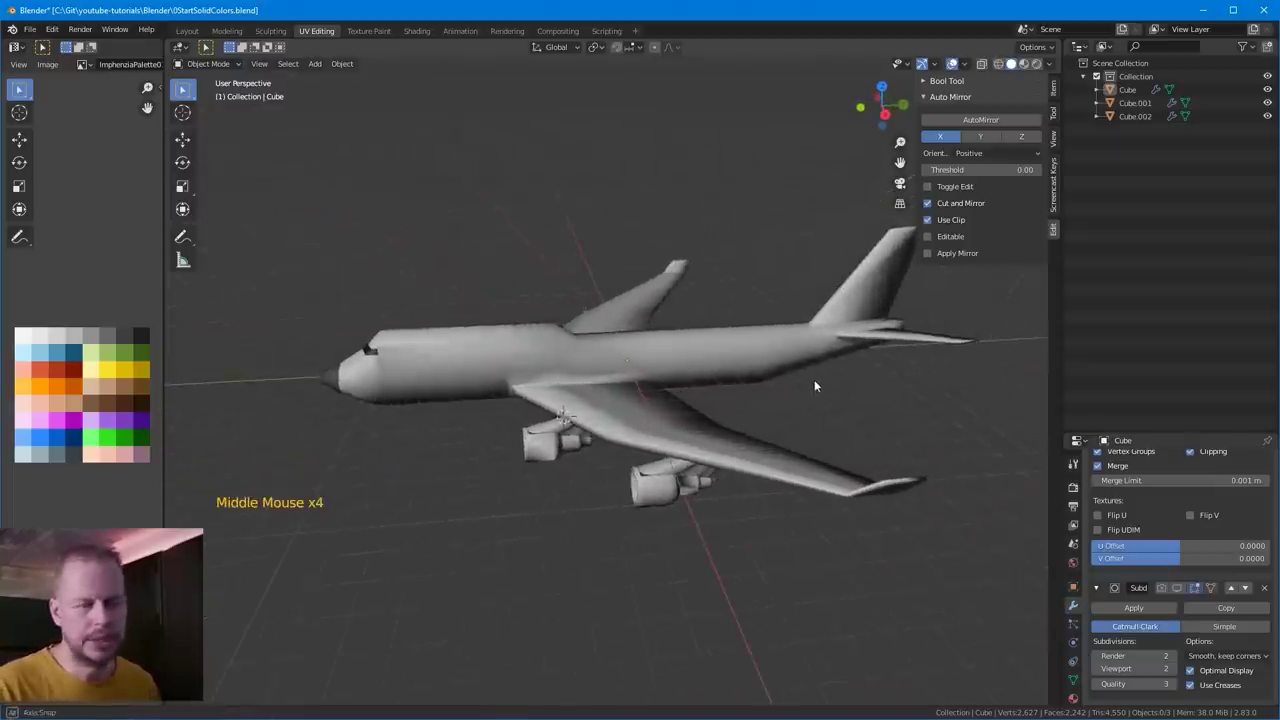
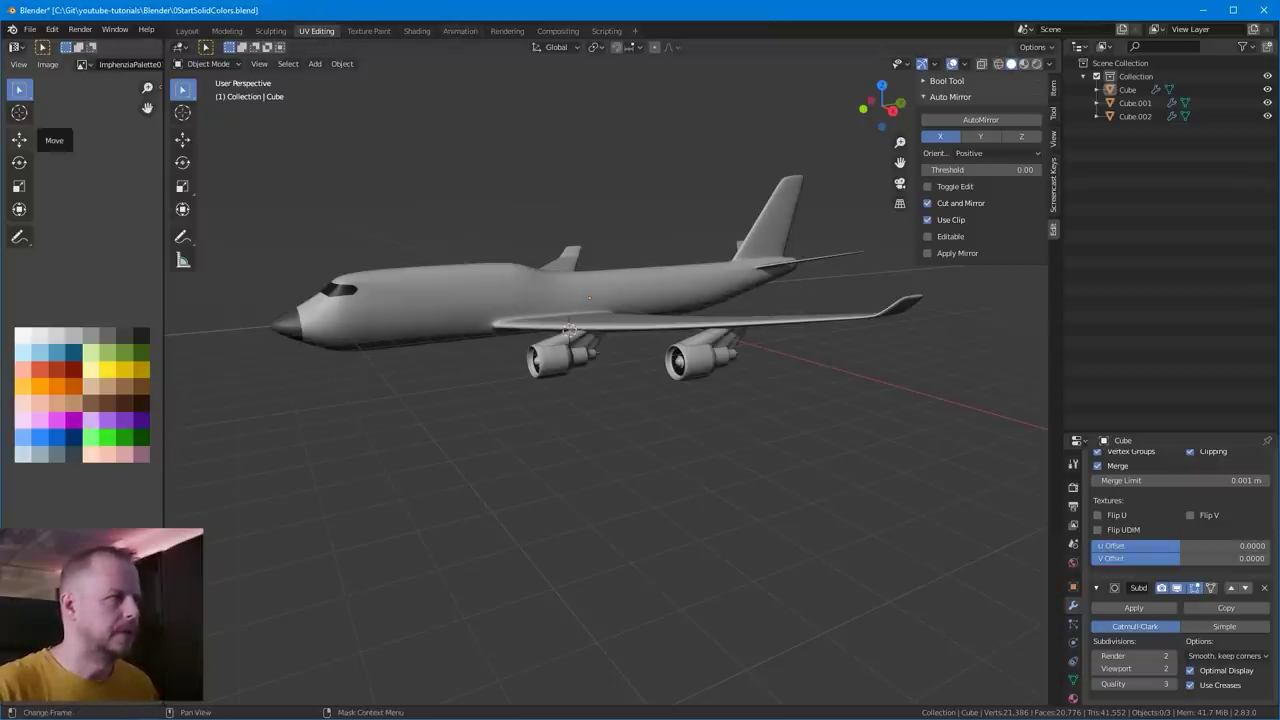
# - Open a JetPhotos Lufthansa Boeing 747-430 photo in a new Chrome tab beside the Blender model
pyautogui.middleClick(797, 391)
pyautogui.scroll(3)
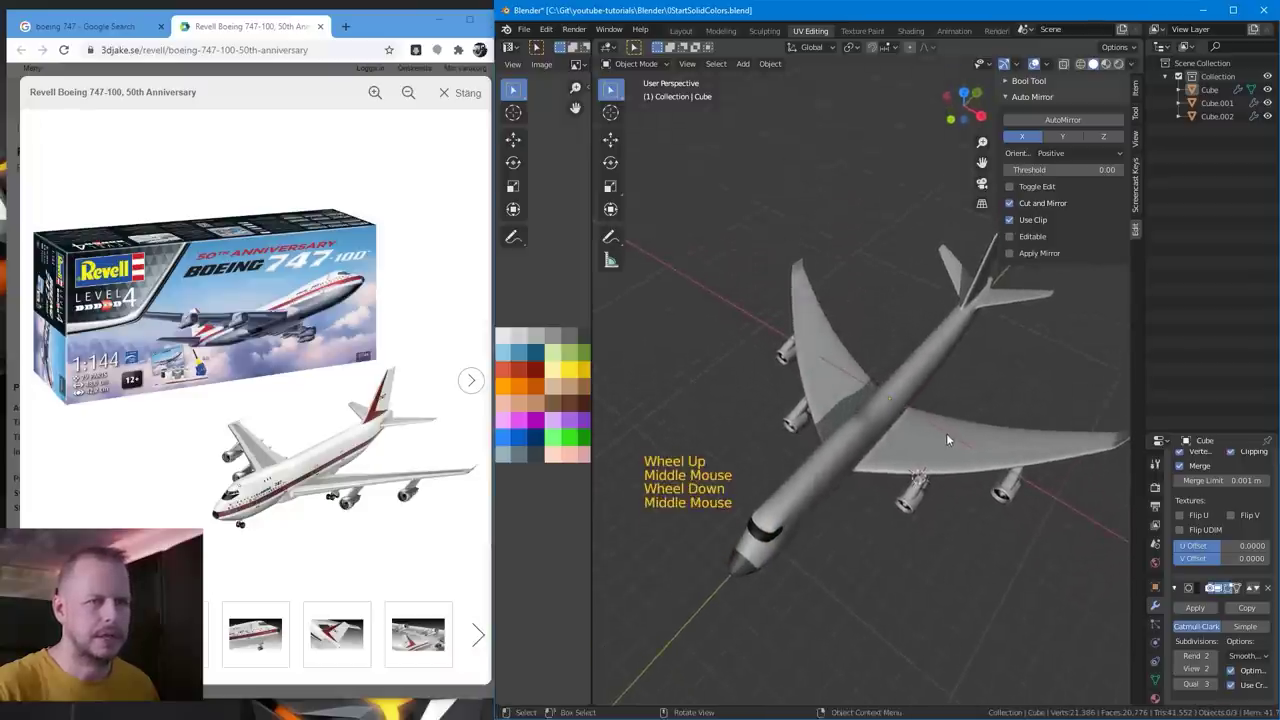
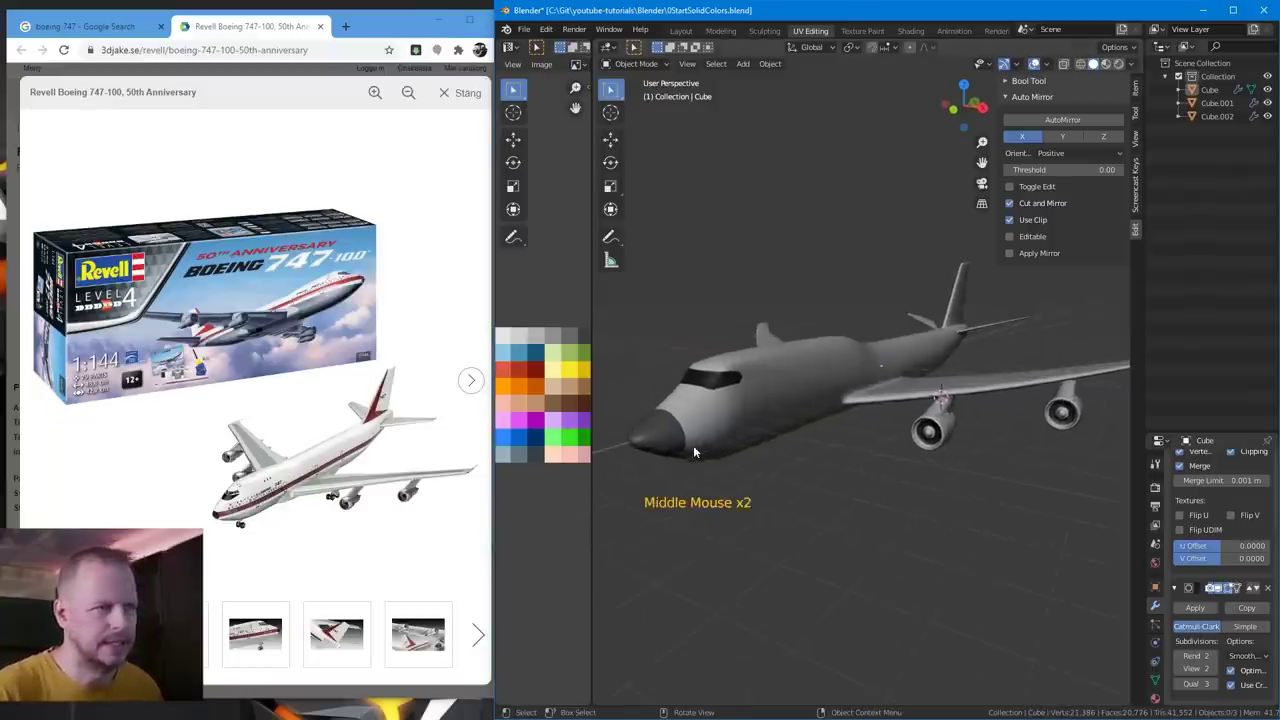
pyautogui.scroll(-3)
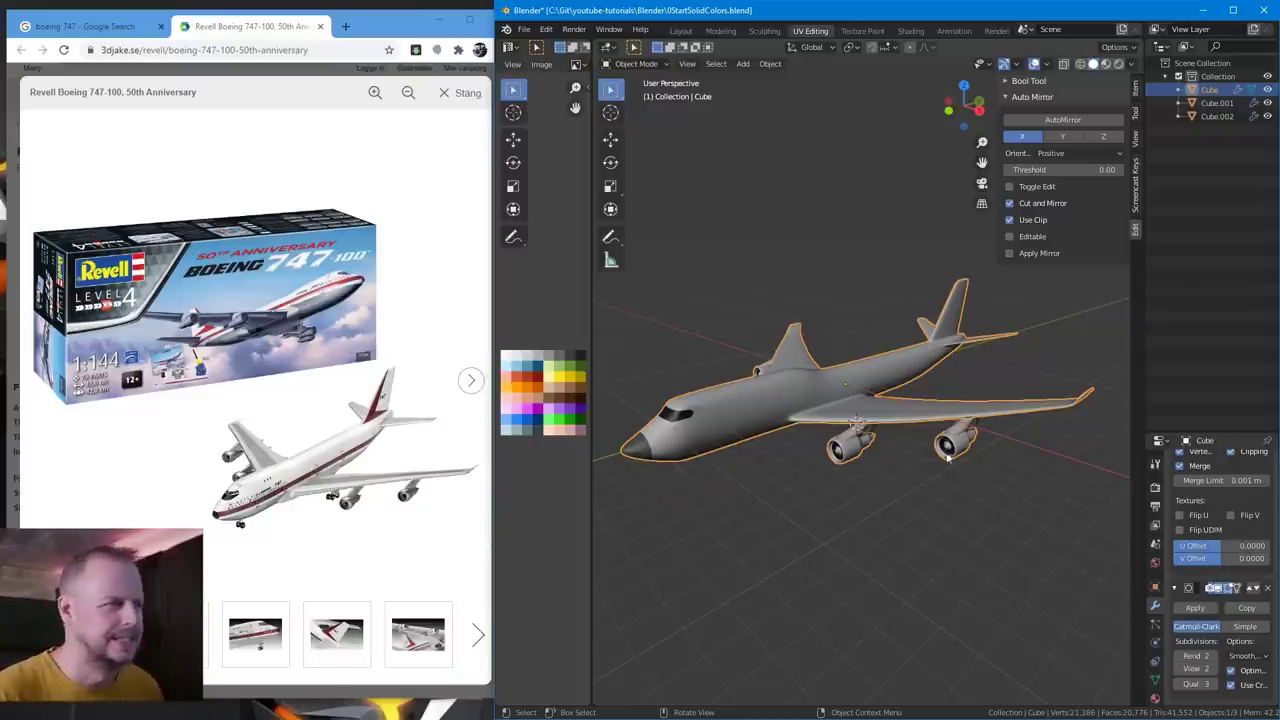
pyautogui.middleClick(829, 444)
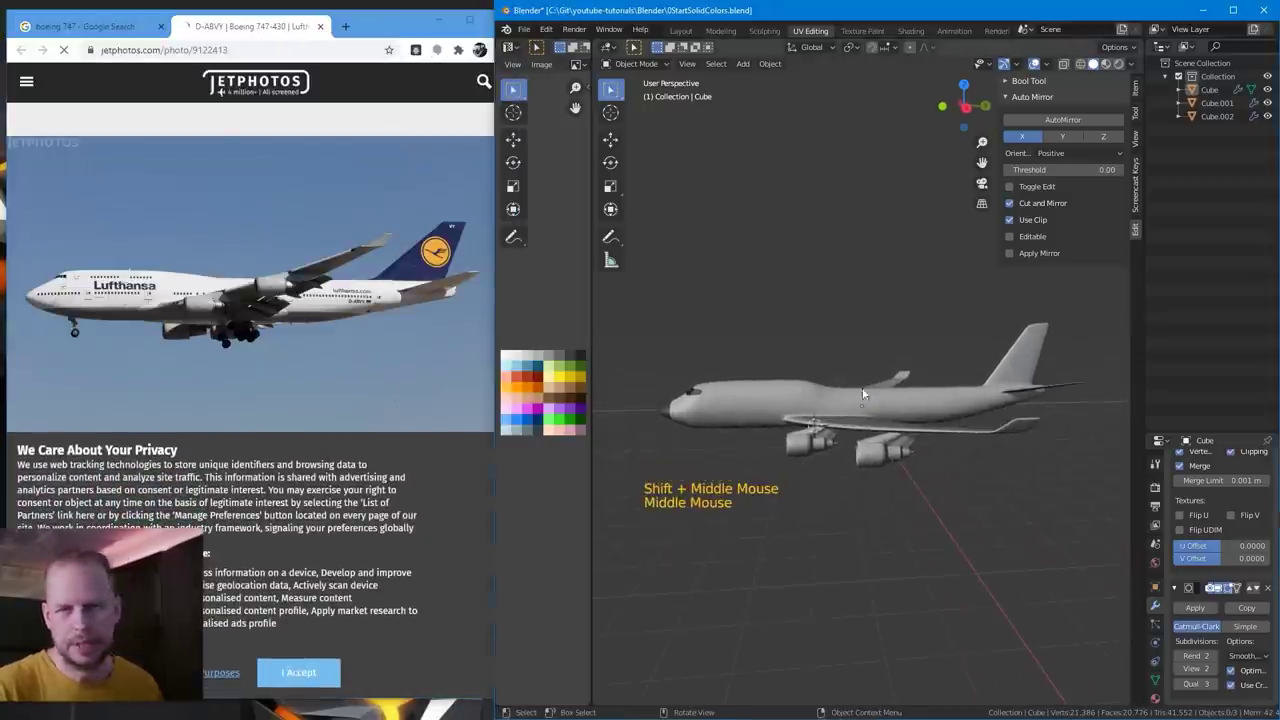
# - Orbit the airliner to match the reference photo's angle before switching to the Crate scene
pyautogui.middleClick(800, 391)
pyautogui.middleClick(931, 414)
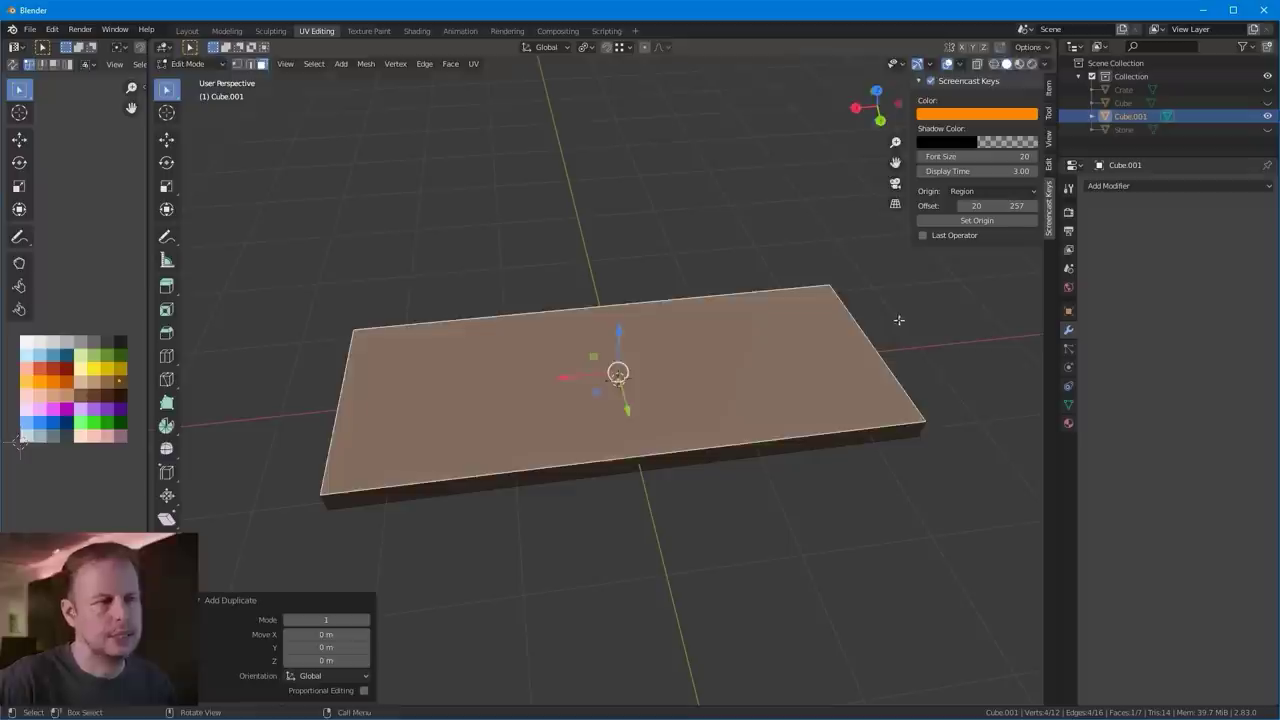
# - Duplicate the box face on Cube.001, extrude it, and pick out the linked box piece
pyautogui.press('s')
pyautogui.click(168, 90)
pyautogui.middleClick(168, 90)
pyautogui.press('e')
pyautogui.press('l')
pyautogui.middleClick(168, 90)
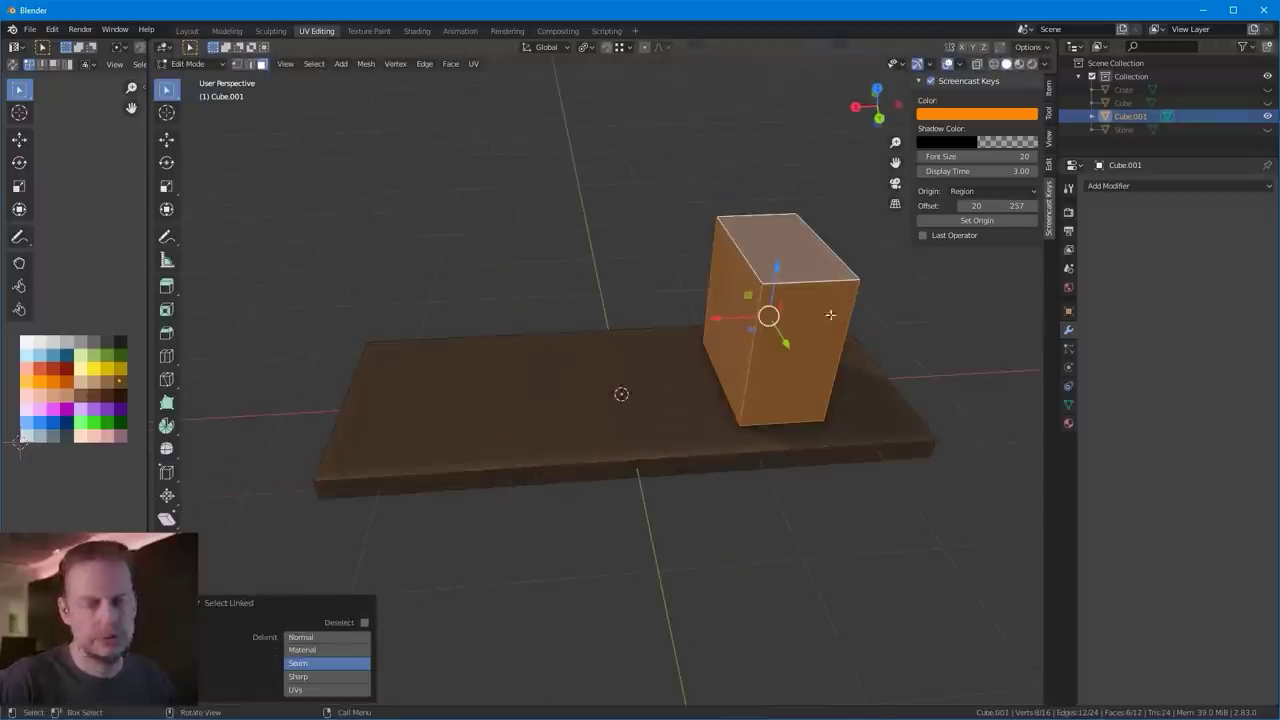